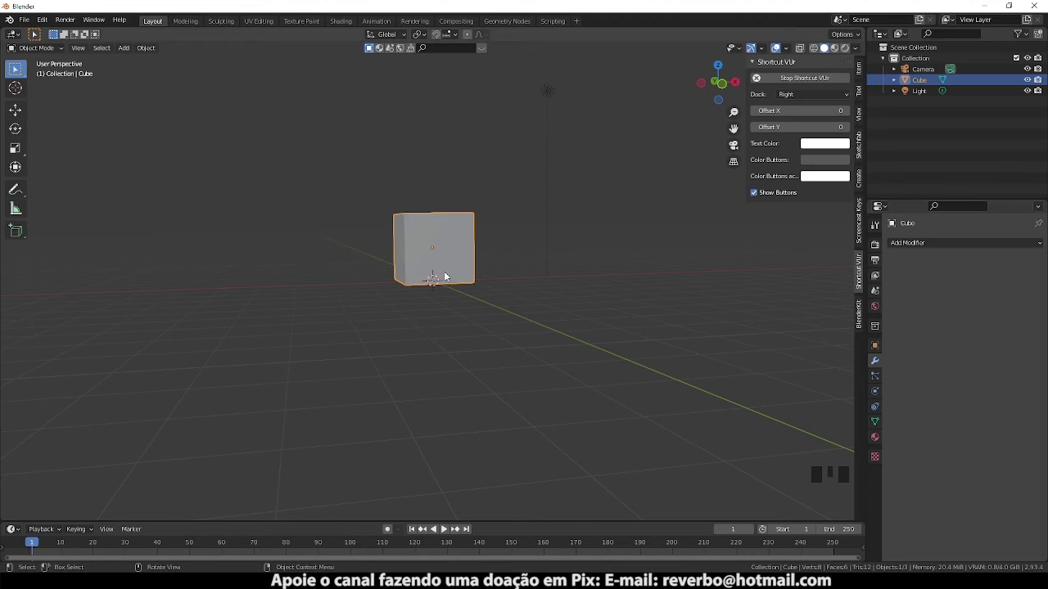
# - Orbit the viewport so the default cube is viewed from above at an angle
pyautogui.moveTo(465, 273); pyautogui.dragTo(338, 273)
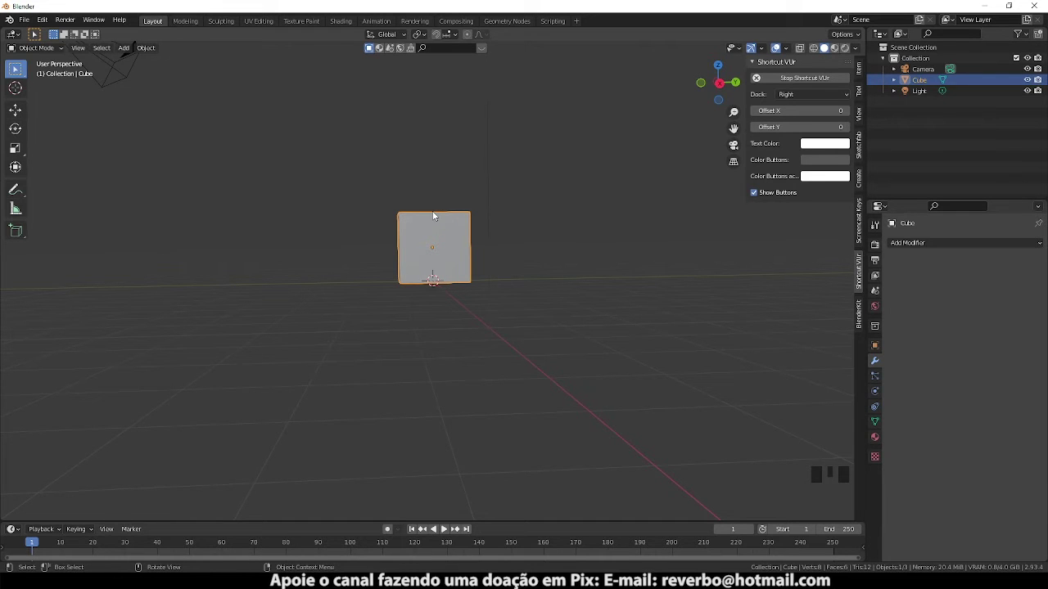
pyautogui.moveTo(425, 250); pyautogui.dragTo(556, 259)
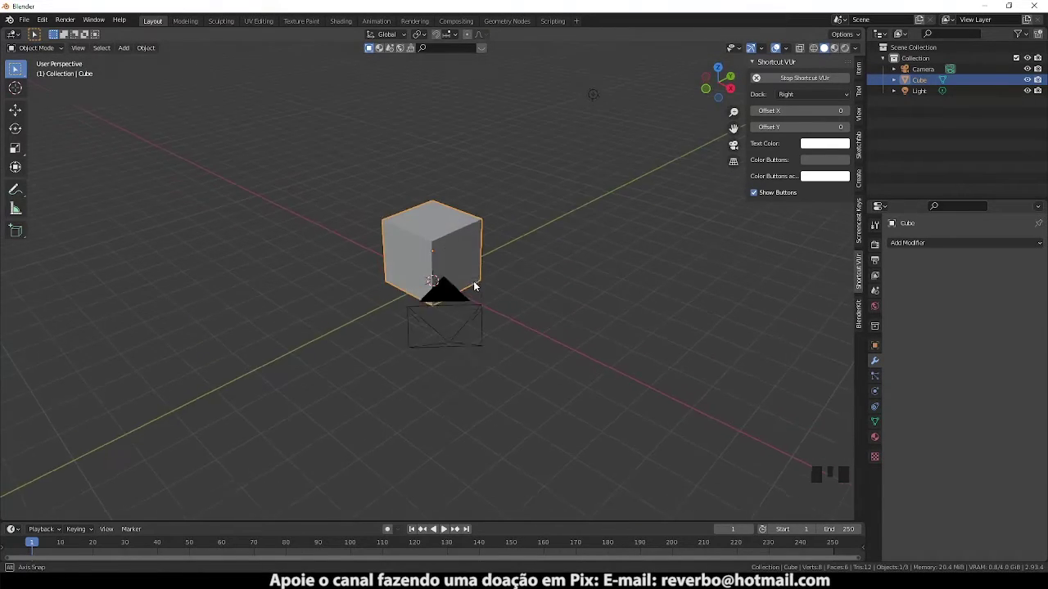
pyautogui.middleClick(469, 308)
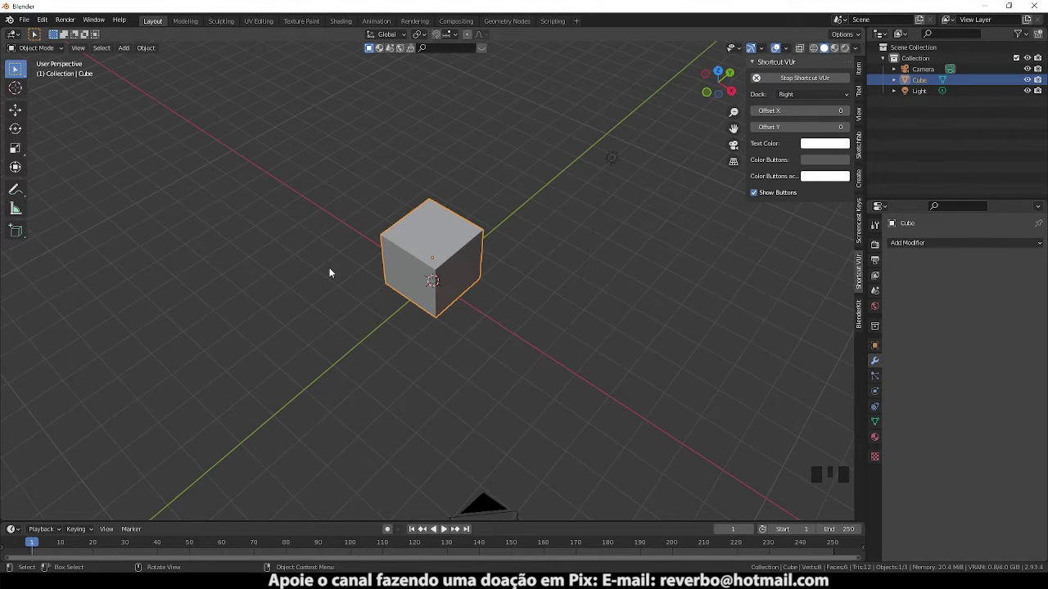
# - Select the cone and try sliding it toward the cube, then cancel the move
pyautogui.rightClick(316, 206)
pyautogui.moveTo(315, 243); pyautogui.dragTo(421, 286)
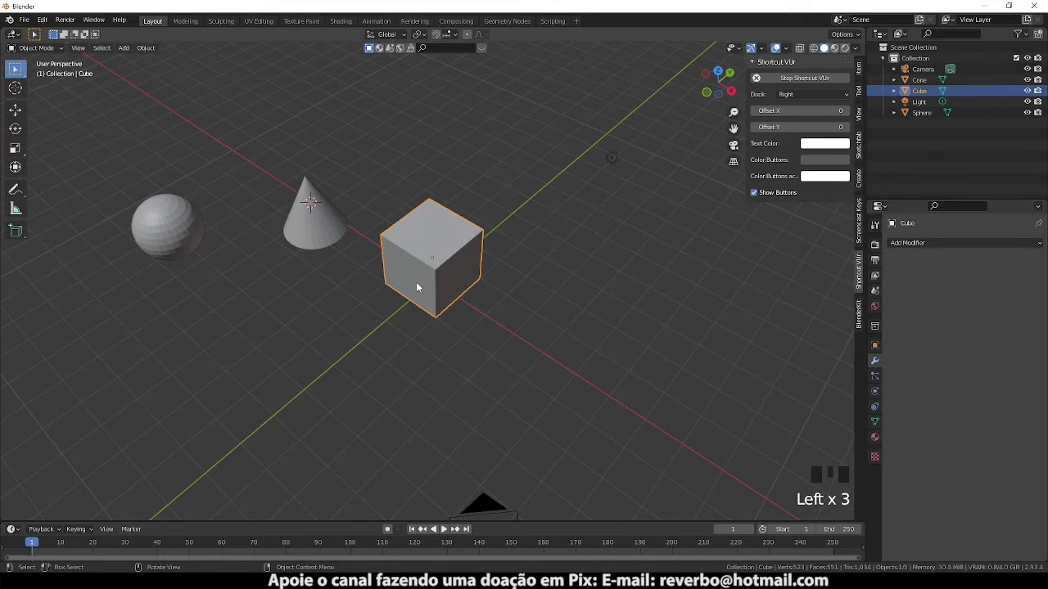
pyautogui.click(319, 234)
pyautogui.press('g')
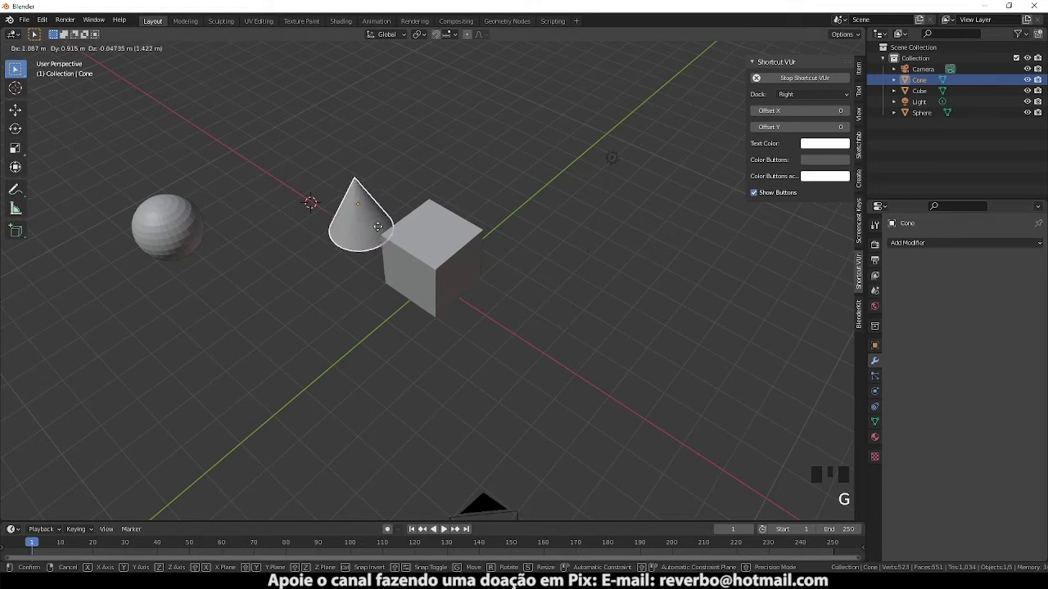
pyautogui.moveTo(177, 242); pyautogui.dragTo(241, 274)
pyautogui.press('g')
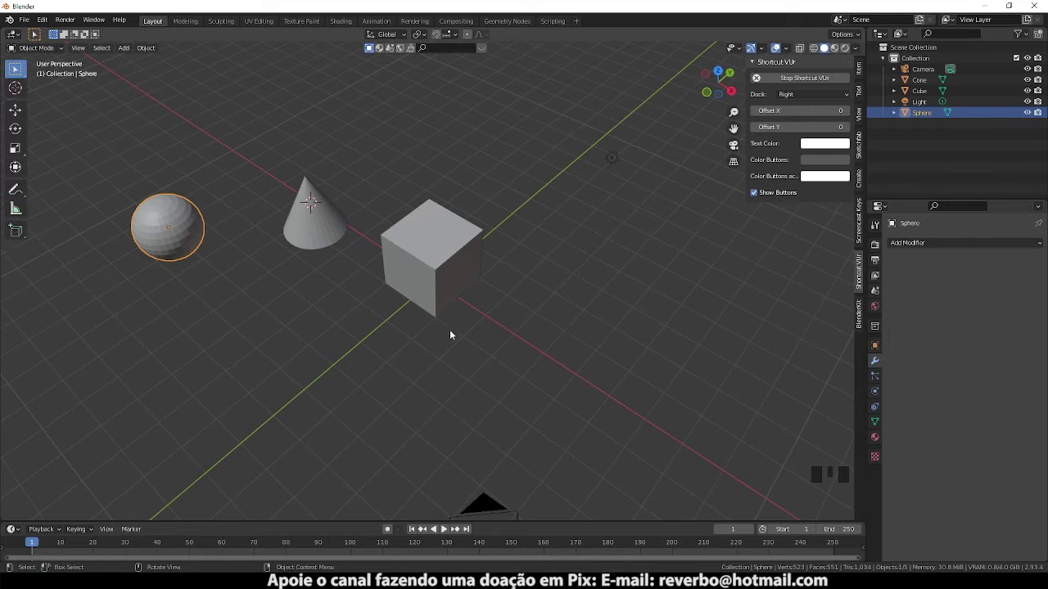
# - Select the cube, cone and sphere and delete them, leaving only camera and light
pyautogui.click(452, 301)
pyautogui.press('g')
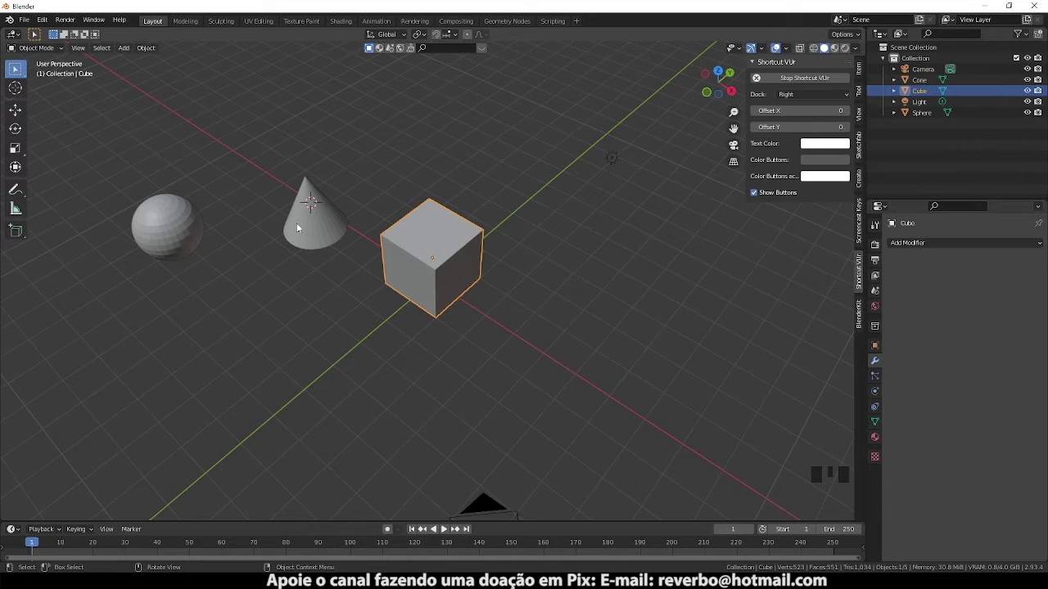
pyautogui.moveTo(319, 230); pyautogui.dragTo(229, 258)
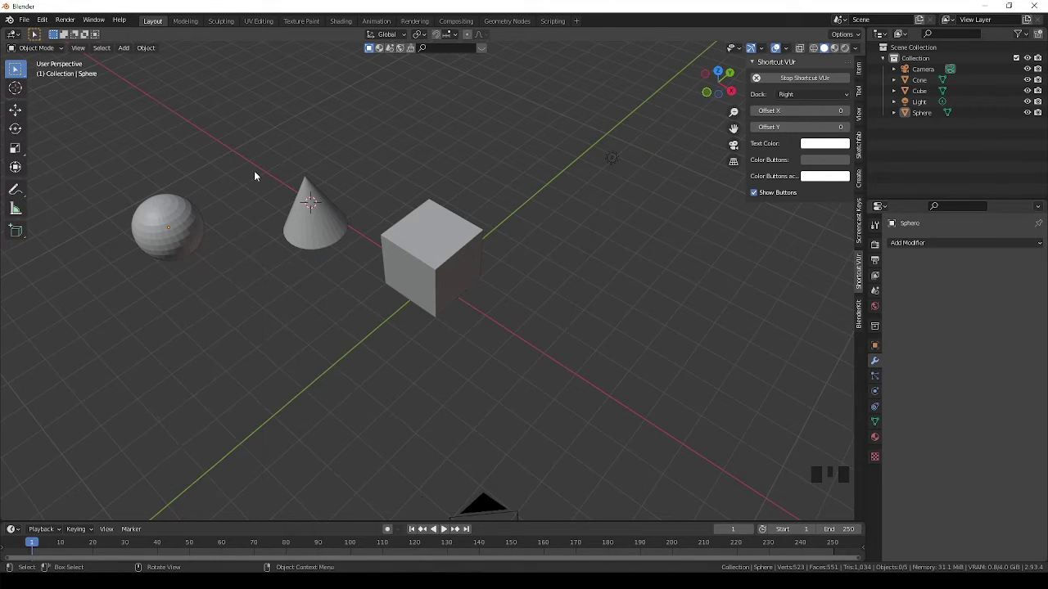
pyautogui.click(259, 176)
pyautogui.click(254, 208)
# - Add a plane mesh at the scene origin from the Add menu
pyautogui.press('Delete')
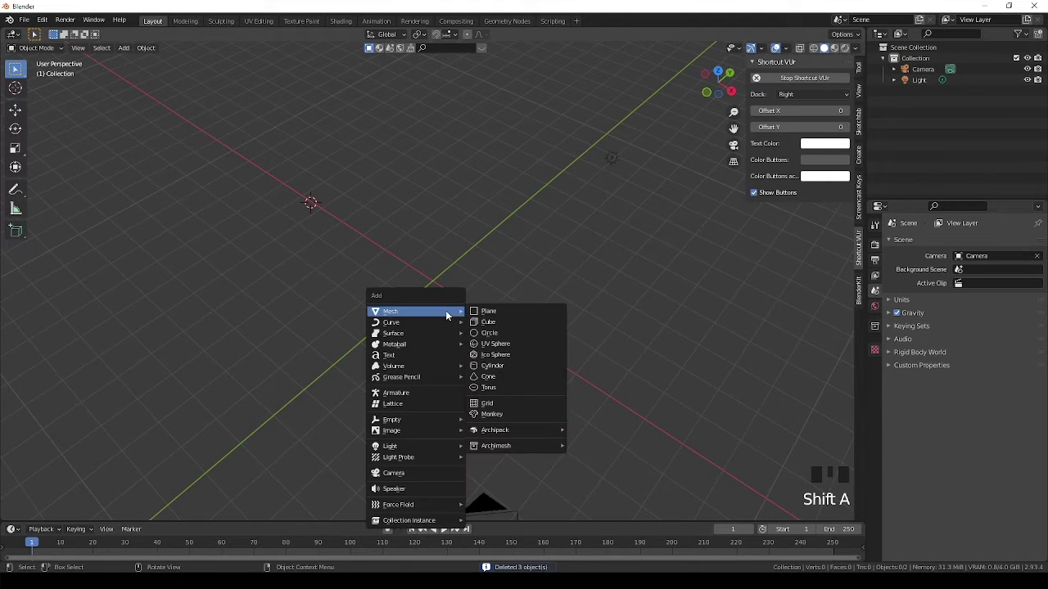
pyautogui.scroll(3)
pyautogui.scroll(3)
pyautogui.moveTo(434, 290); pyautogui.dragTo(117, 64)
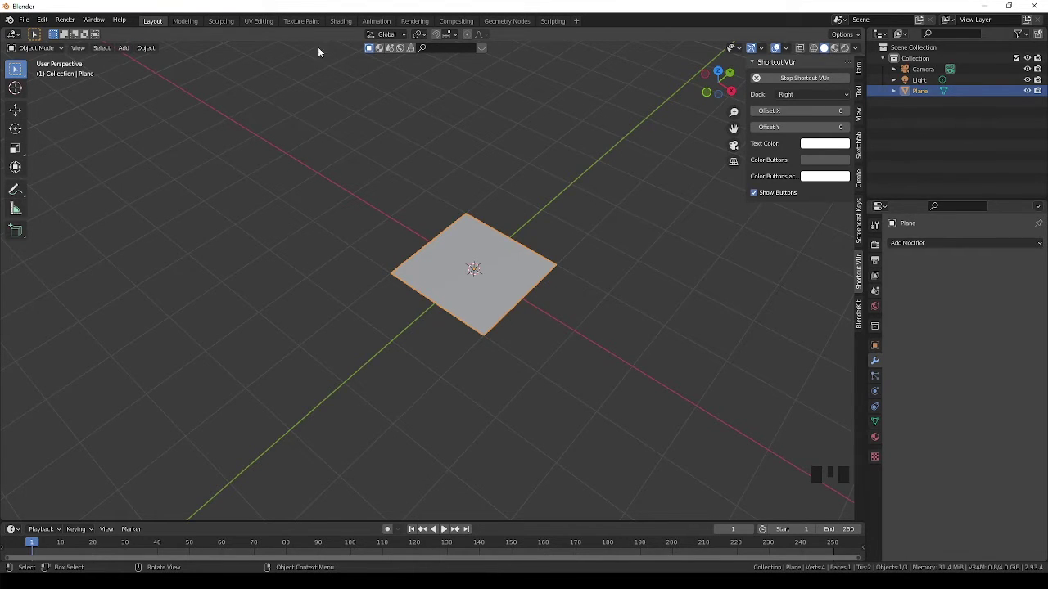
pyautogui.moveTo(23, 36); pyautogui.dragTo(129, 57)
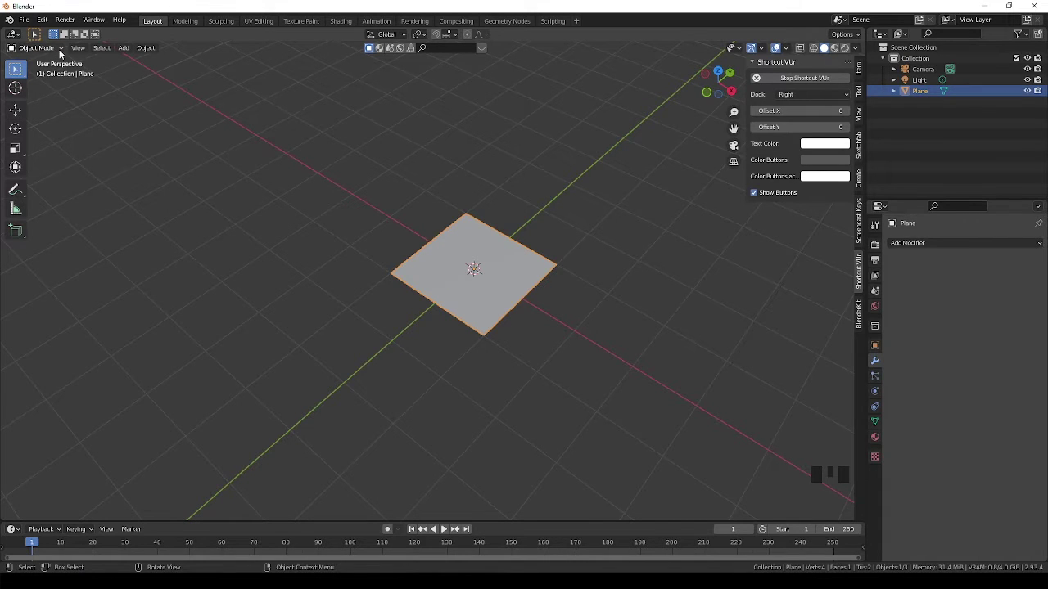
# - Browse the interaction mode dropdown for the plane, leaving it in Object Mode
pyautogui.click(66, 52)
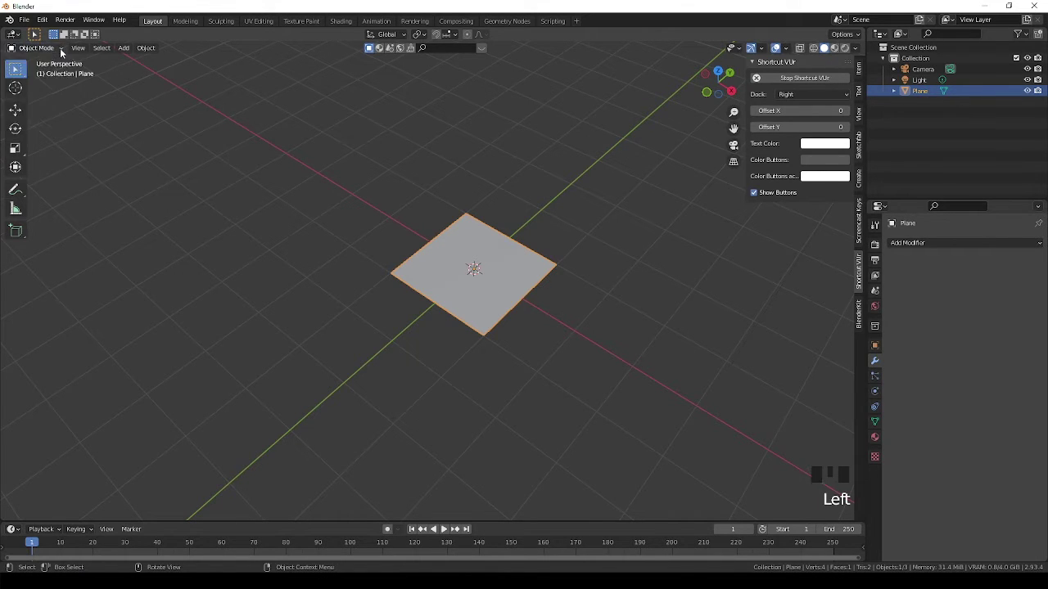
pyautogui.moveTo(64, 53); pyautogui.dragTo(52, 99)
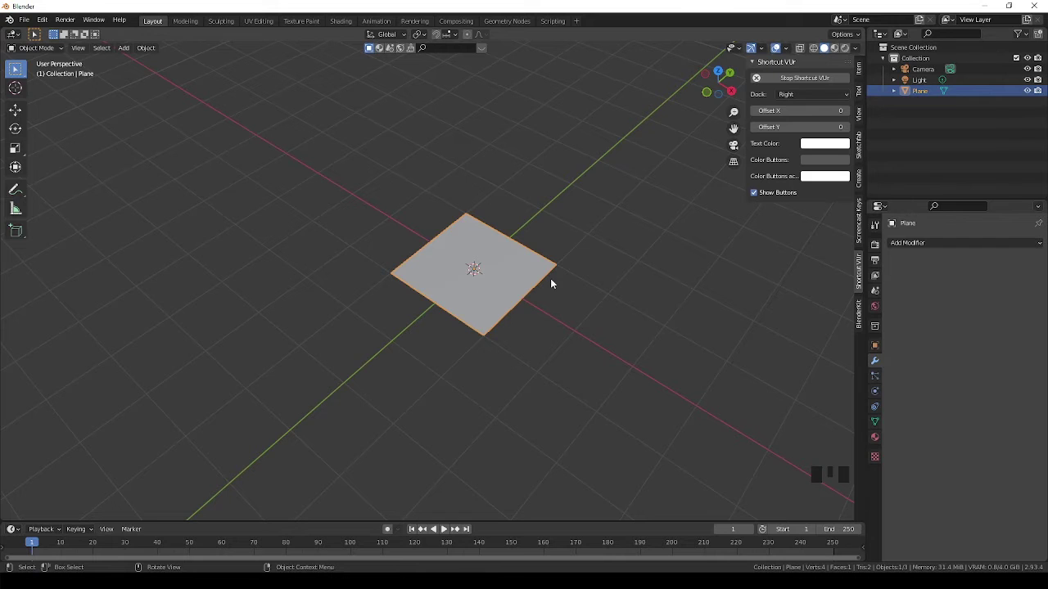
pyautogui.click(482, 286)
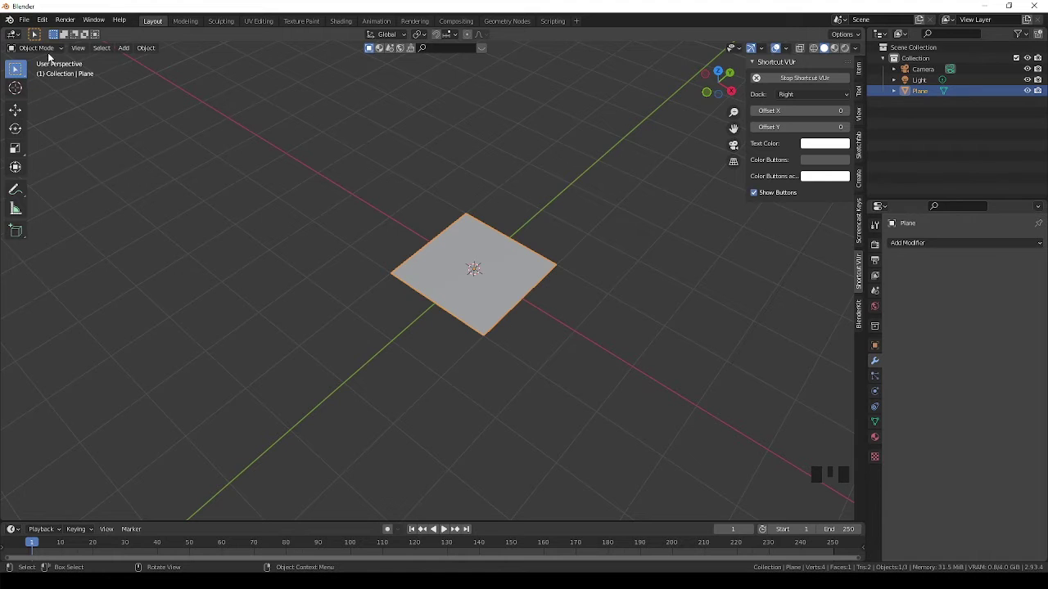
pyautogui.moveTo(53, 54); pyautogui.dragTo(40, 116)
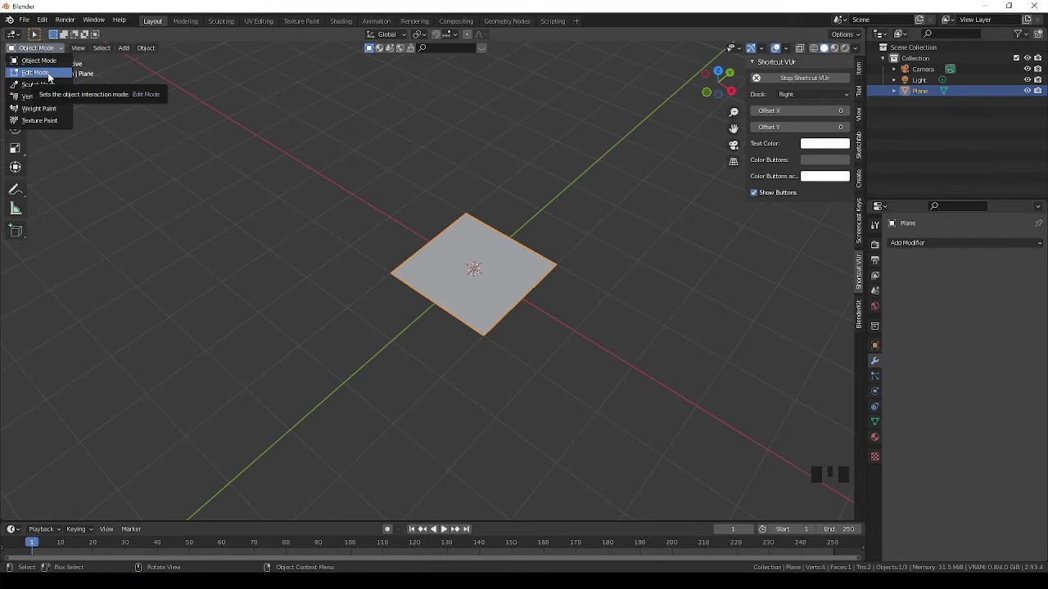
pyautogui.moveTo(41, 52); pyautogui.dragTo(45, 60)
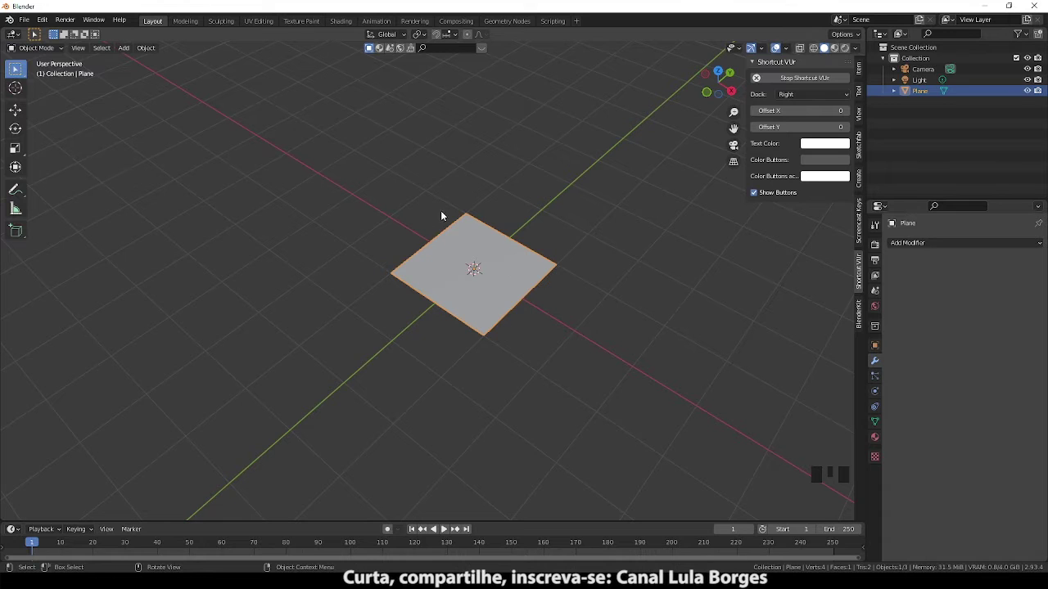
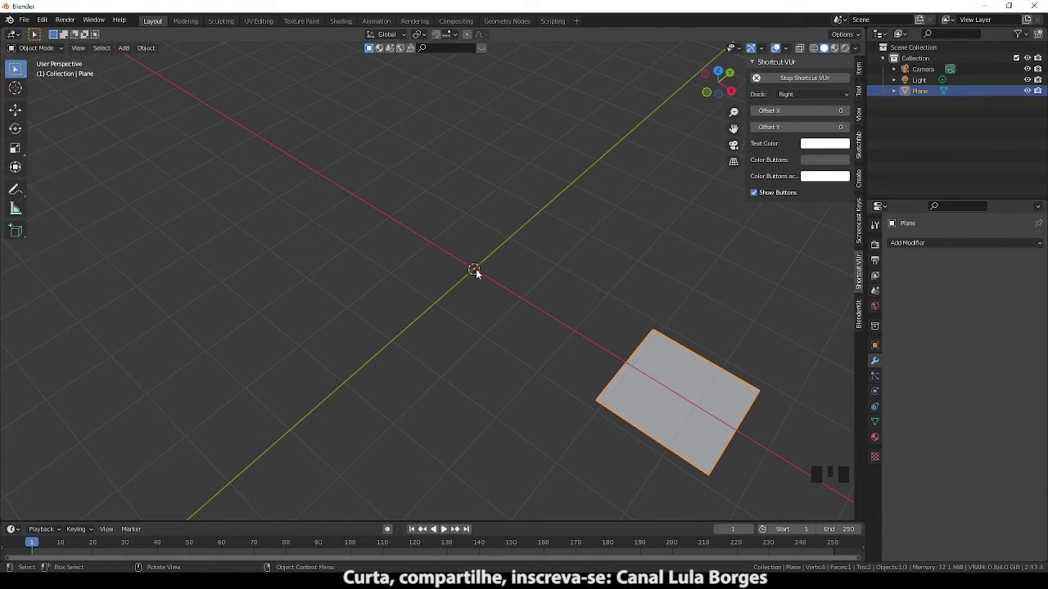
# - Move the plane off the origin along the X axis
pyautogui.moveTo(66, 51); pyautogui.dragTo(642, 388)
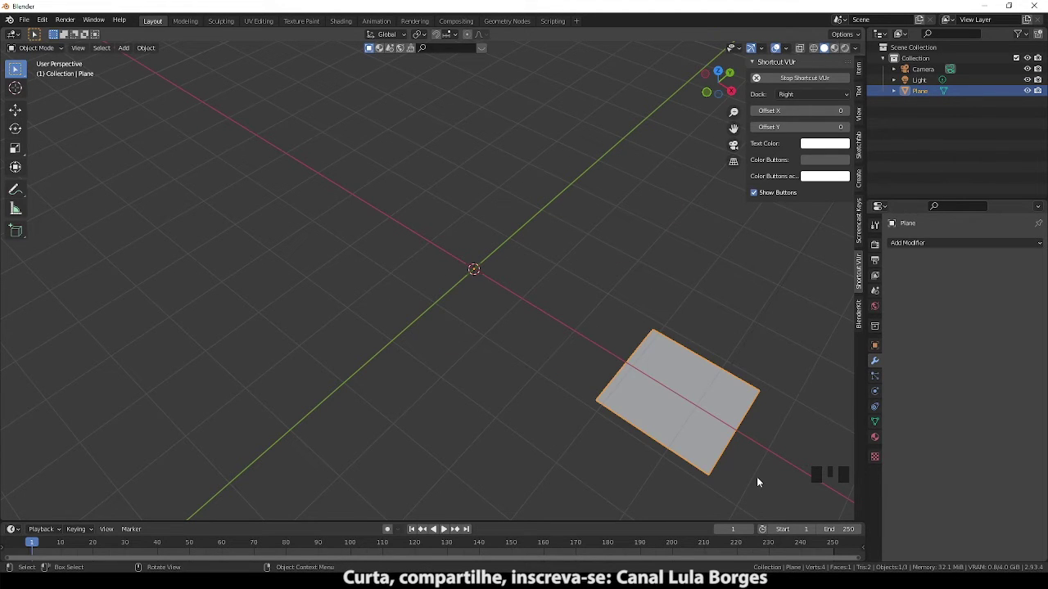
# - Undo the plane's move and rotation so it sits flat at the scene centre
pyautogui.press('ctrl+z')
pyautogui.press('ctrl+z')
pyautogui.press('ctrl+z')
pyautogui.press('ctrl+z')
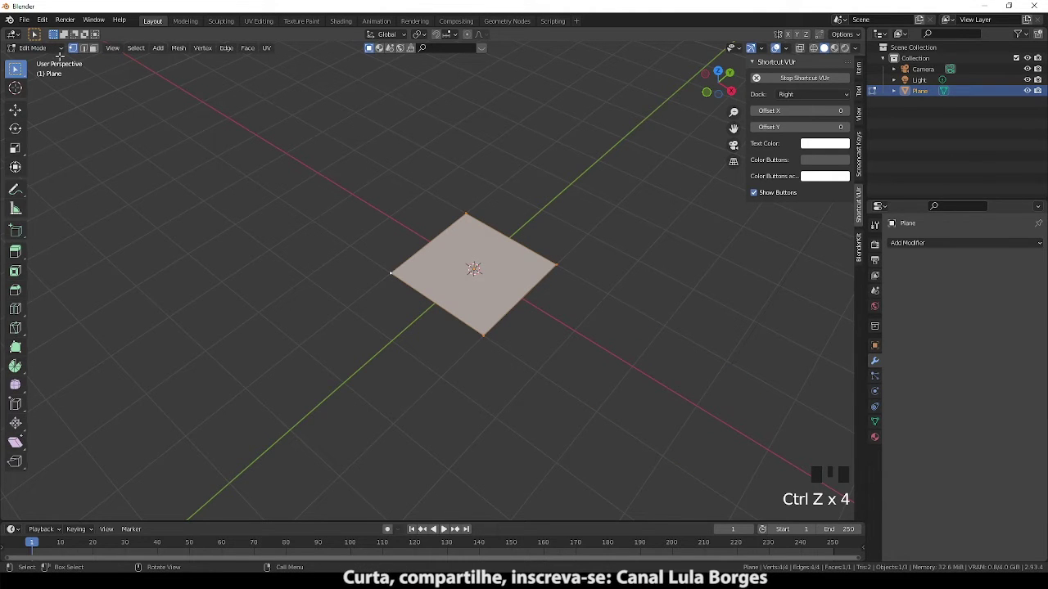
pyautogui.moveTo(61, 52); pyautogui.dragTo(539, 303)
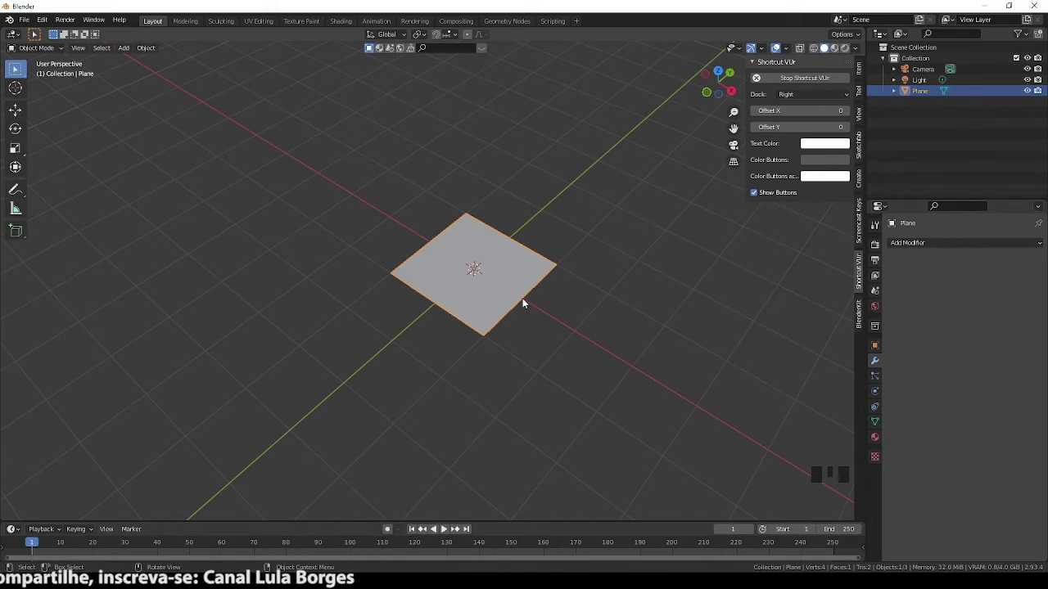
pyautogui.click(68, 50)
pyautogui.click(68, 51)
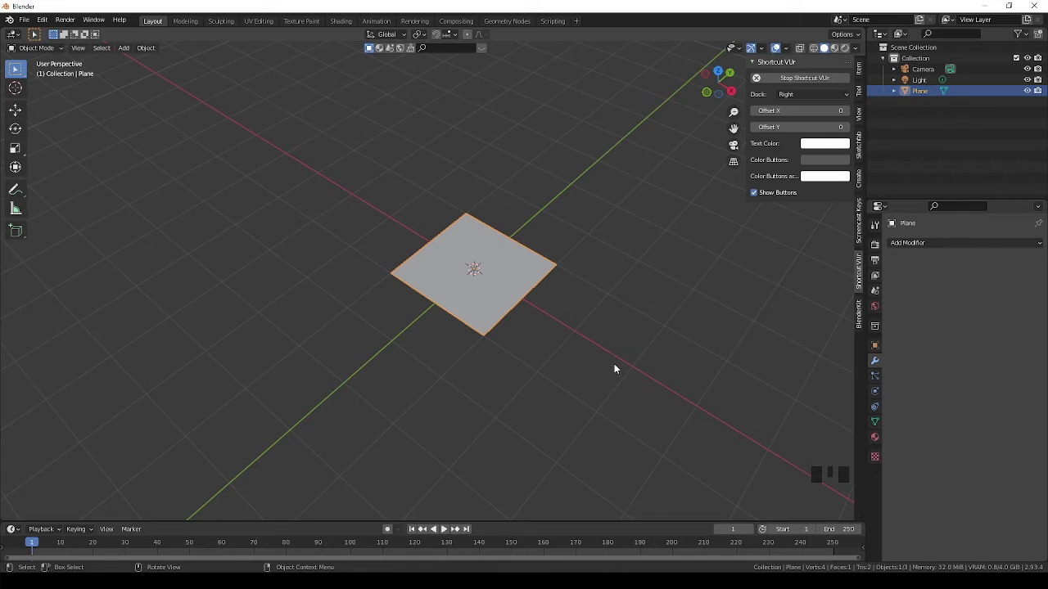
# - Toggle the plane between Edit Mode and Object Mode a couple of times
pyautogui.press('Tab')
pyautogui.press('Tab')
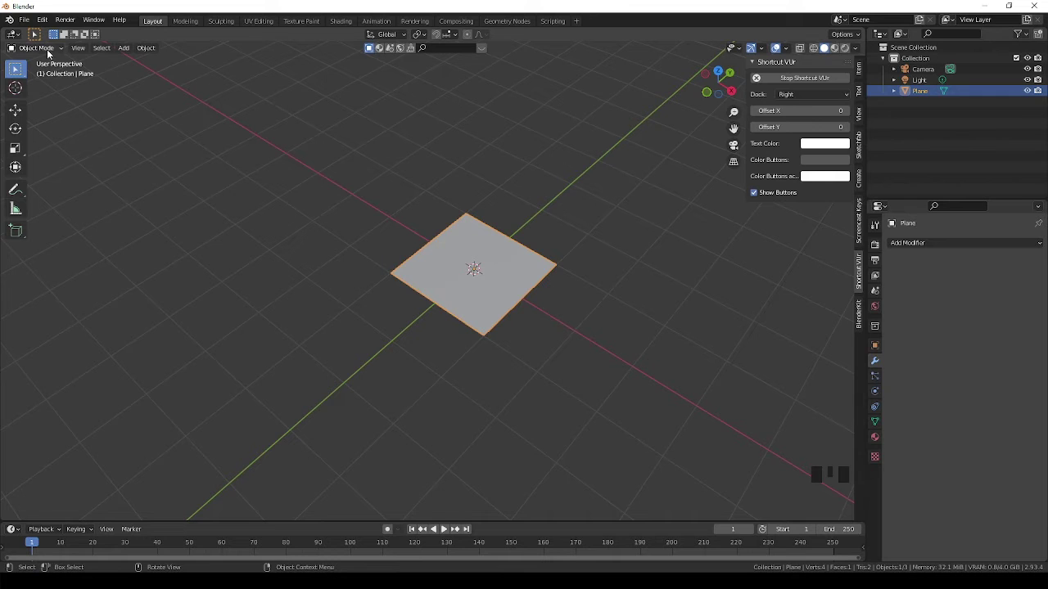
pyautogui.press('Tab')
pyautogui.press('Tab')
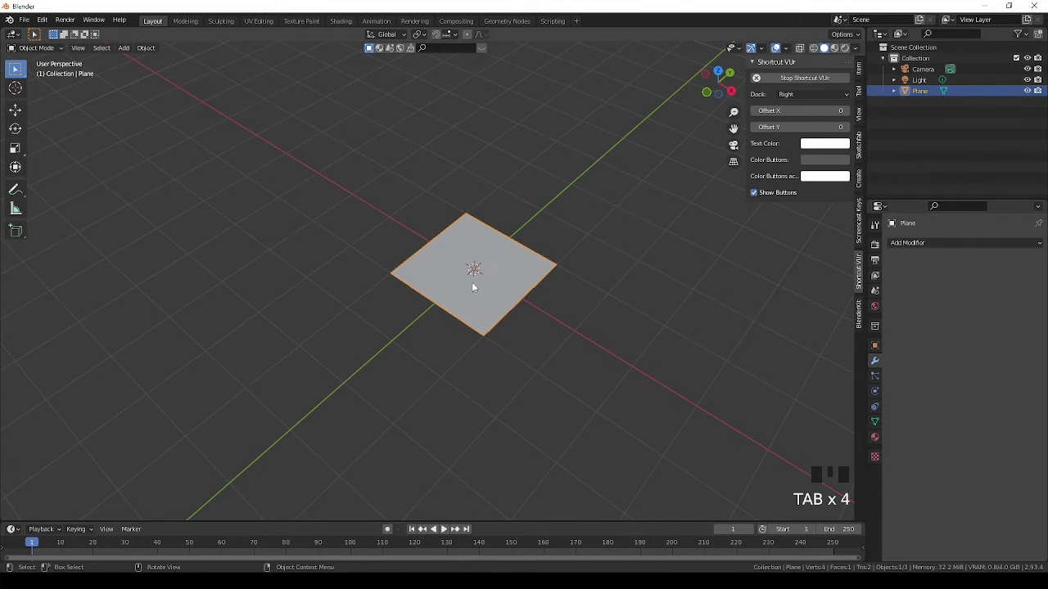
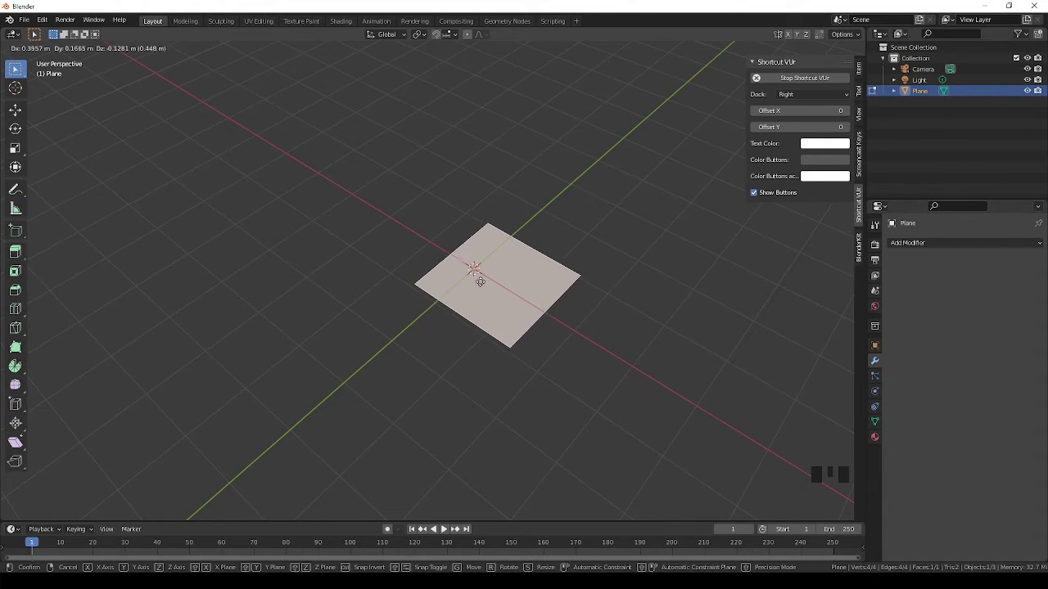
# - Enter Edit Mode on the plane with its face selected
pyautogui.press('Tab')
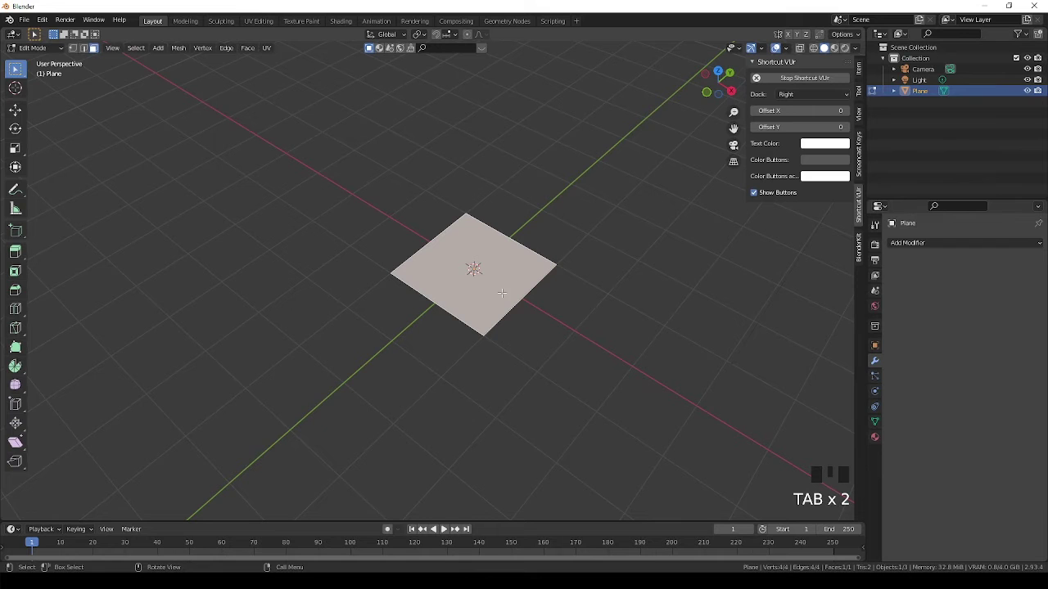
# - Delete the plane and start editing the cube's geometry, grabbing a face to stretch it
pyautogui.press('Delete')
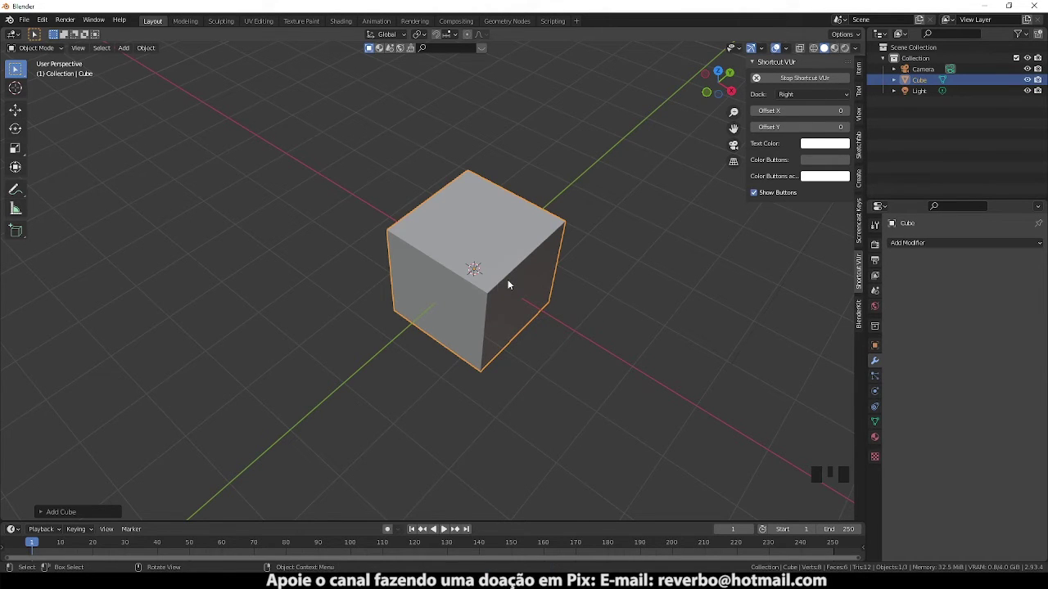
pyautogui.press('Tab')
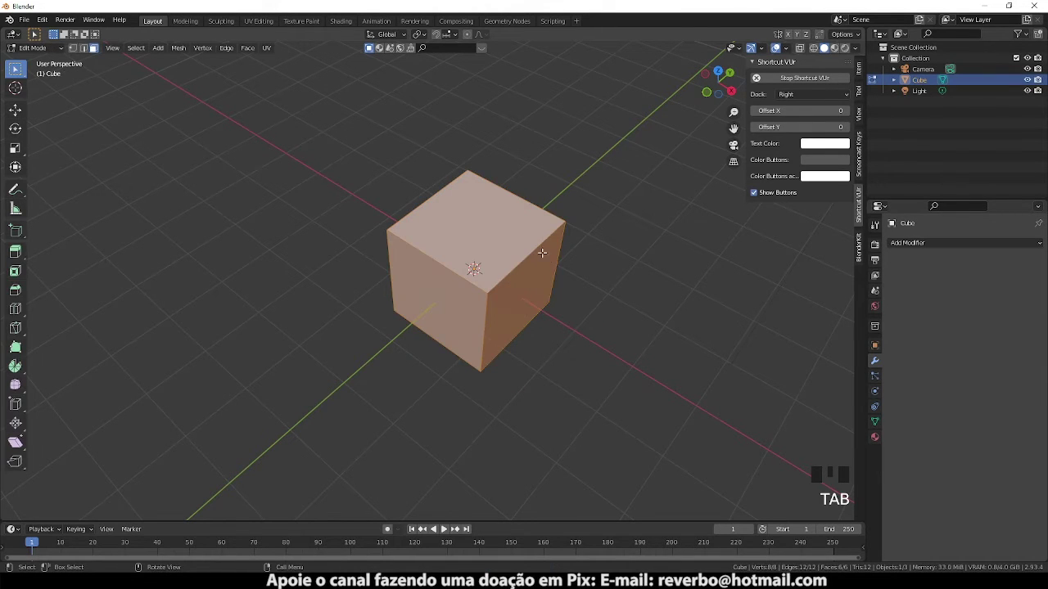
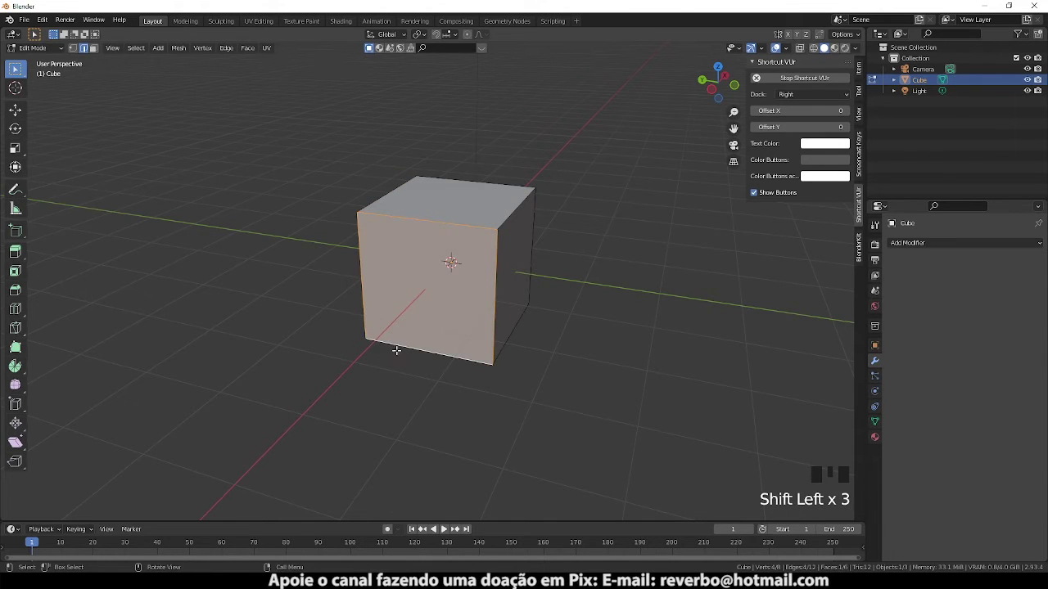
pyautogui.press('g')
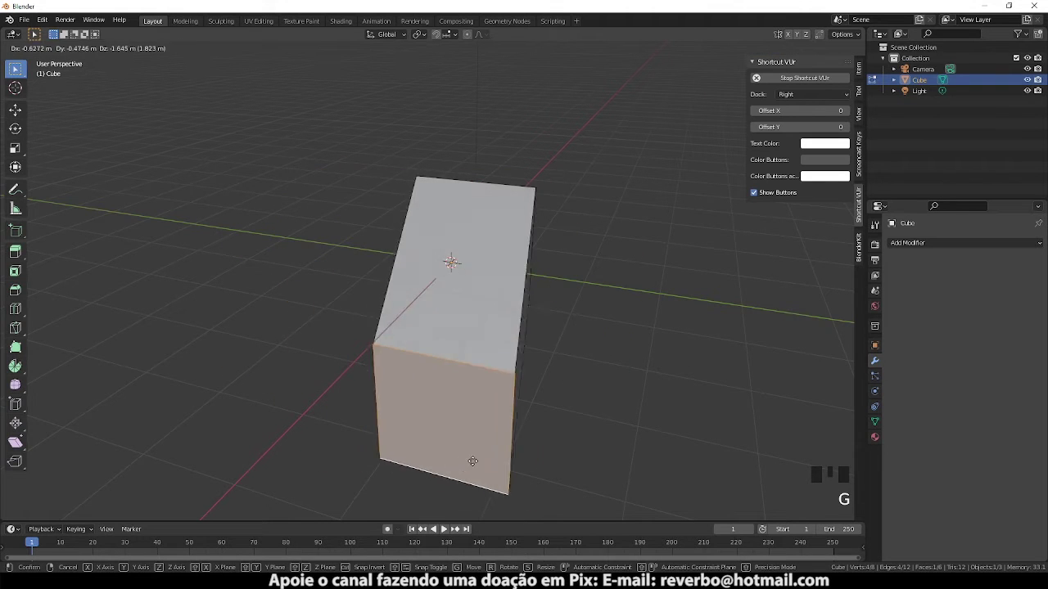
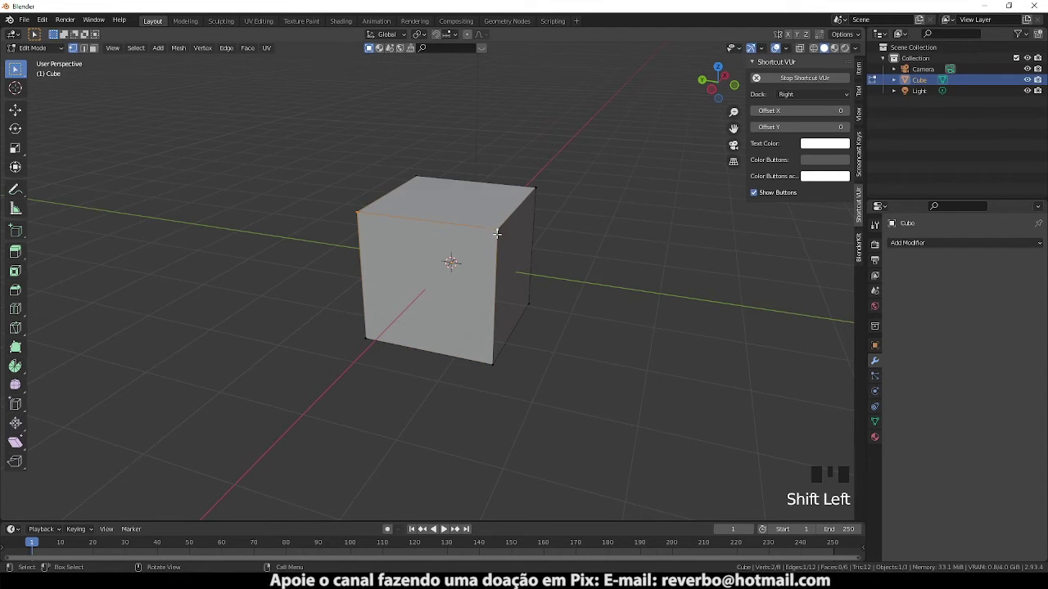
# - Pull one top corner into the cube to form a slanted face, then return to Object Mode
pyautogui.press('g')
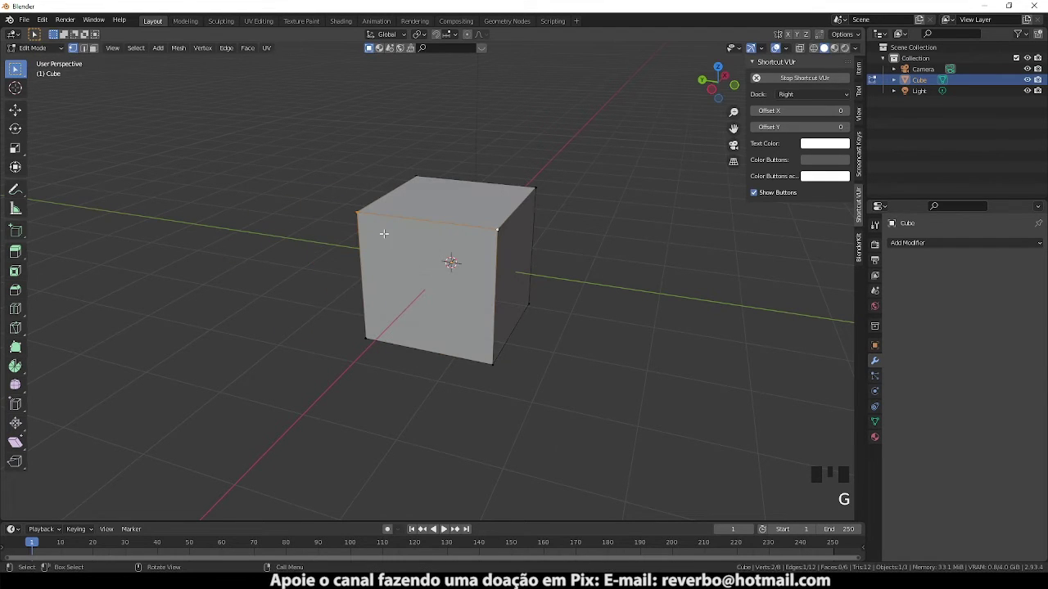
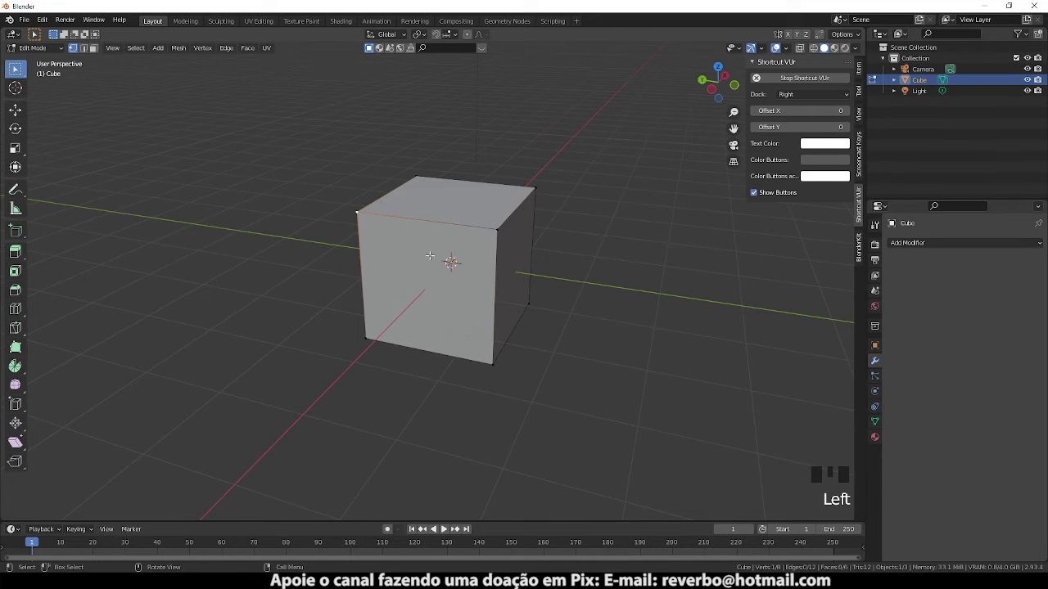
pyautogui.press('g')
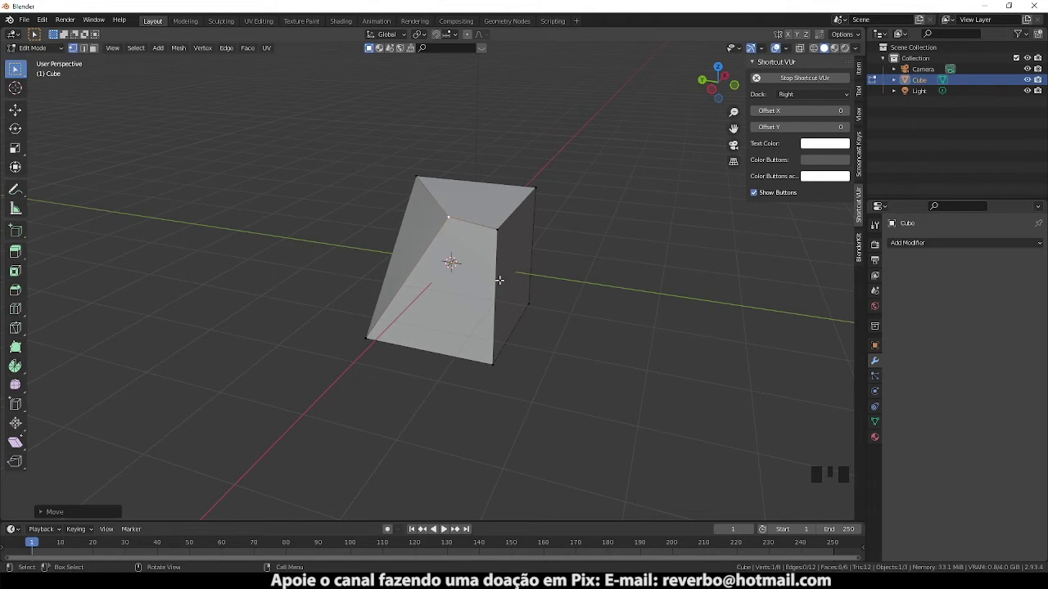
pyautogui.press('Tab')
pyautogui.moveTo(452, 293); pyautogui.dragTo(424, 278)
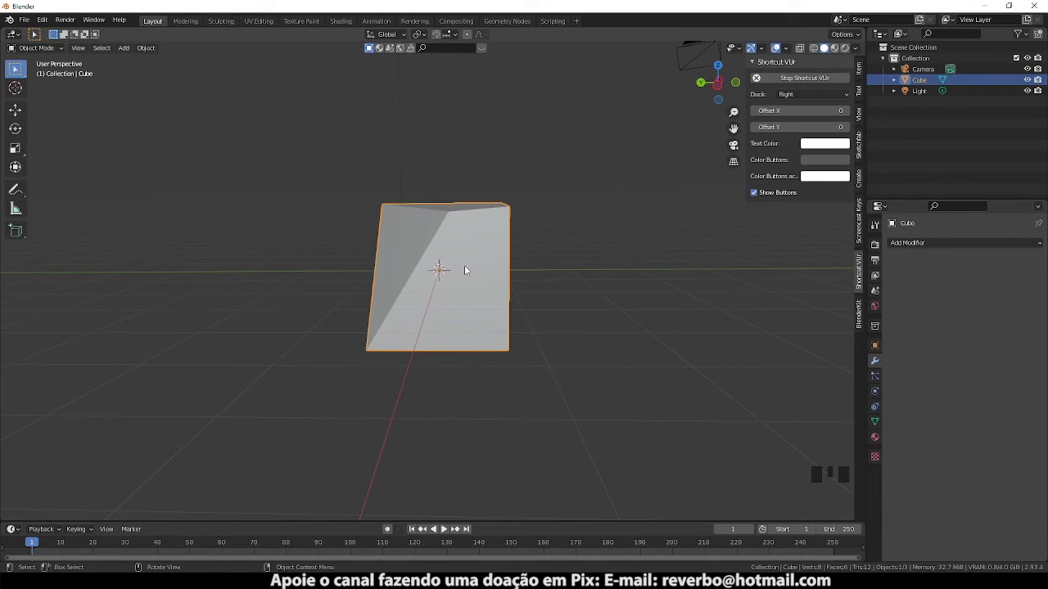
# - Switch to Front Orthographic view so the cube shows as a plain square outline
pyautogui.press('KP_5')
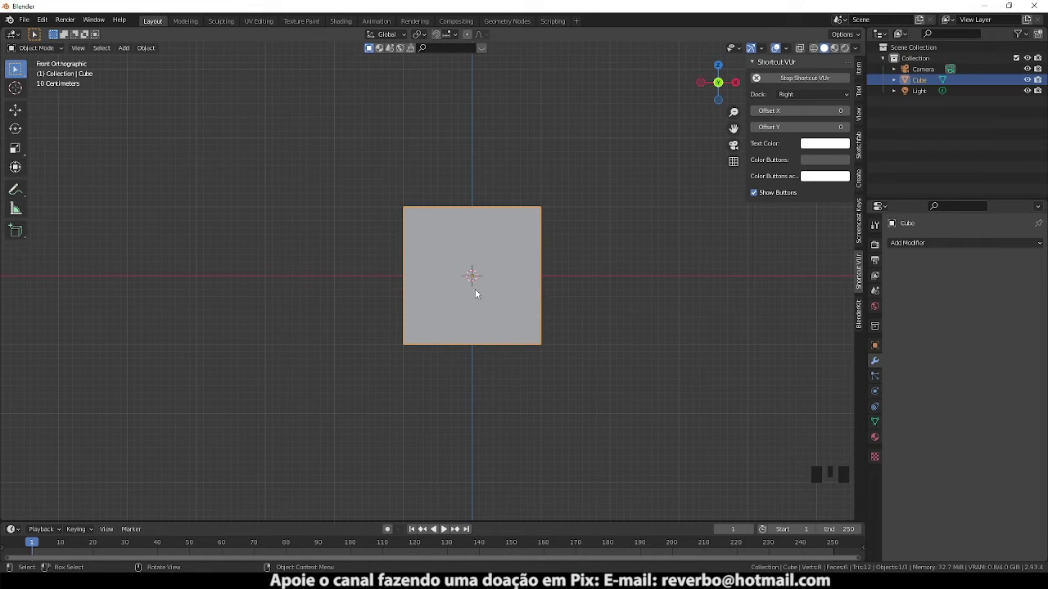
pyautogui.click(484, 296)
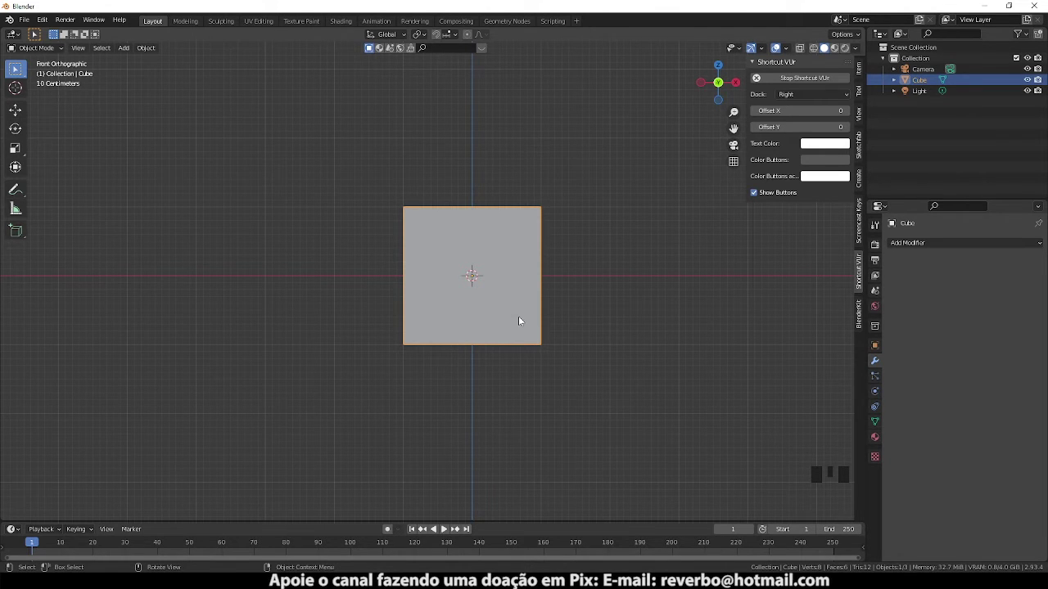
# - In Edit Mode, move the cube's top vertices from front view so its top slopes, then return to Object Mode
pyautogui.press('Tab')
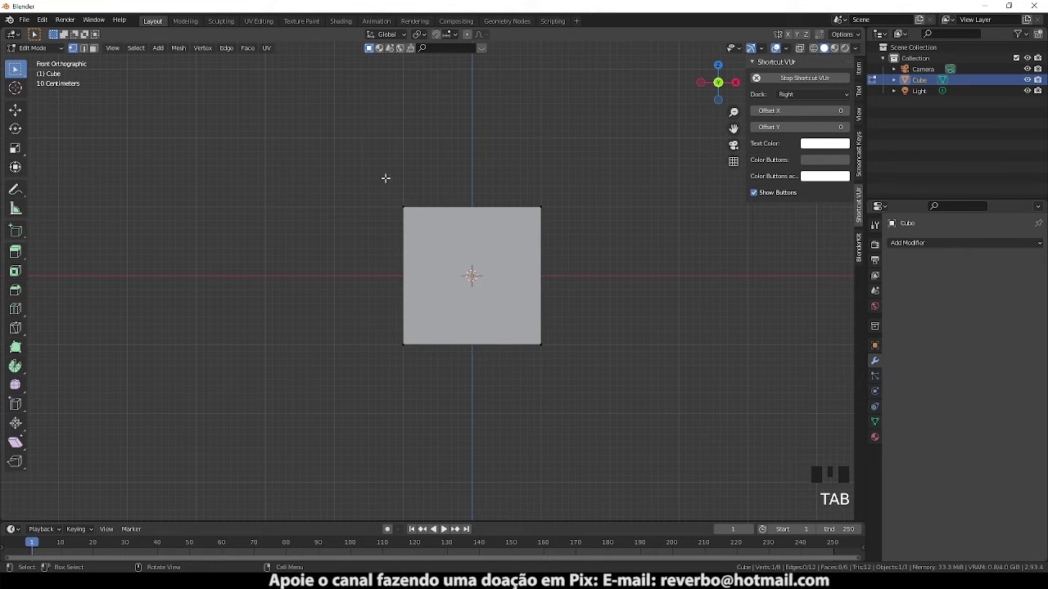
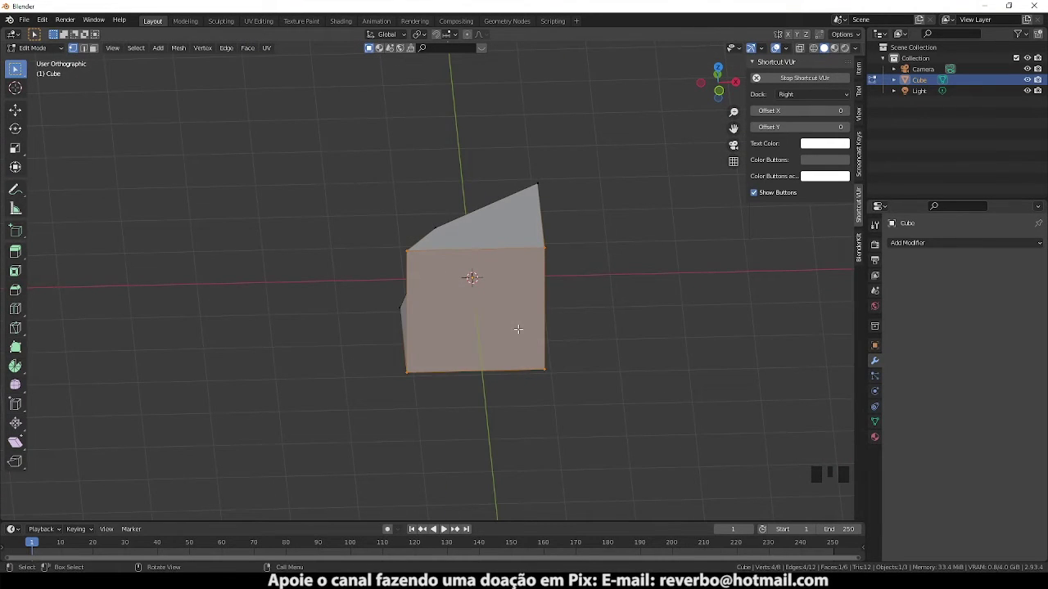
pyautogui.press('KP_1')
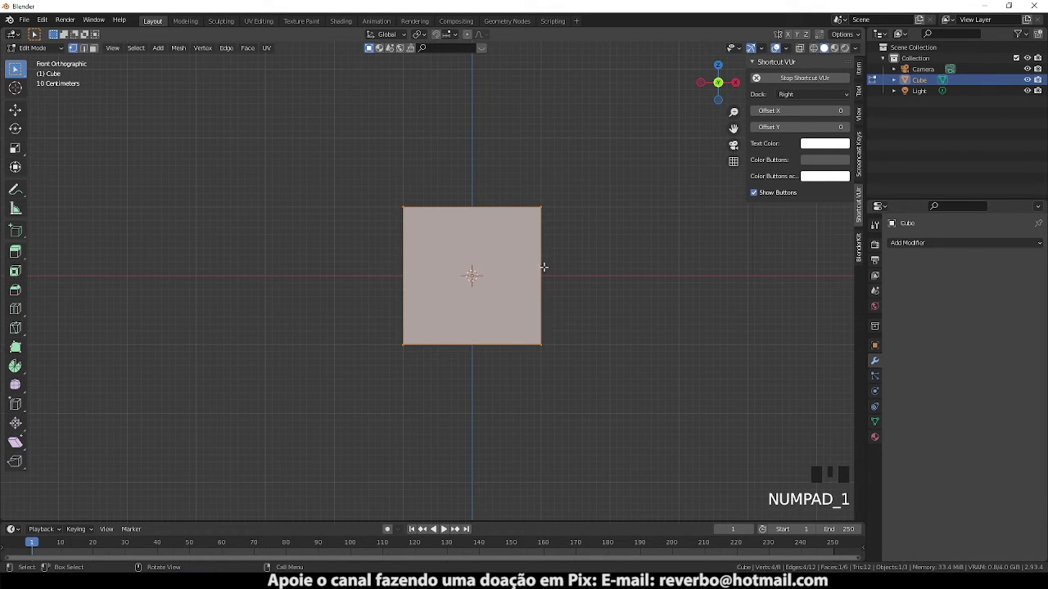
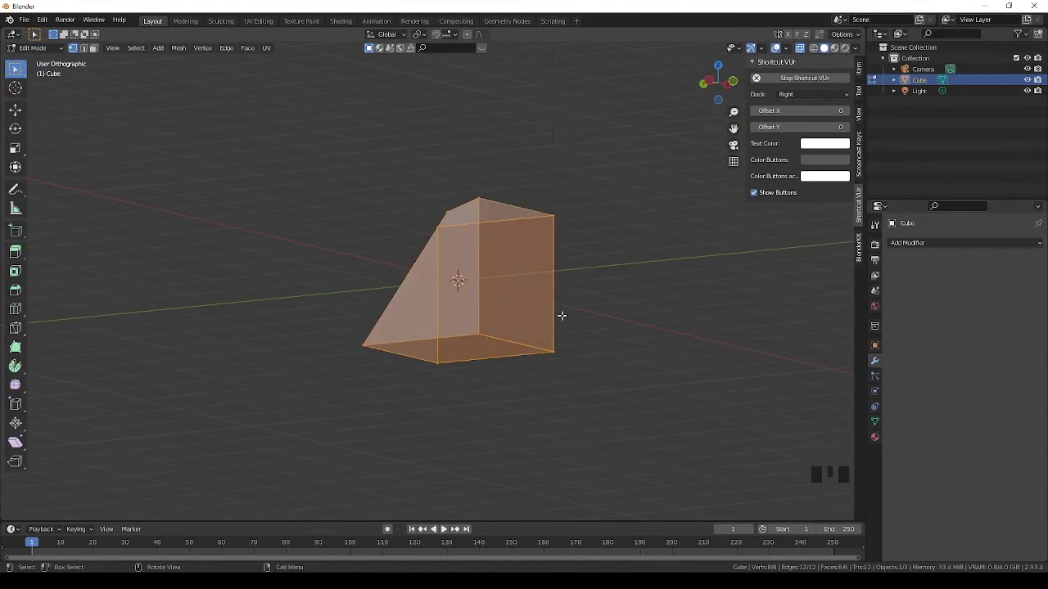
pyautogui.press('KP_1')
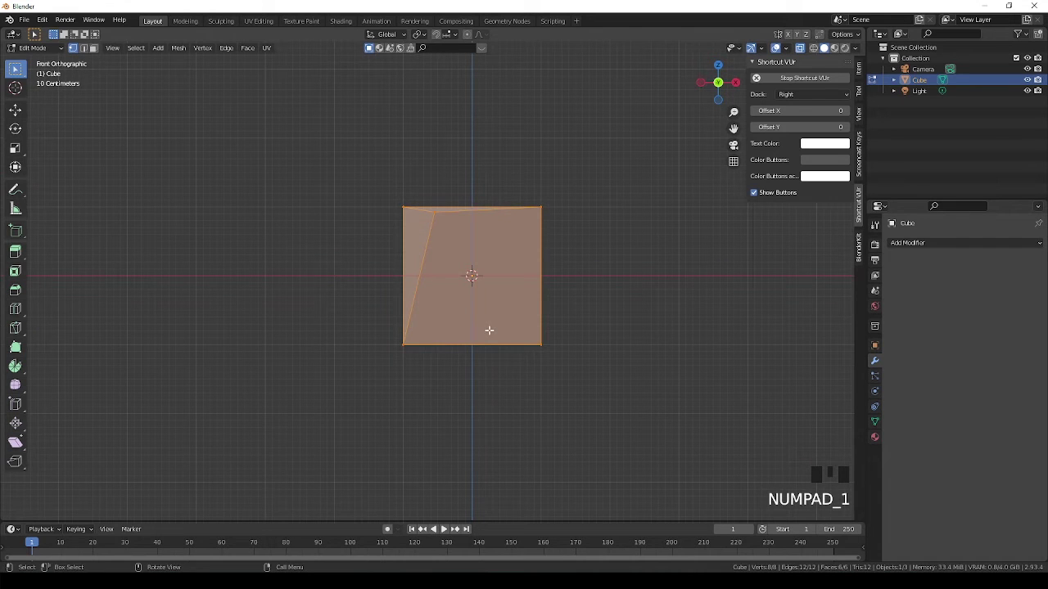
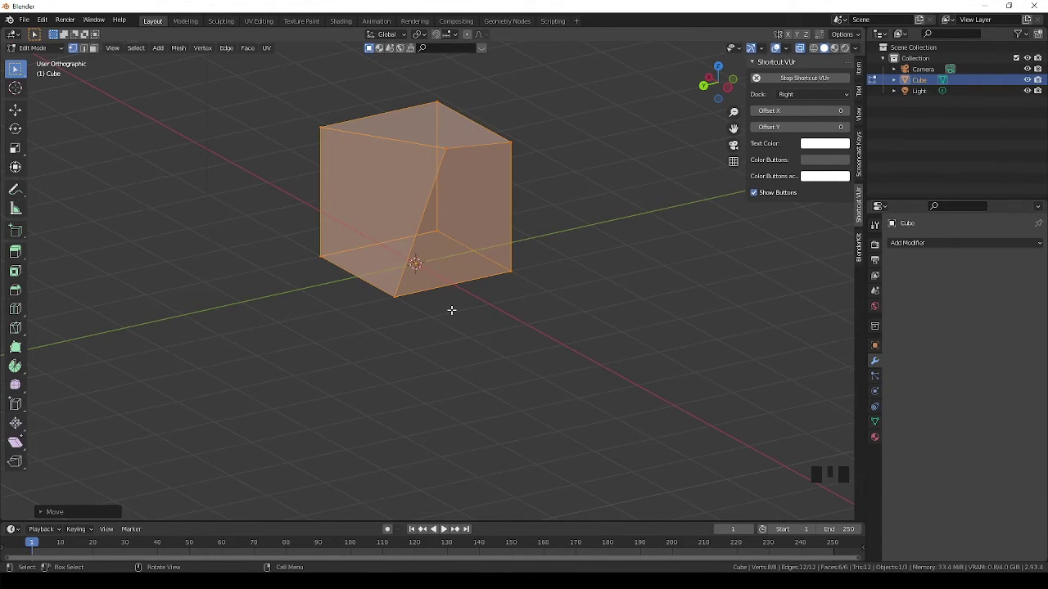
pyautogui.press('Tab')
# - Delete the sloped cube, add a fresh cube mesh and begin scaling it into a flatter block
pyautogui.moveTo(486, 325); pyautogui.dragTo(807, 51)
pyautogui.moveTo(806, 51); pyautogui.dragTo(439, 253)
pyautogui.moveTo(440, 253); pyautogui.dragTo(391, 279)
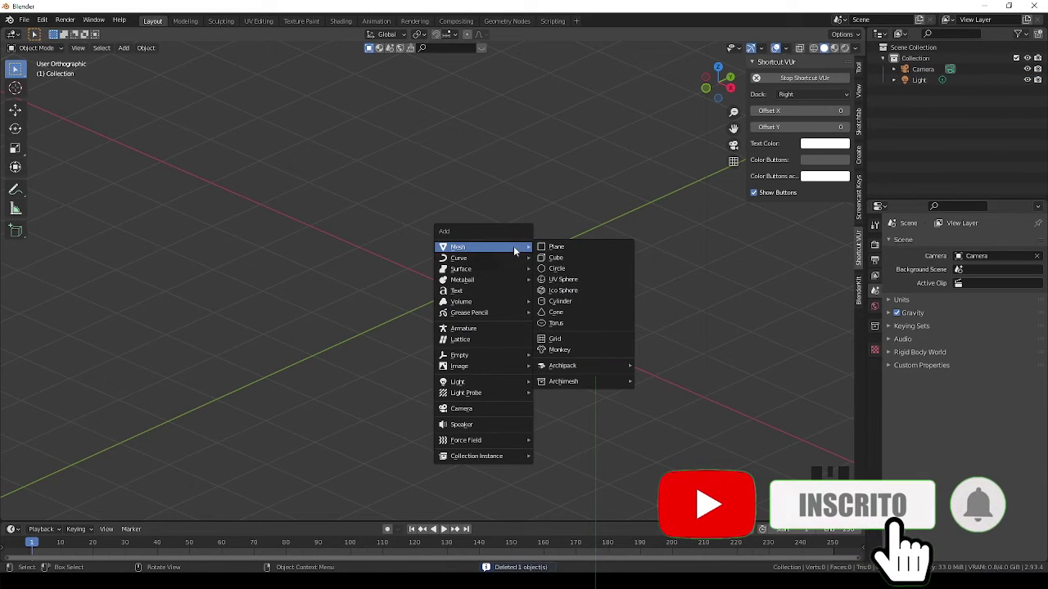
pyautogui.moveTo(459, 298); pyautogui.dragTo(636, 377)
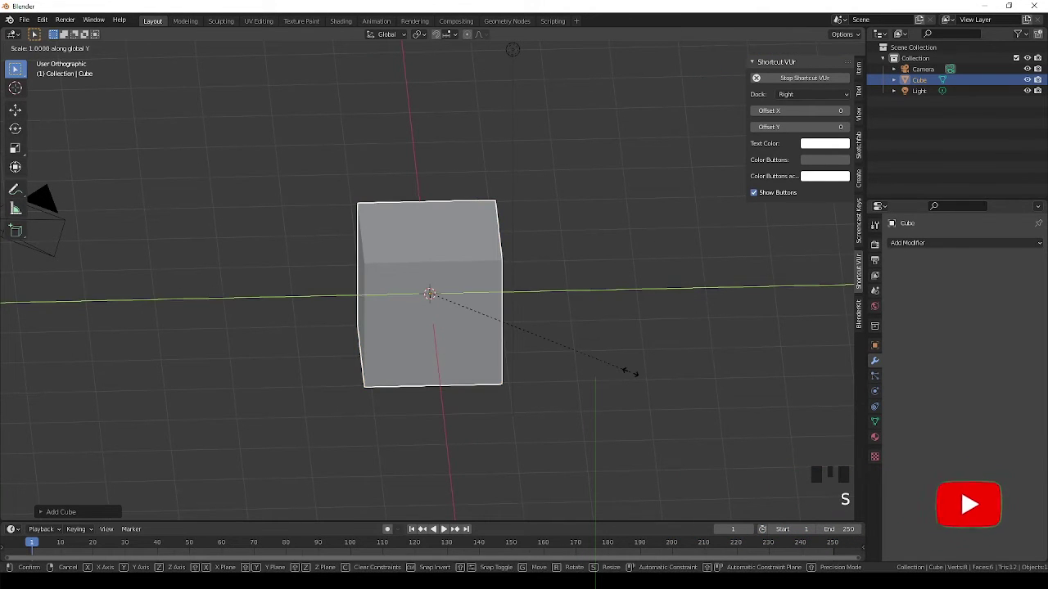
pyautogui.moveTo(474, 303); pyautogui.dragTo(578, 353)
# - Squash the cube along Z into a palm slab and raise its mesh so the base rests at the origin
pyautogui.press('s')
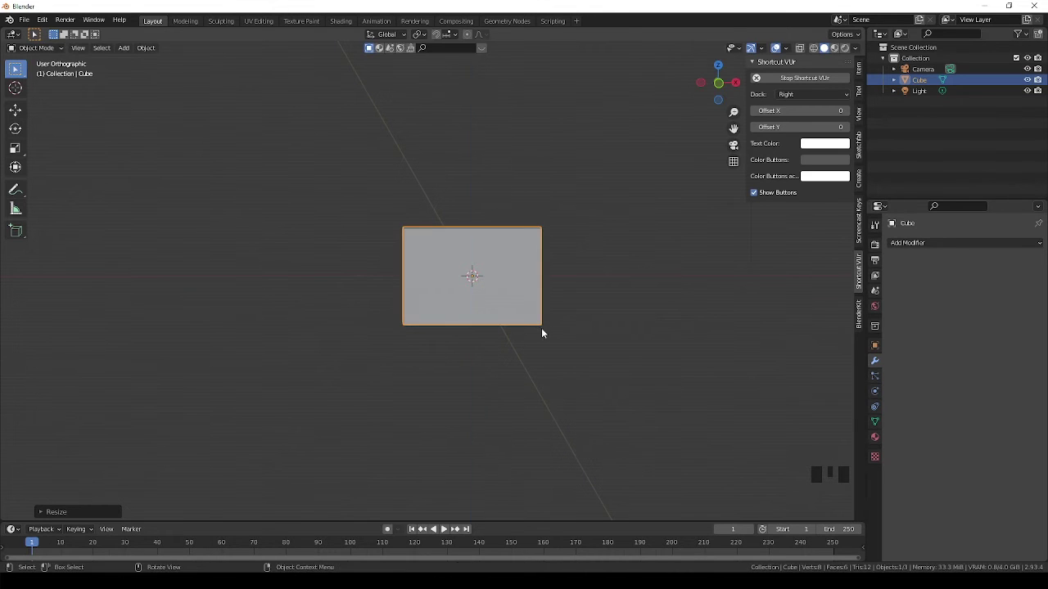
pyautogui.moveTo(517, 327); pyautogui.dragTo(482, 328)
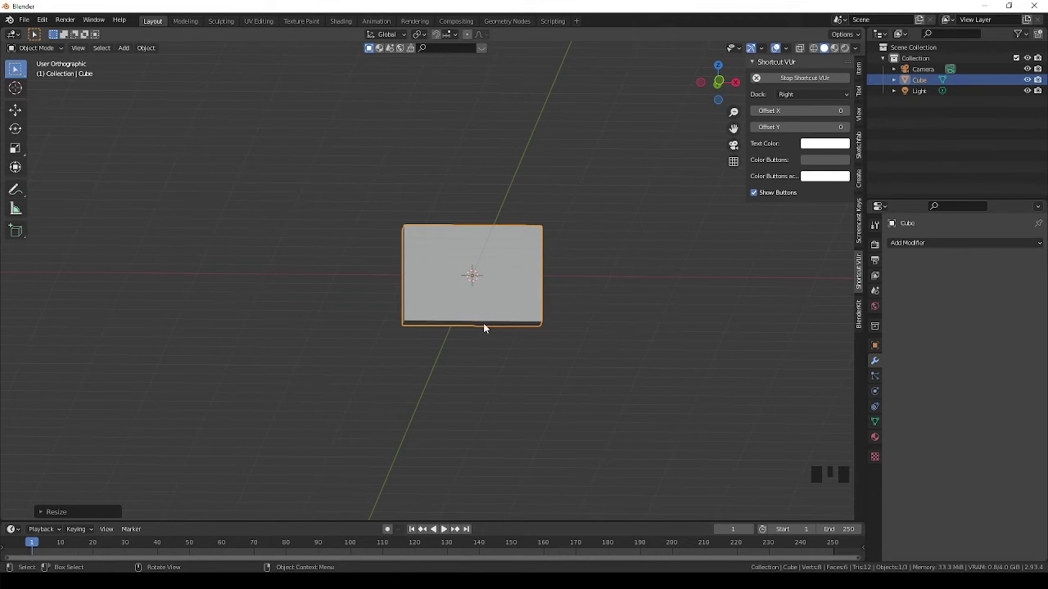
pyautogui.press('Tab')
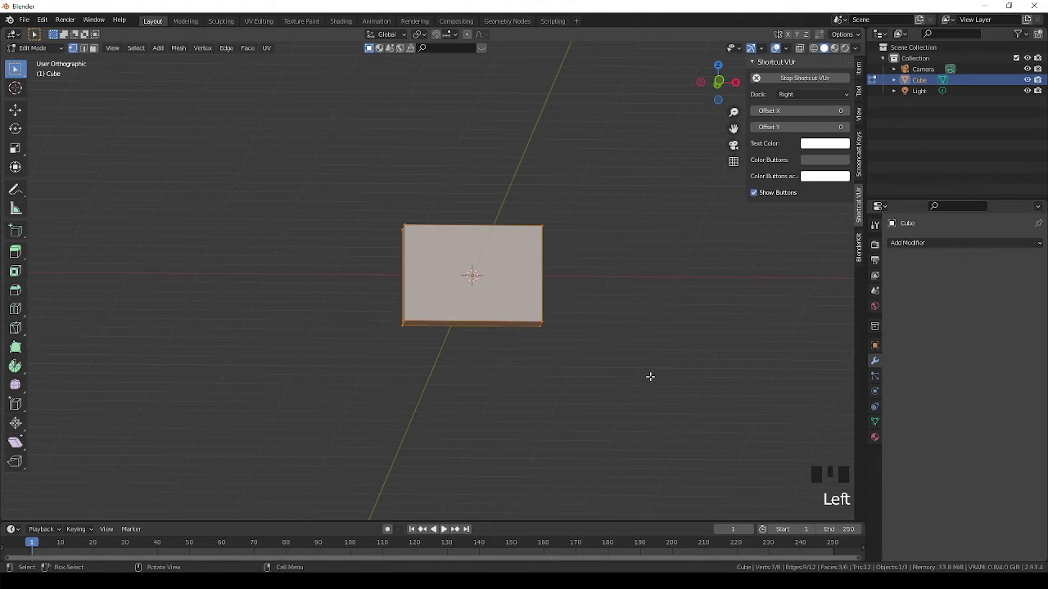
pyautogui.press('KP_1')
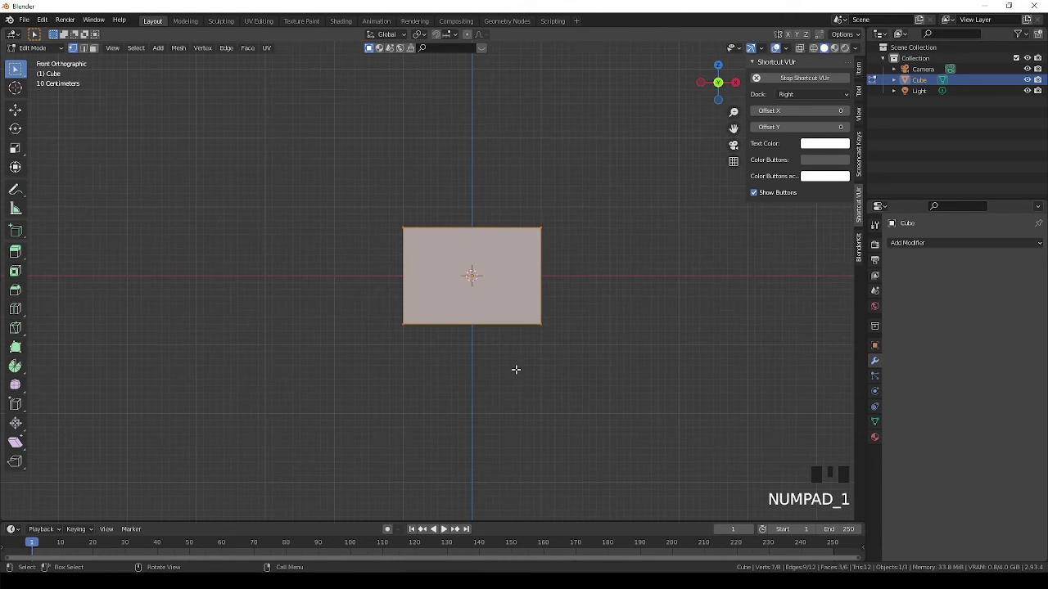
pyautogui.press('g')
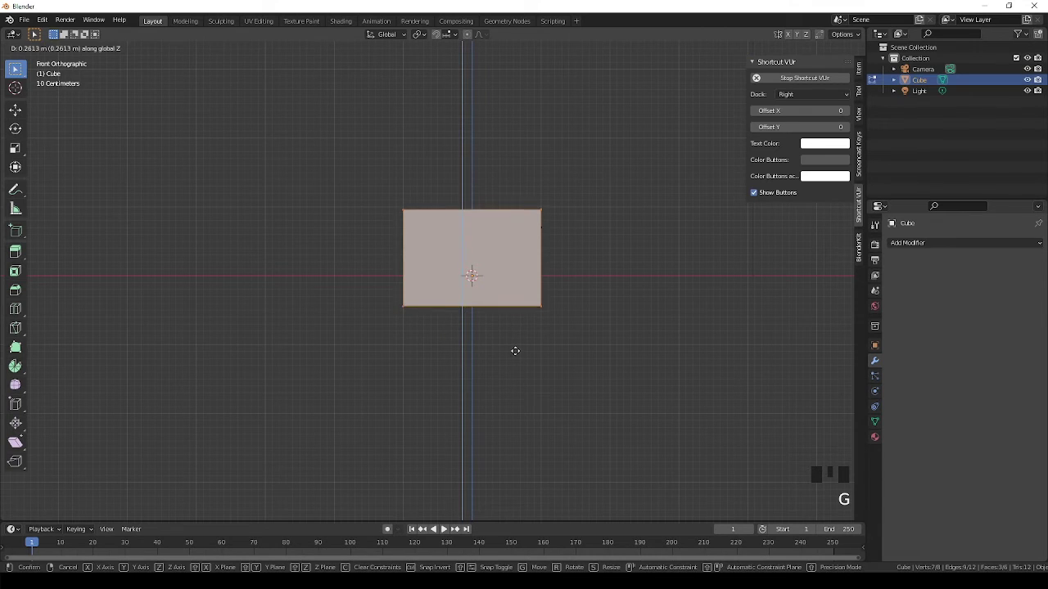
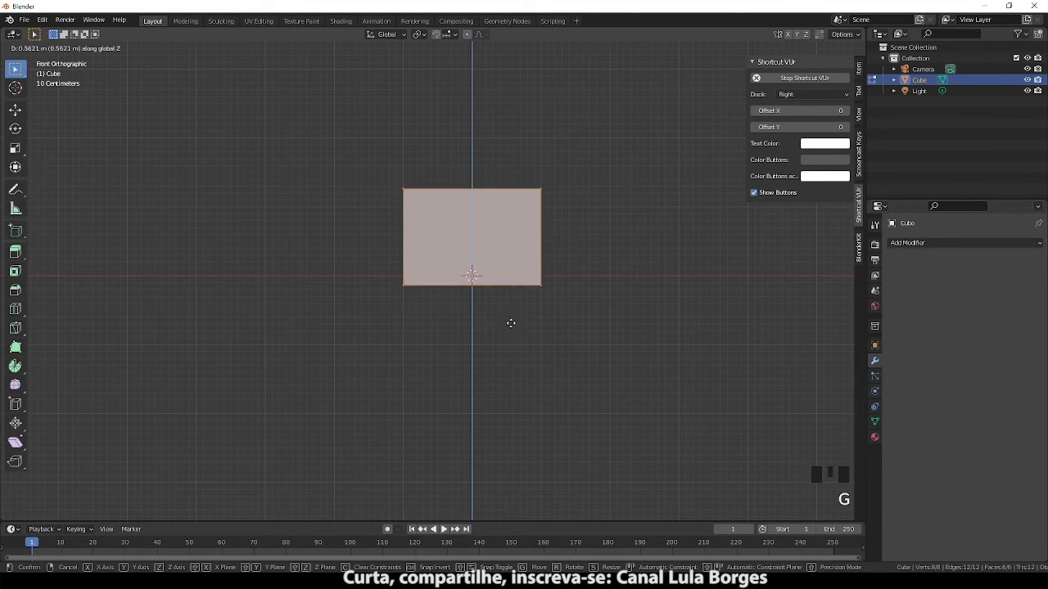
pyautogui.press('Tab')
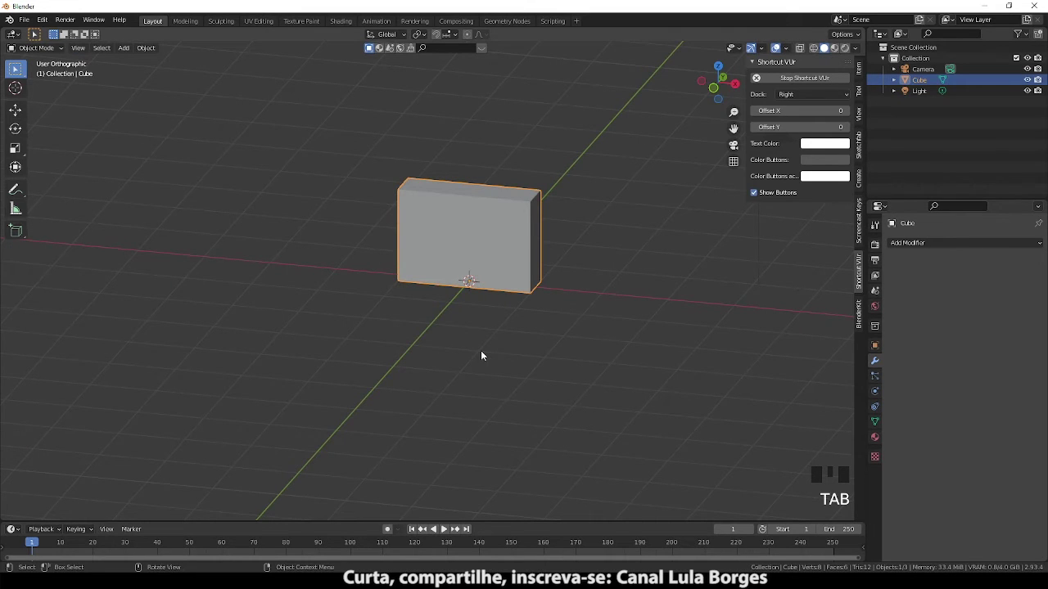
# - Add a cylinder, scale it thin from side view and rotate it 90° about Y to lie along the slab's top edge
pyautogui.press('shift+a')
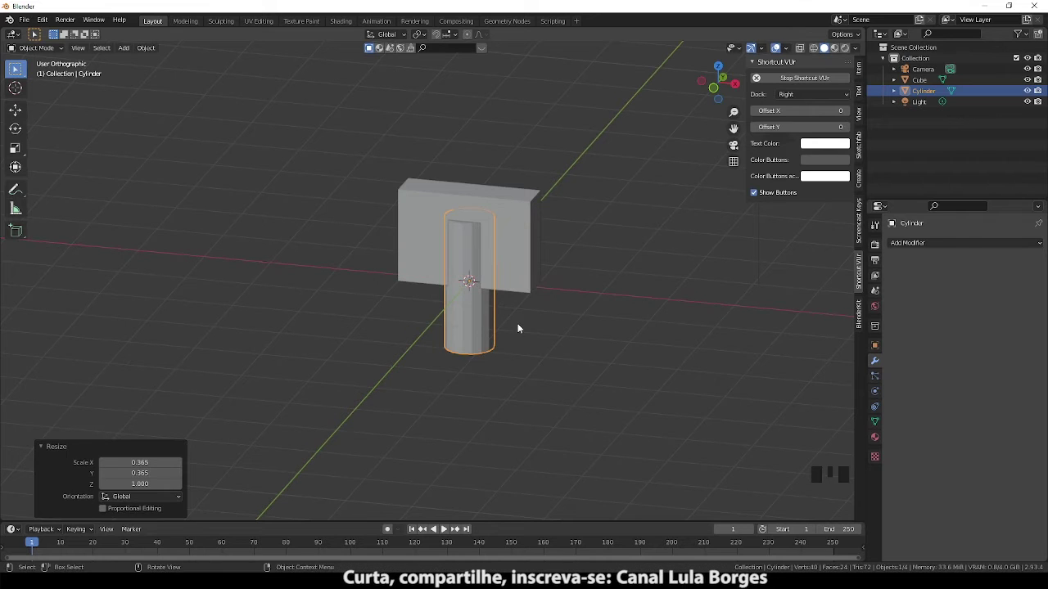
pyautogui.press('KP_3')
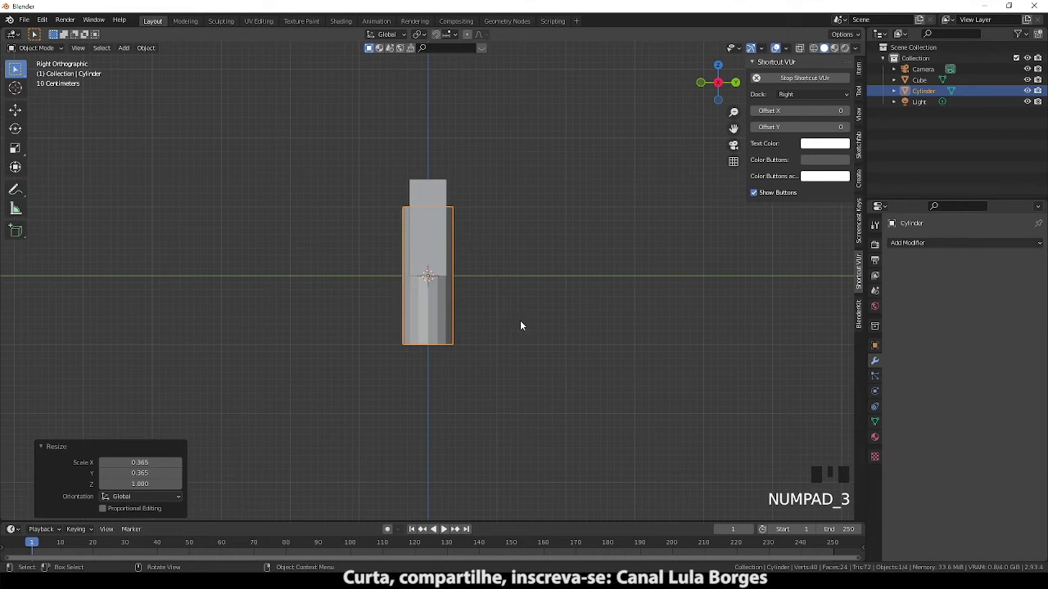
pyautogui.press('s')
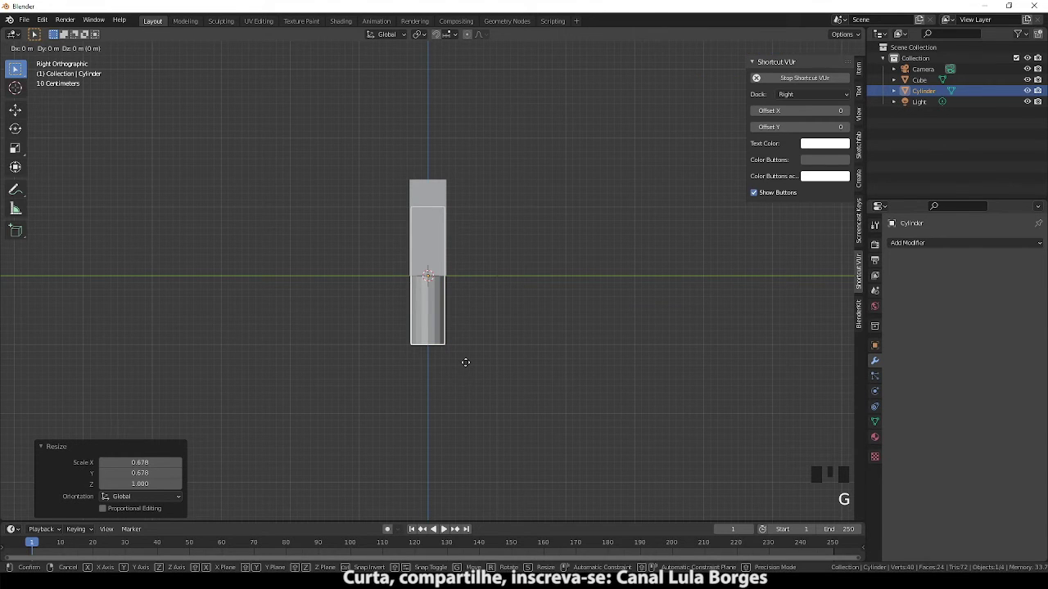
pyautogui.press('ctrl+z')
pyautogui.press('r')
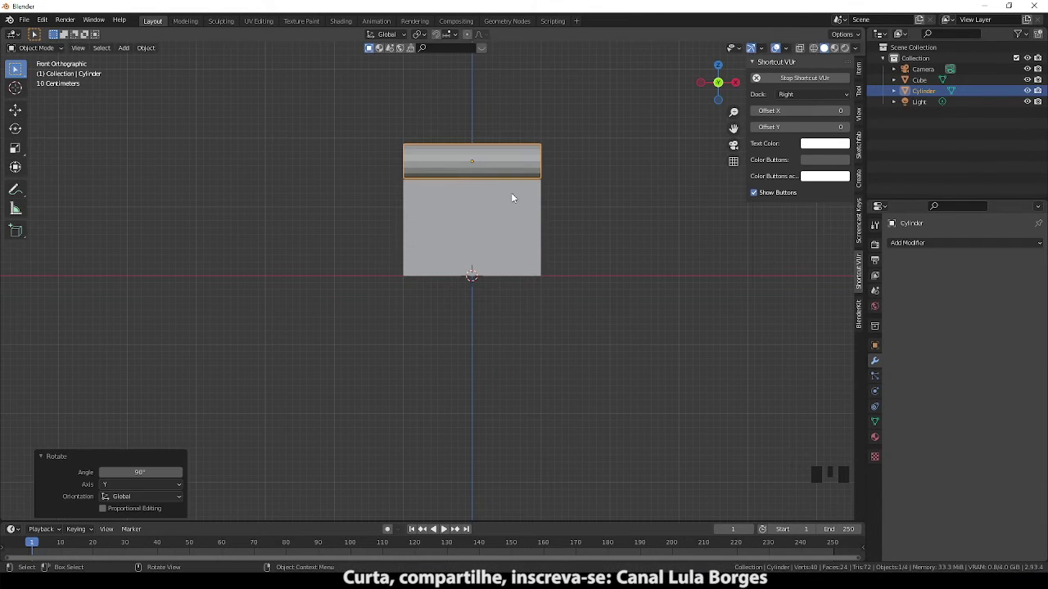
# - Duplicate the knuckle cylinder and rotate the copy to stand upright beside the palm
pyautogui.moveTo(510, 224); pyautogui.dragTo(530, 331)
pyautogui.moveTo(541, 342); pyautogui.dragTo(501, 348)
pyautogui.press('shift+d')
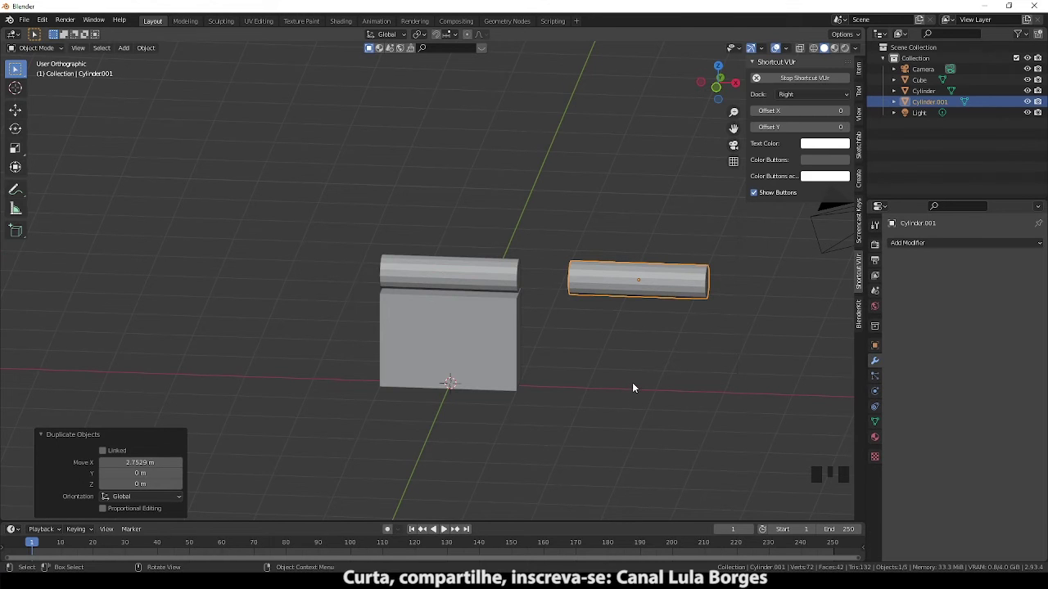
pyautogui.moveTo(595, 342); pyautogui.dragTo(700, 344)
pyautogui.press('r')
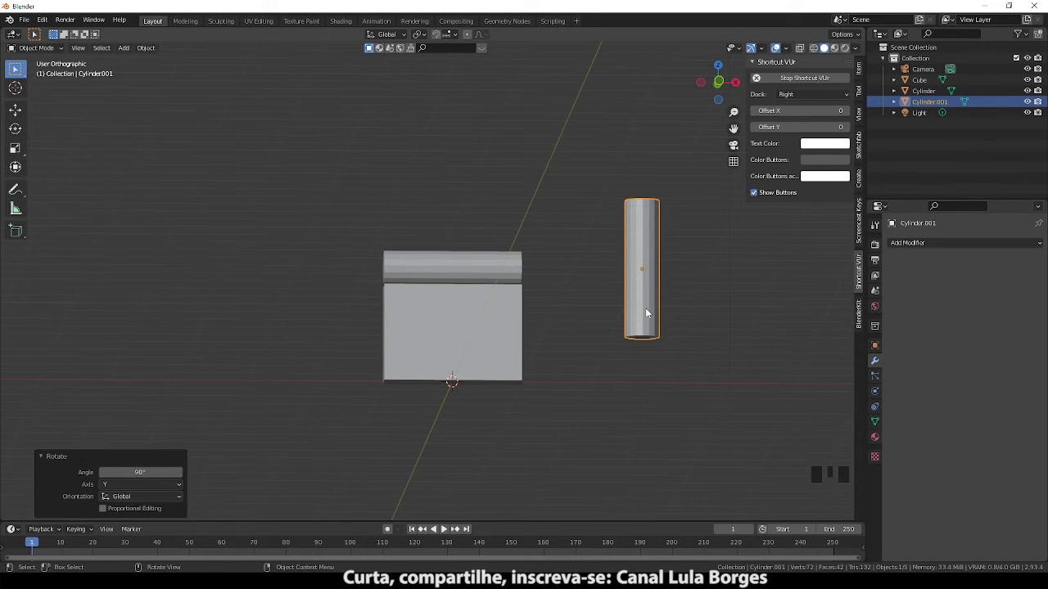
# - Shrink the upright cylinder's height and size into a short first finger segment
pyautogui.moveTo(642, 321); pyautogui.dragTo(655, 286)
pyautogui.scroll(3)
pyautogui.moveTo(641, 287); pyautogui.dragTo(718, 452)
pyautogui.press('s')
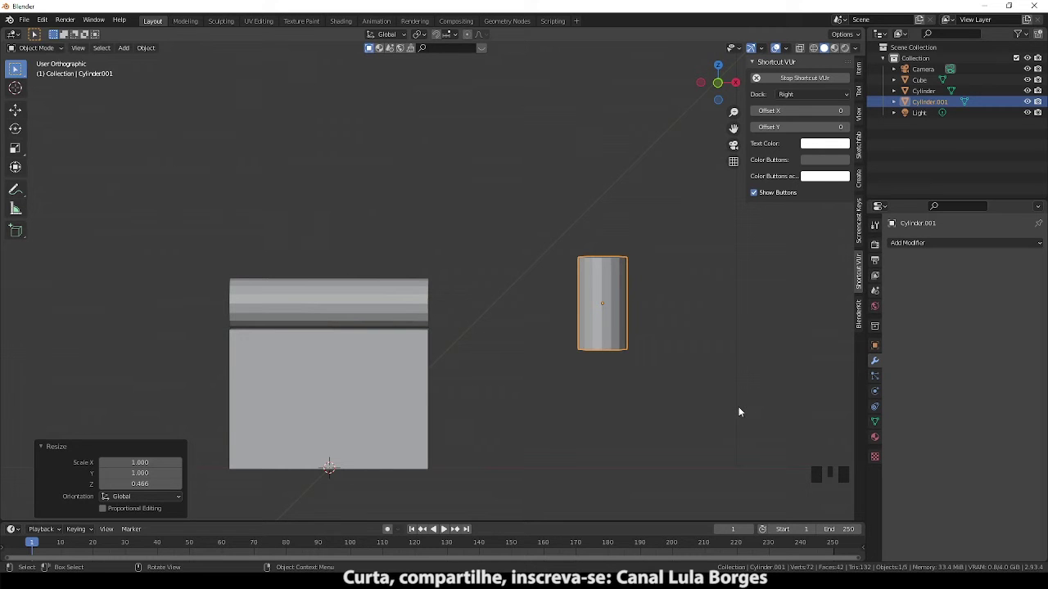
pyautogui.moveTo(706, 390); pyautogui.dragTo(695, 449)
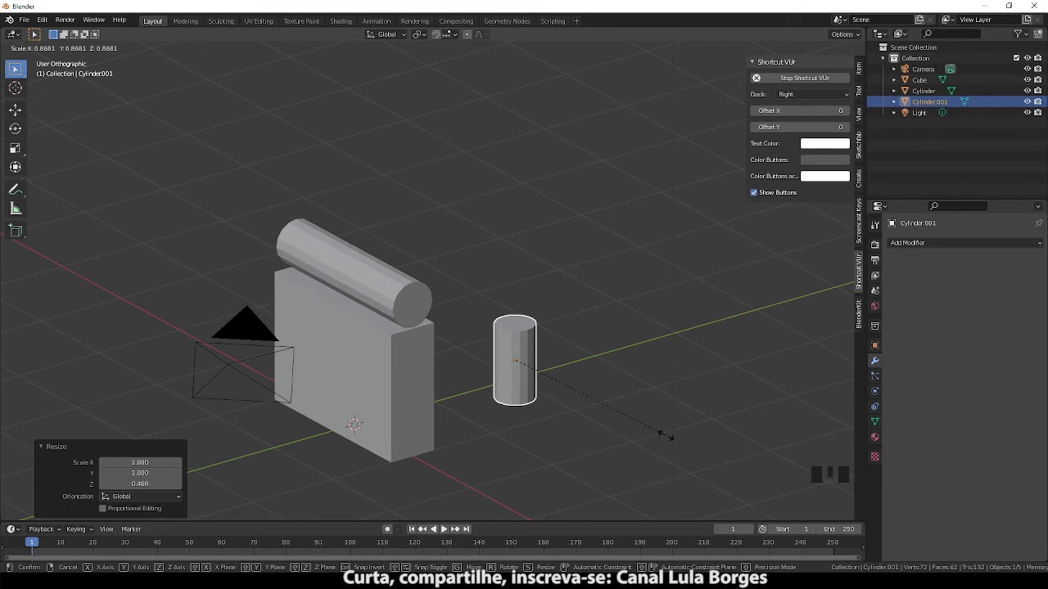
# - Move the finger segment onto the knuckle bar and shift its mesh up so the origin sits at its base
pyautogui.press('KP_1')
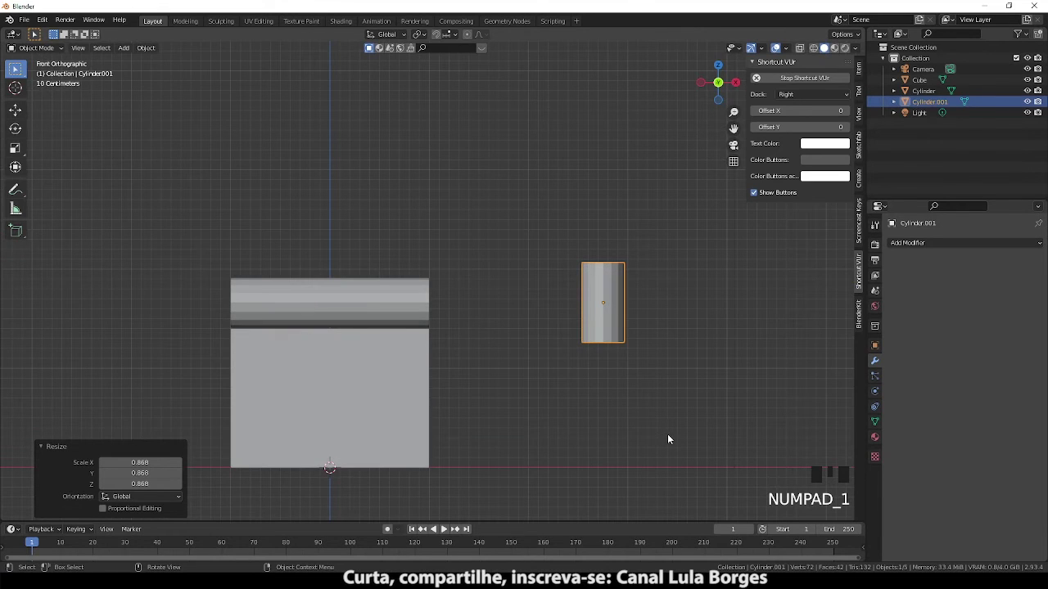
pyautogui.press('g')
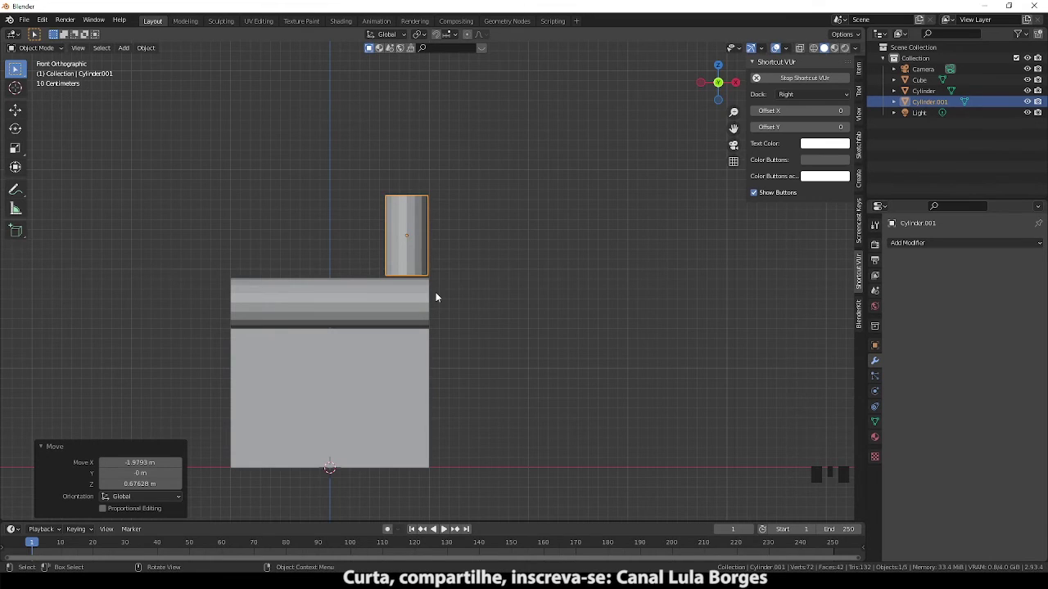
pyautogui.press('shift+d')
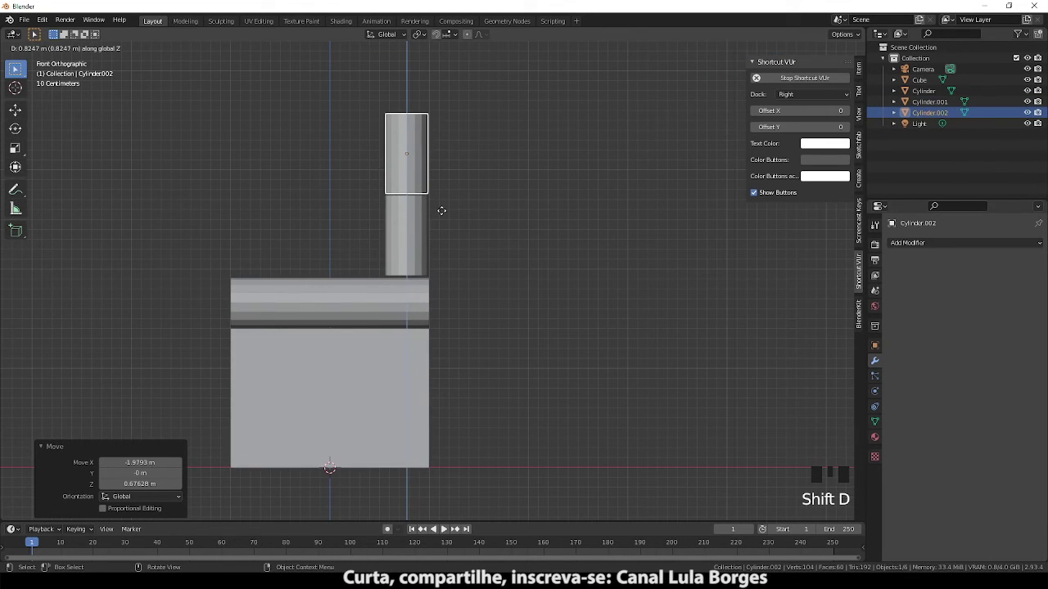
pyautogui.press('ctrl+z')
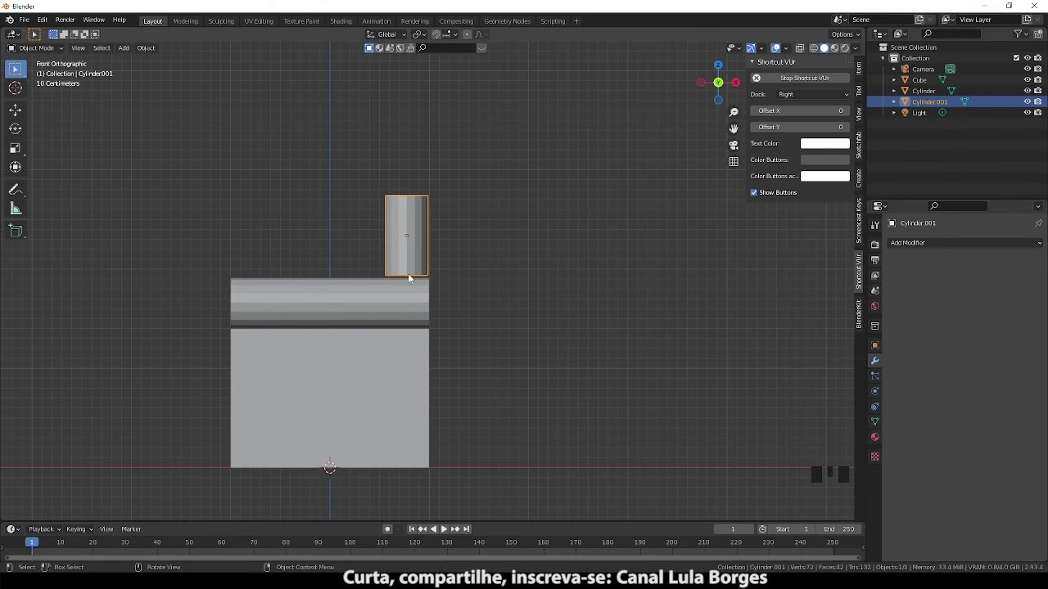
pyautogui.press('Tab')
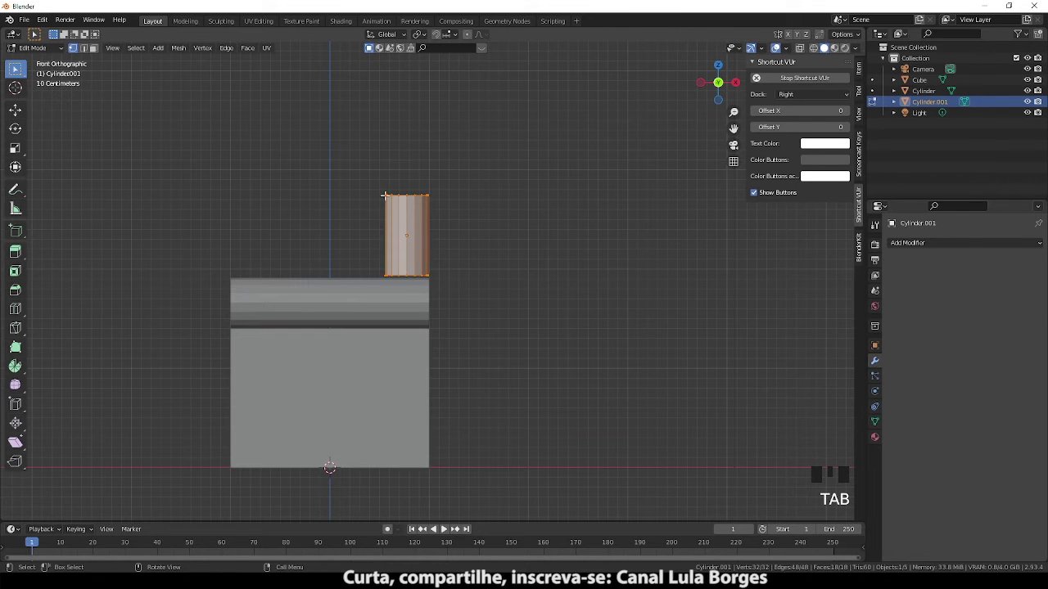
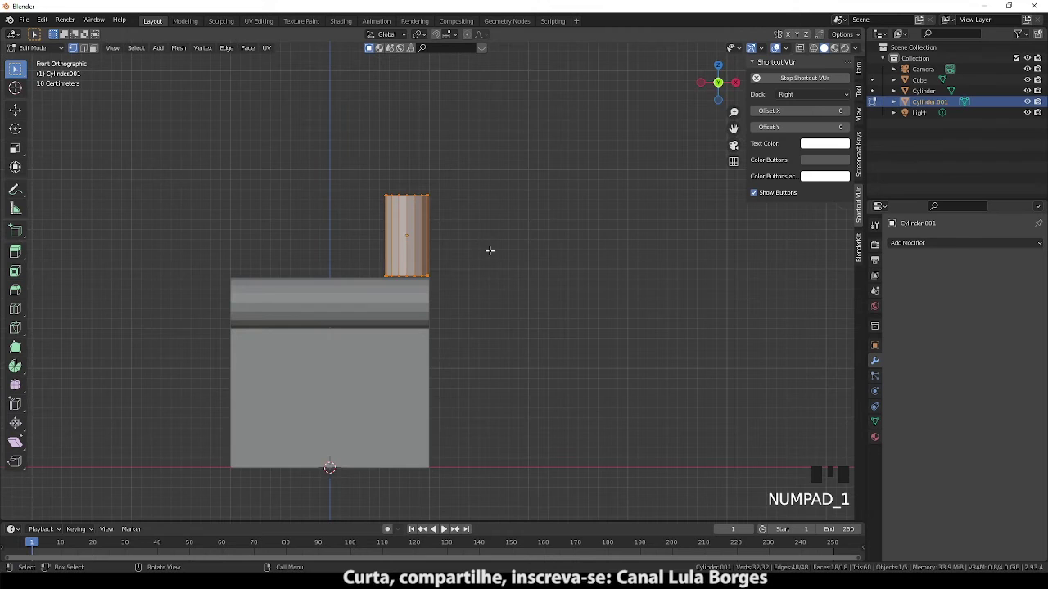
pyautogui.press('g')
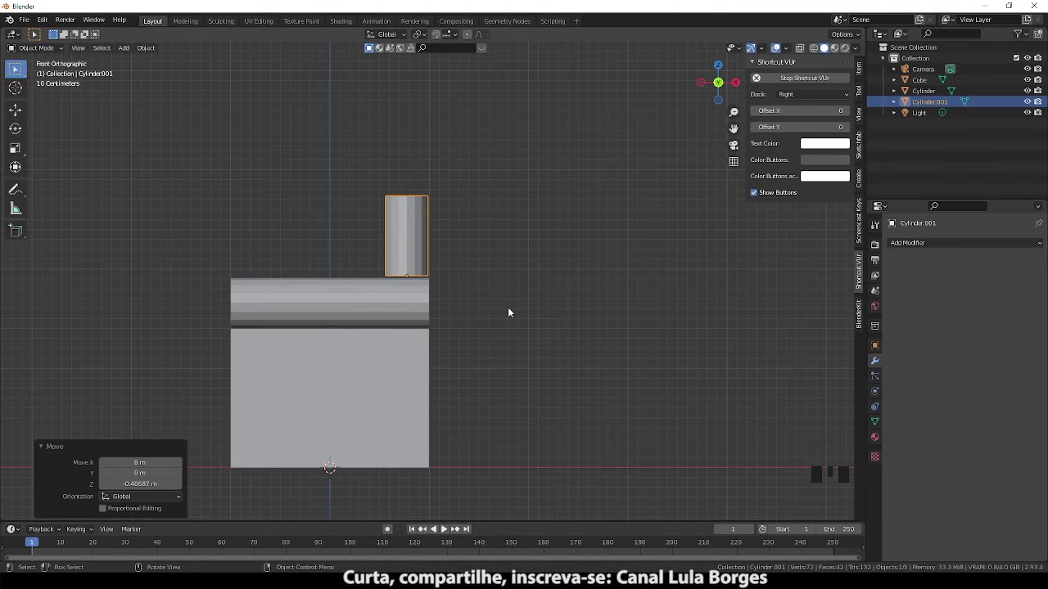
# - Duplicate the segment twice upward along Z, scaling each copy slightly smaller to form a three-part finger
pyautogui.press('shift+d')
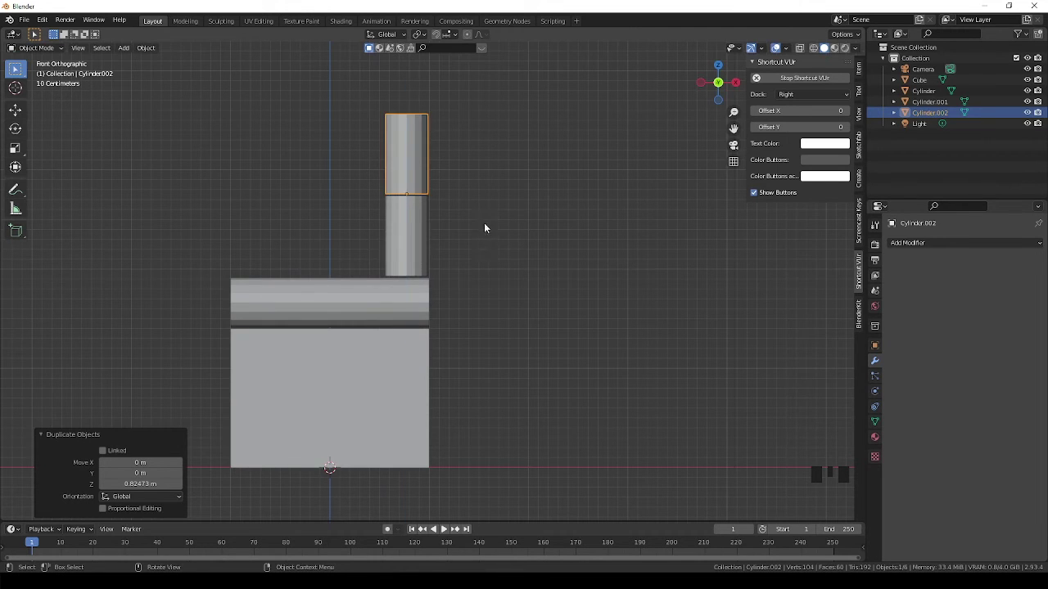
pyautogui.moveTo(468, 216); pyautogui.dragTo(603, 376)
pyautogui.press('s')
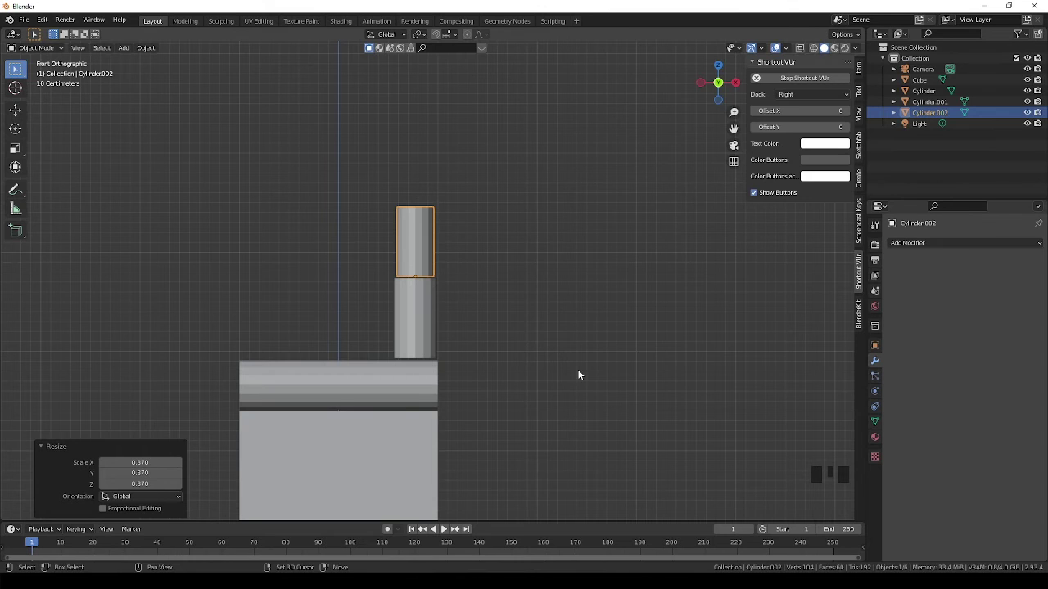
pyautogui.press('shift+d')
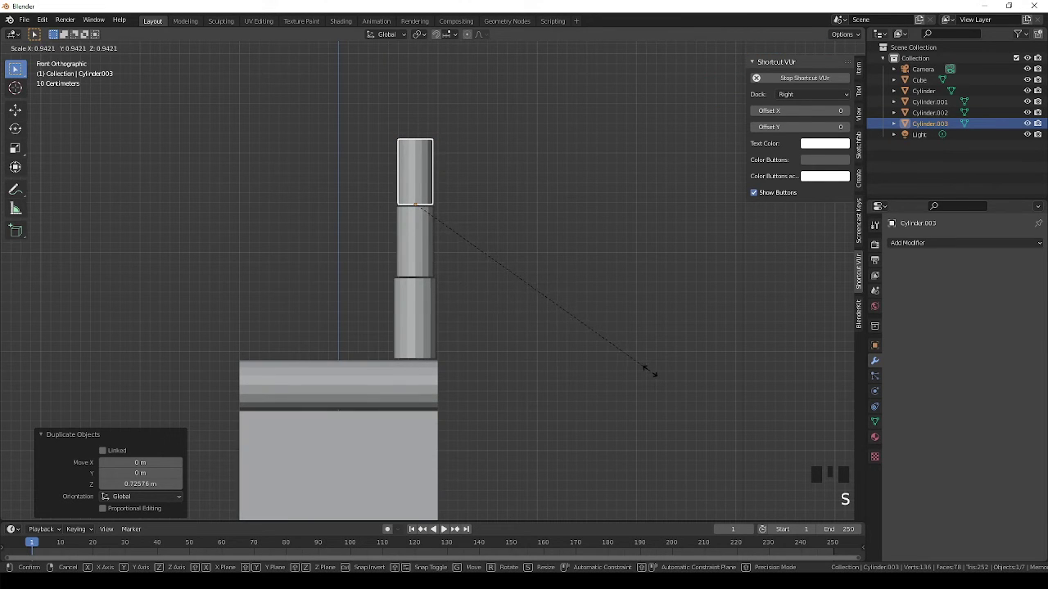
pyautogui.scroll(3)
pyautogui.moveTo(499, 330); pyautogui.dragTo(380, 330)
pyautogui.scroll(-3)
# - Inspect the stacked finger and select the bottom segment plus the two upper segments
pyautogui.moveTo(469, 375); pyautogui.dragTo(493, 301)
pyautogui.moveTo(431, 275); pyautogui.dragTo(496, 351)
pyautogui.moveTo(495, 351); pyautogui.dragTo(551, 329)
pyautogui.click(551, 329)
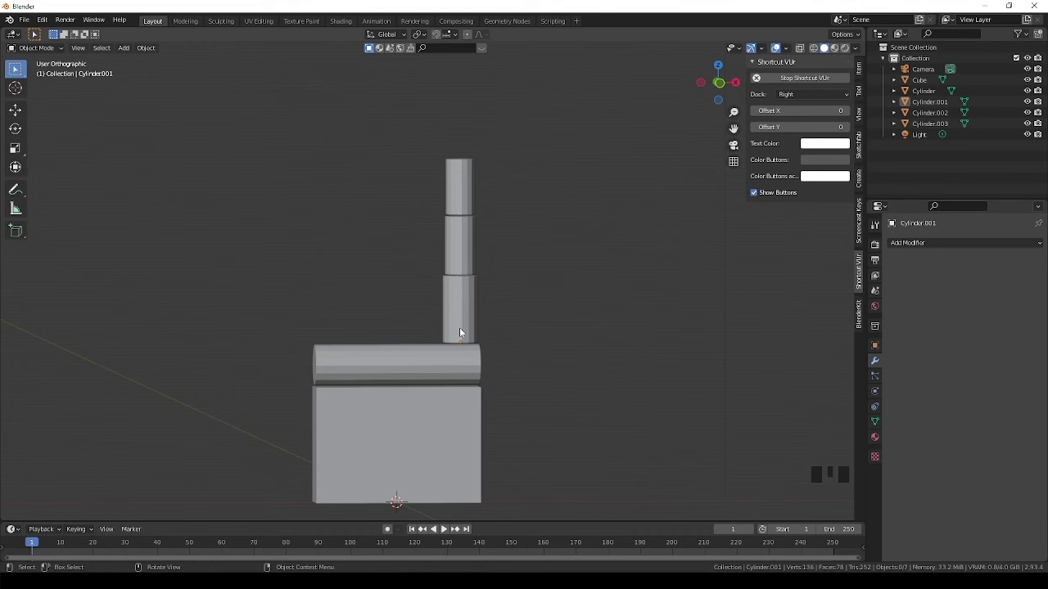
pyautogui.moveTo(465, 333); pyautogui.dragTo(474, 320)
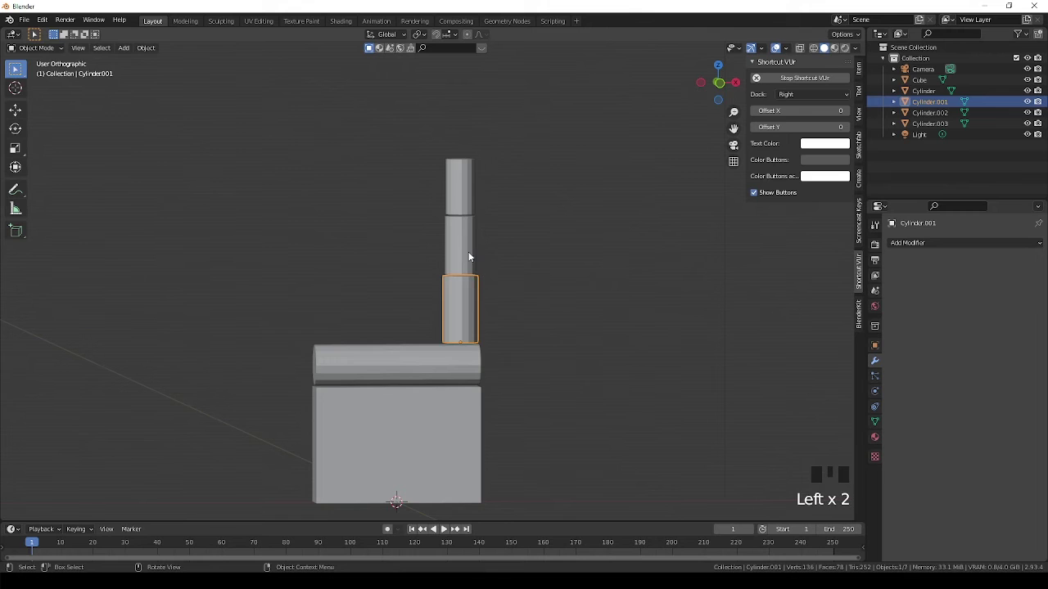
pyautogui.moveTo(474, 256); pyautogui.dragTo(471, 254)
# - Parent the two upper segments to the bottom segment with Object (Keep Transform)
pyautogui.click(466, 326)
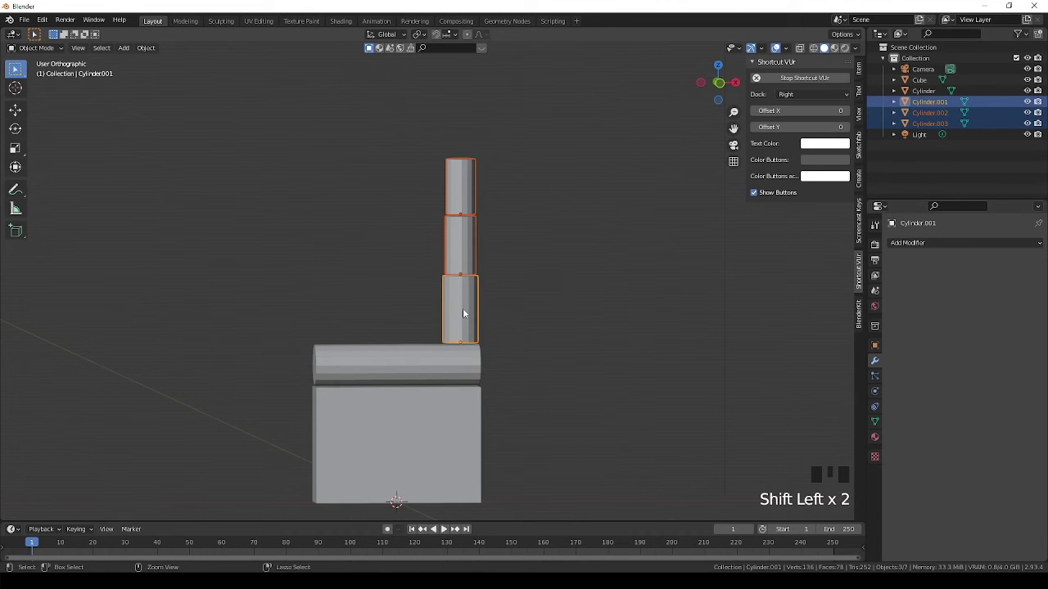
pyautogui.press('ctrl+p')
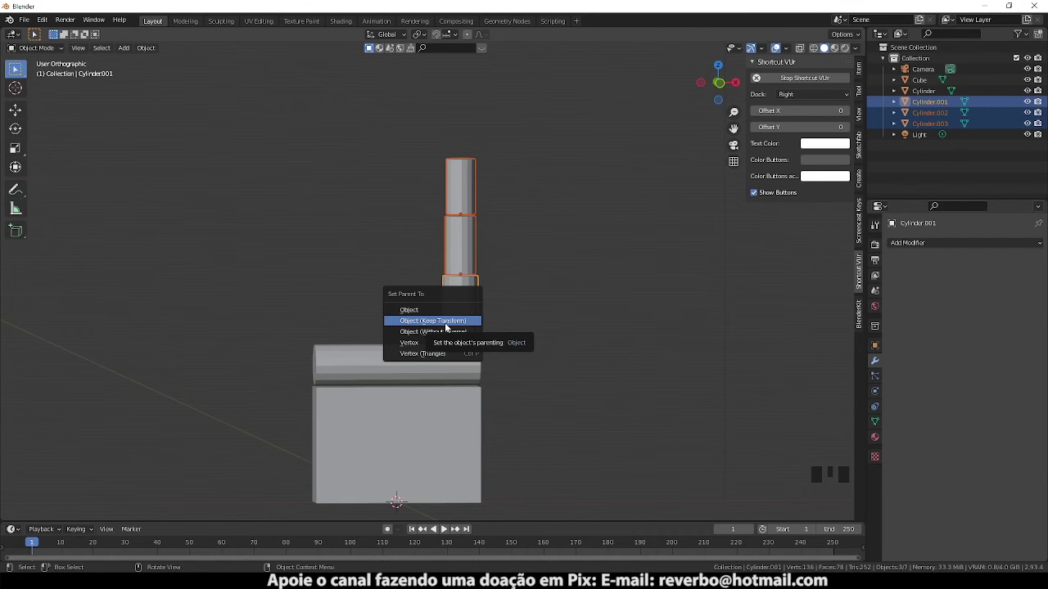
pyautogui.moveTo(503, 246); pyautogui.dragTo(440, 205)
pyautogui.click(439, 204)
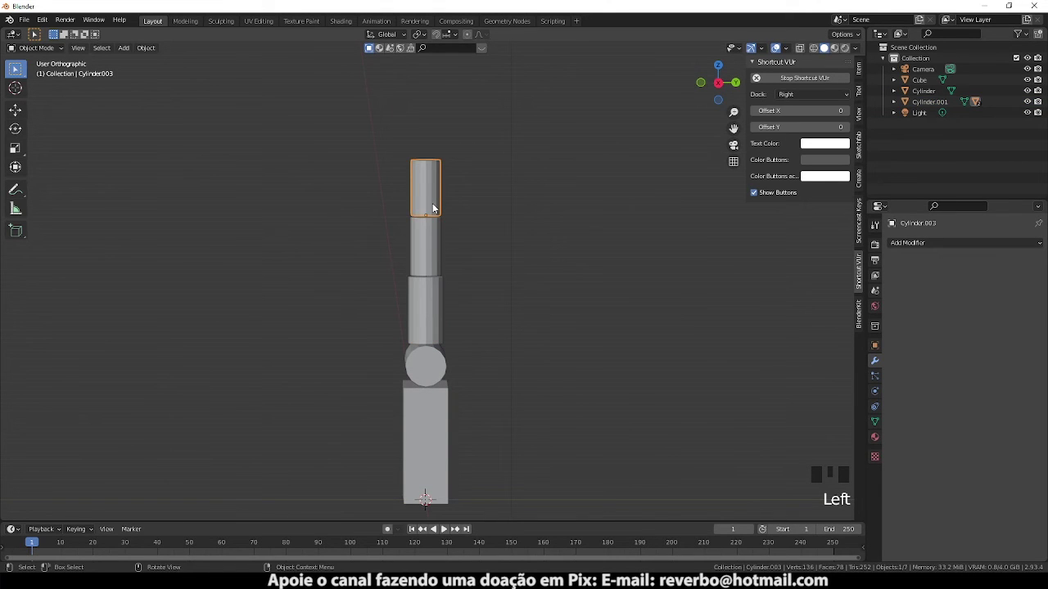
pyautogui.press('g')
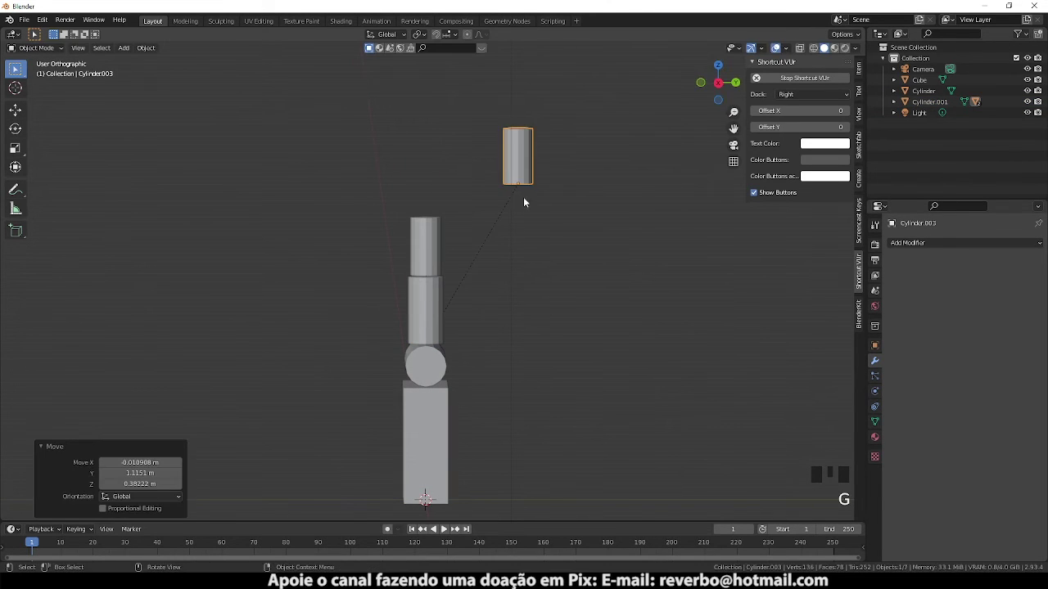
pyautogui.press('alt+z')
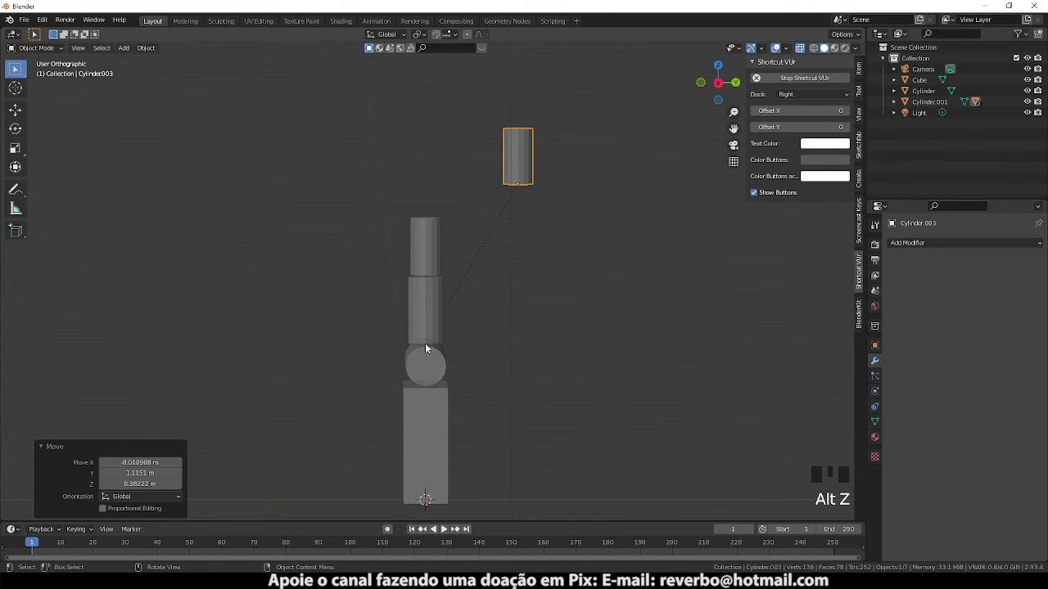
pyautogui.click(429, 262)
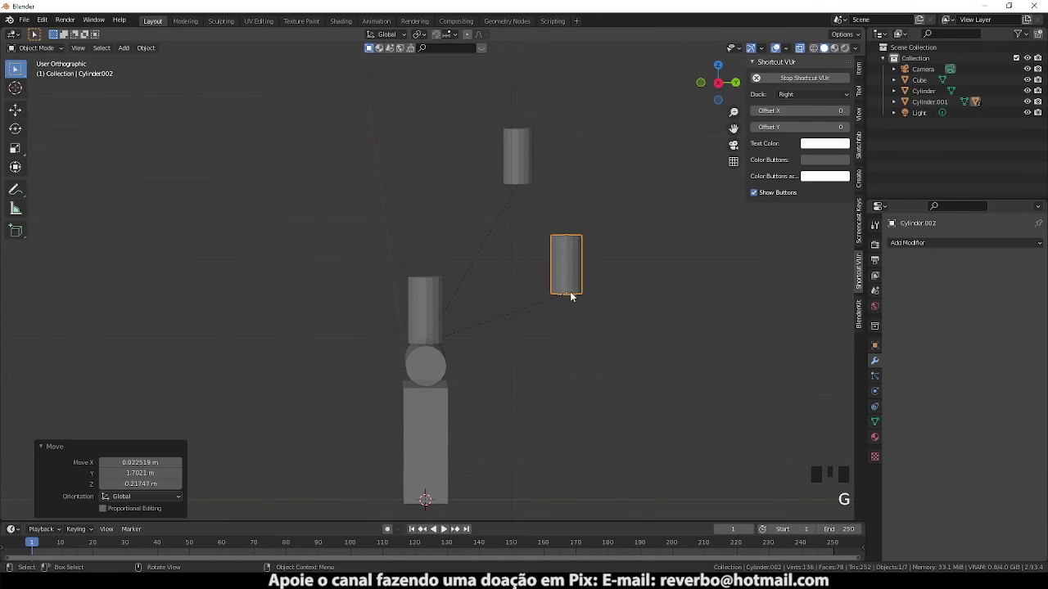
pyautogui.press('ctrl+z')
pyautogui.press('ctrl+z')
pyautogui.moveTo(475, 301); pyautogui.dragTo(465, 306)
pyautogui.click(465, 305)
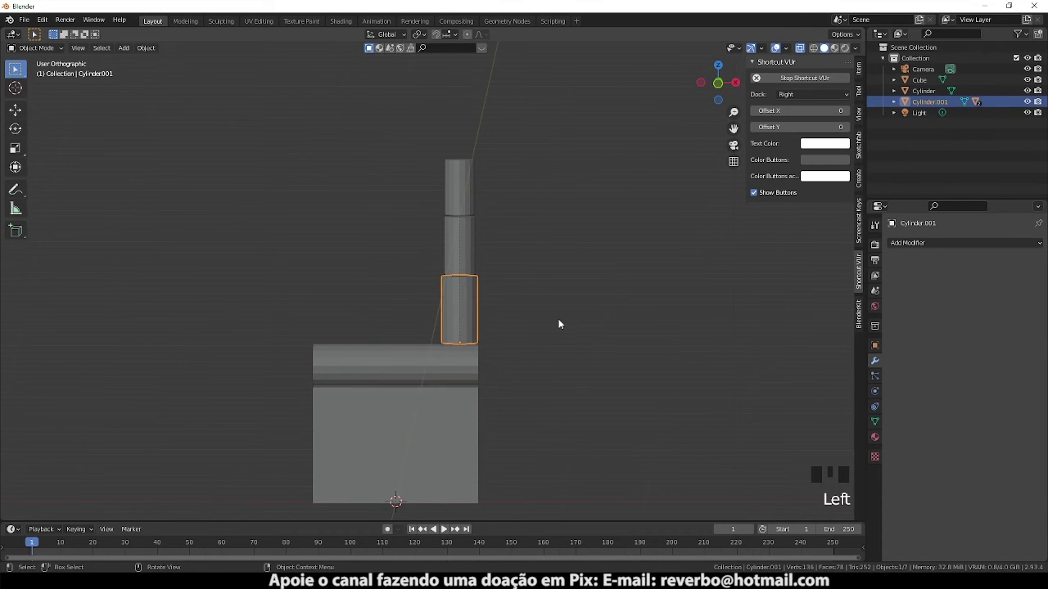
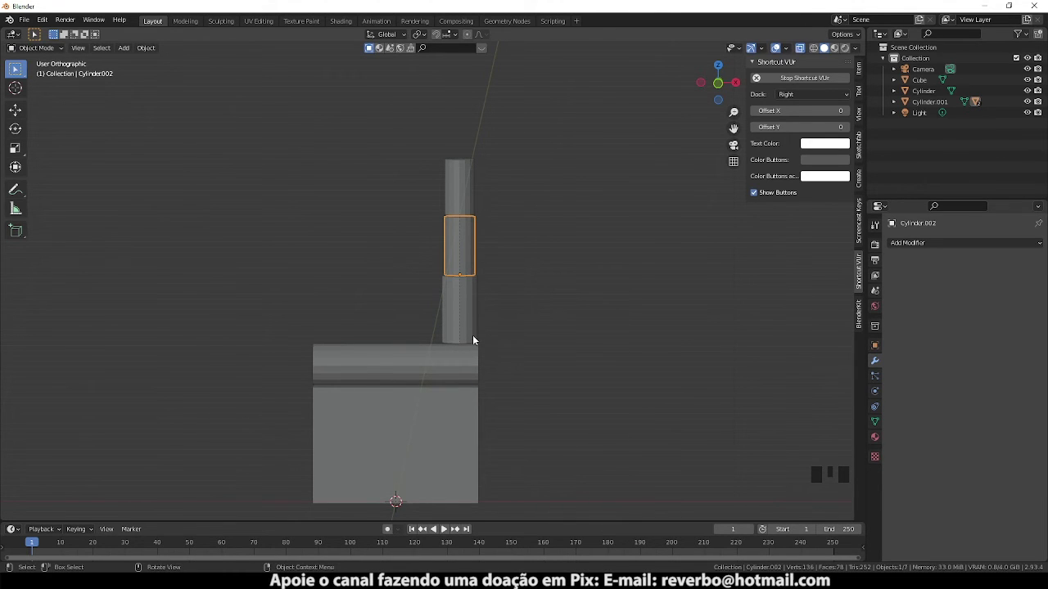
# - Select all three finger segments and clear their parenting with Clear and Keep Transformation
pyautogui.click(470, 274)
pyautogui.moveTo(466, 318); pyautogui.dragTo(474, 272)
pyautogui.click(447, 198)
pyautogui.moveTo(474, 314); pyautogui.dragTo(513, 354)
pyautogui.press('alt+p')
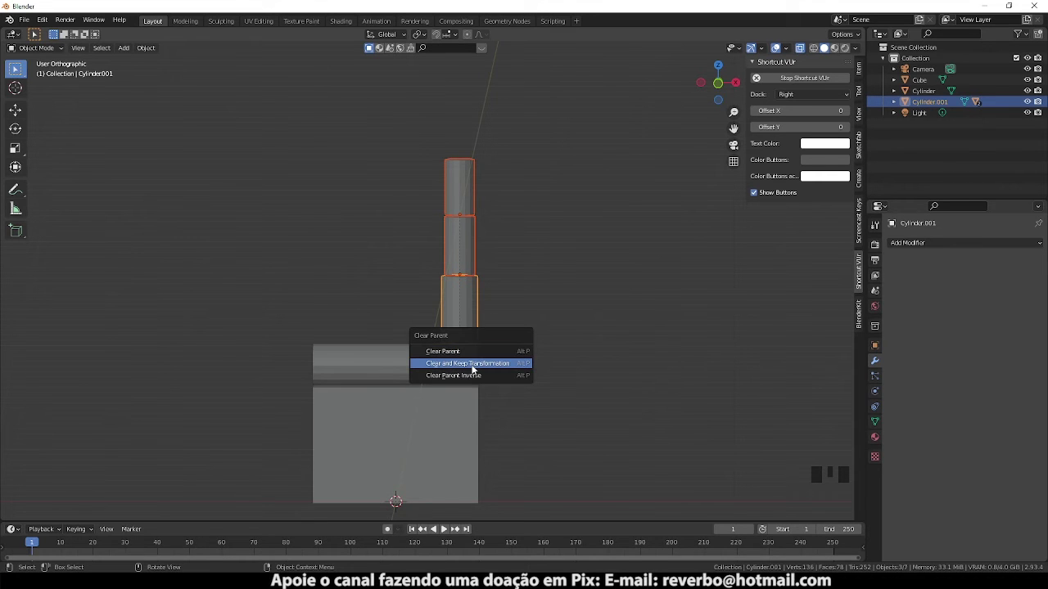
pyautogui.click(533, 330)
# - Parent the middle segment to the bottom one (Keep Transform) and begin parenting the fingertip to the middle
pyautogui.click(472, 266)
pyautogui.click(470, 315)
pyautogui.press('ctrl+p')
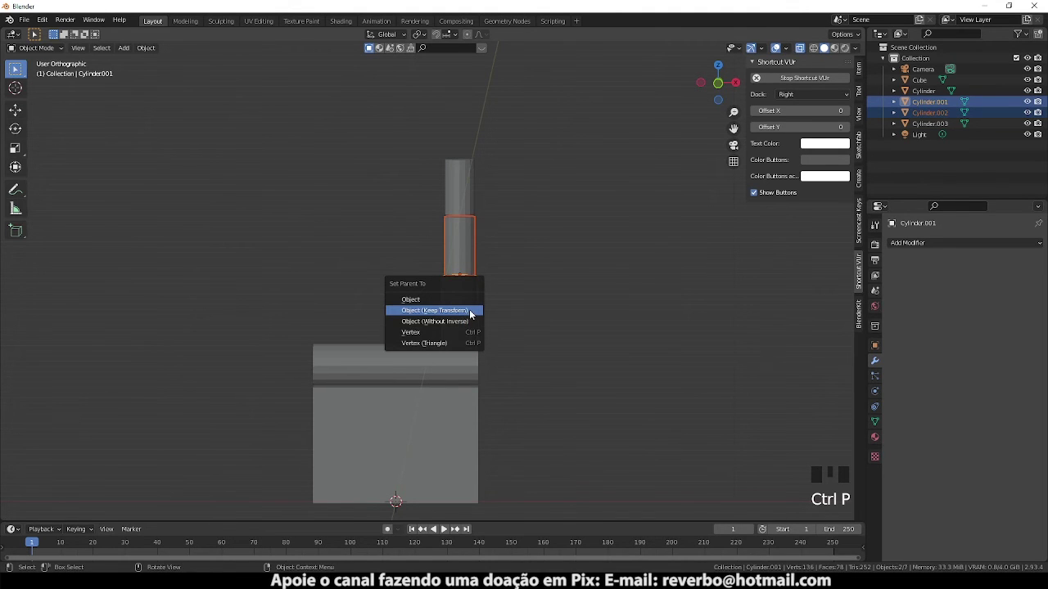
pyautogui.moveTo(467, 206); pyautogui.dragTo(468, 251)
pyautogui.press('ctrl+p')
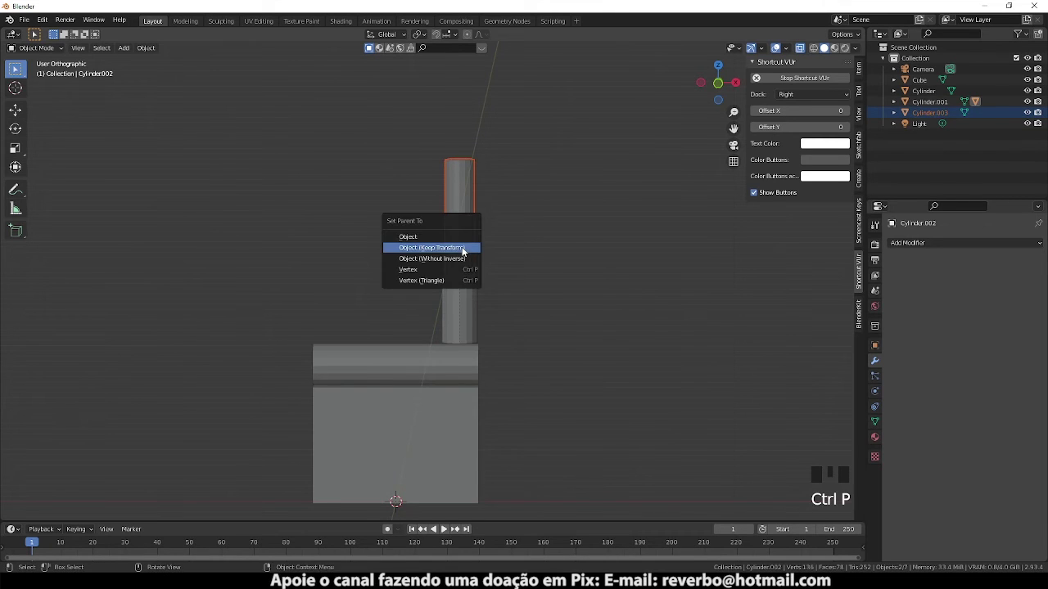
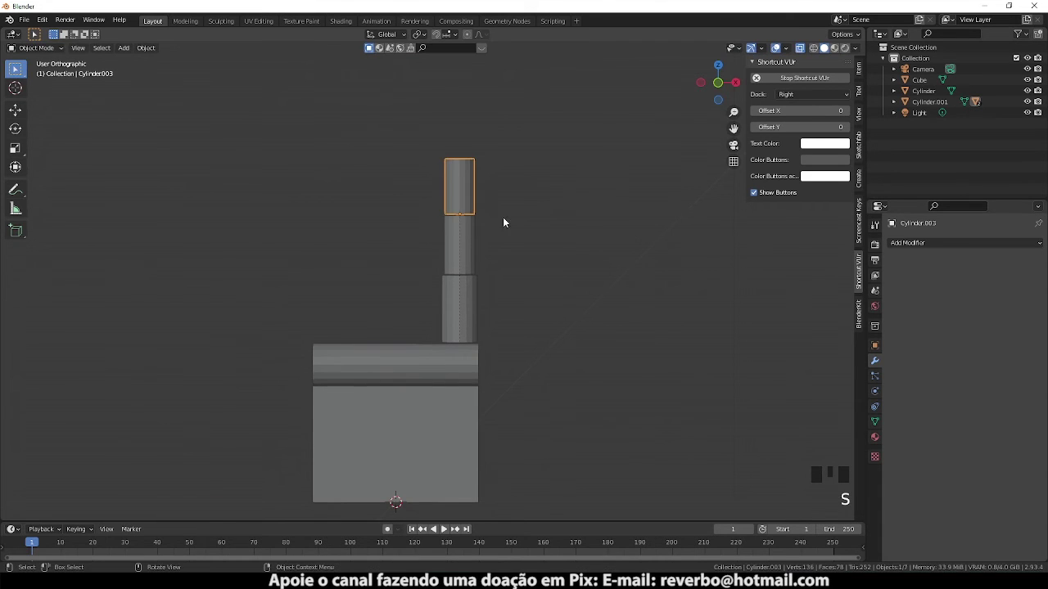
# - Finish linking the fingertip to the middle segment and check the three-part chain from front and side views
pyautogui.moveTo(471, 232); pyautogui.dragTo(484, 229)
pyautogui.press('s')
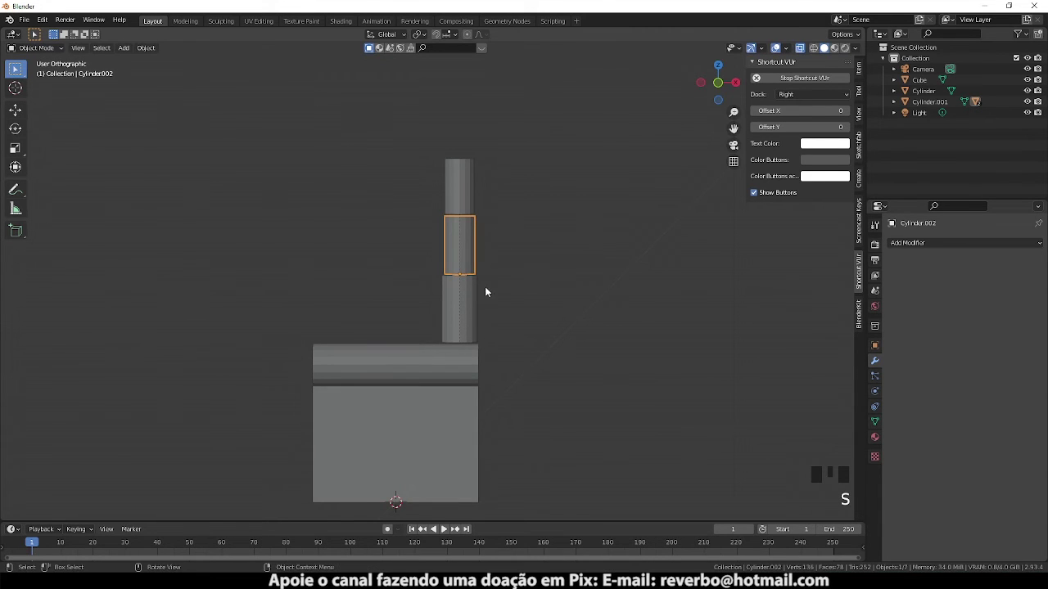
pyautogui.click(472, 305)
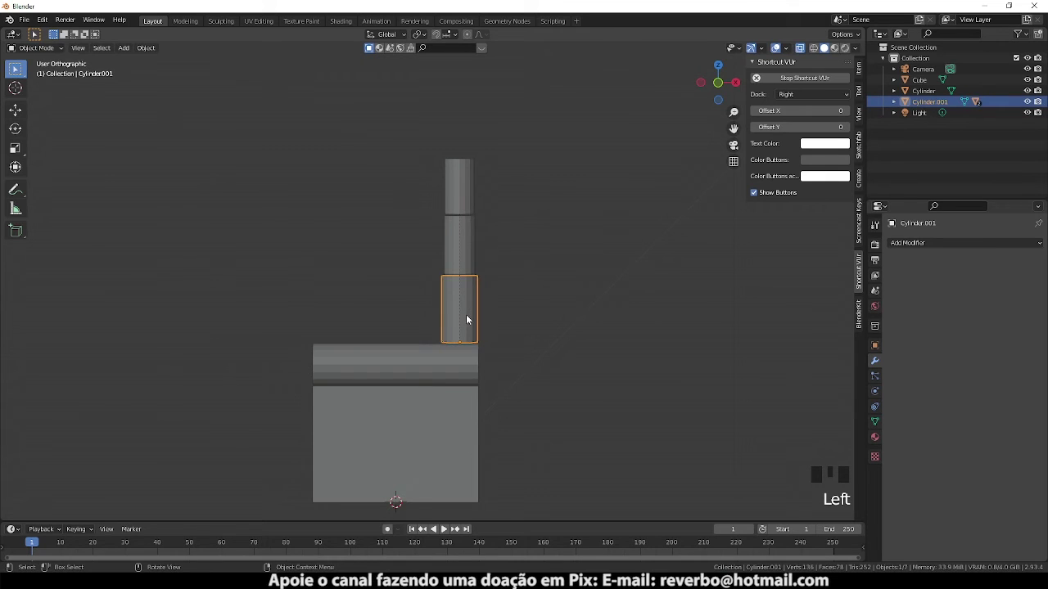
pyautogui.press('KP_1')
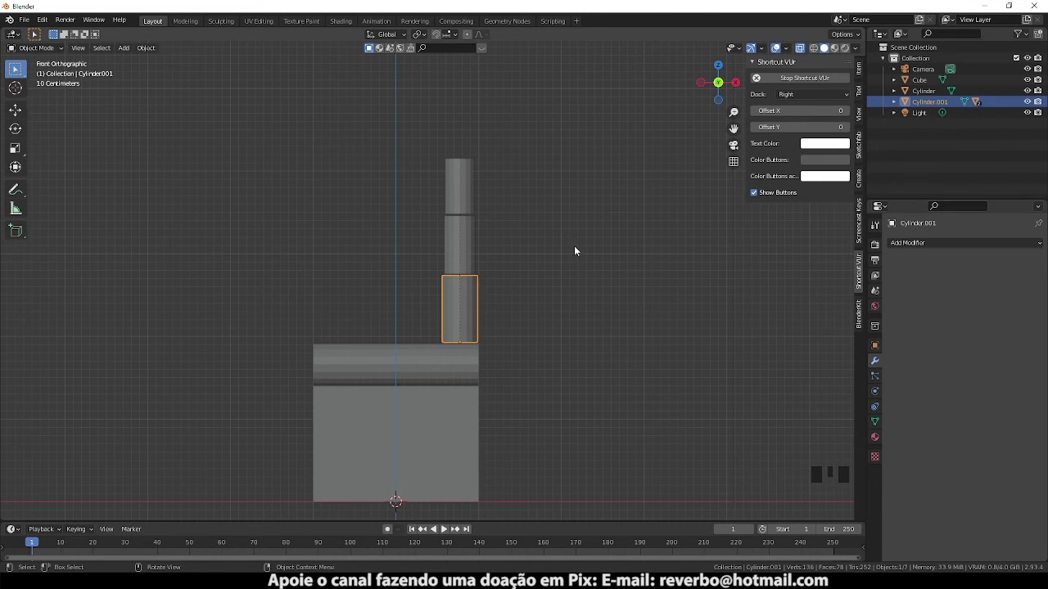
pyautogui.moveTo(475, 346); pyautogui.dragTo(441, 342)
pyautogui.click(441, 342)
pyautogui.moveTo(484, 327); pyautogui.dragTo(559, 367)
pyautogui.press('KP_3')
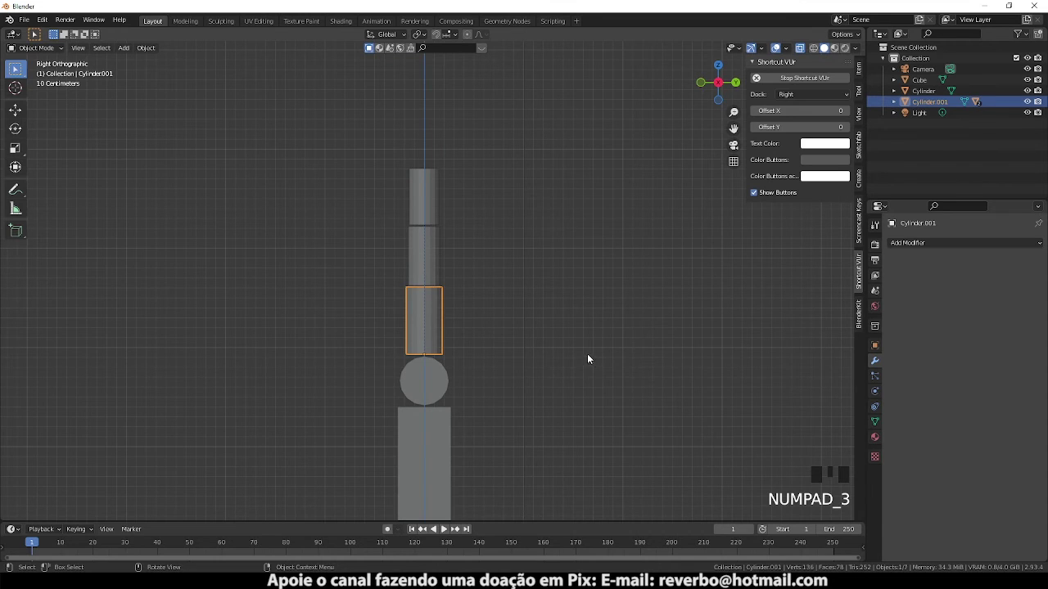
pyautogui.press('r')
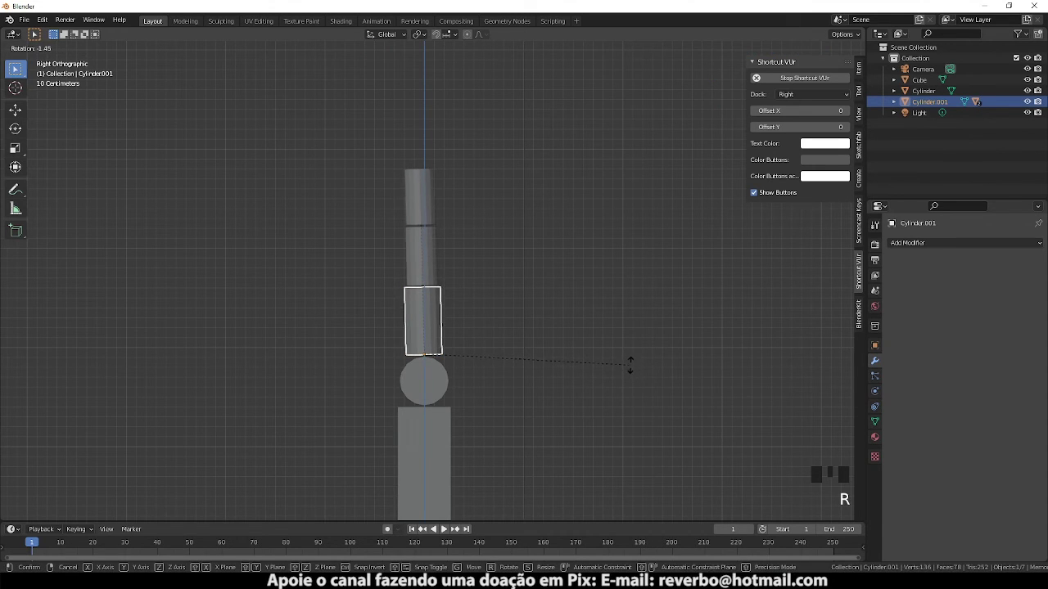
pyautogui.moveTo(435, 259); pyautogui.dragTo(550, 322)
pyautogui.press('r')
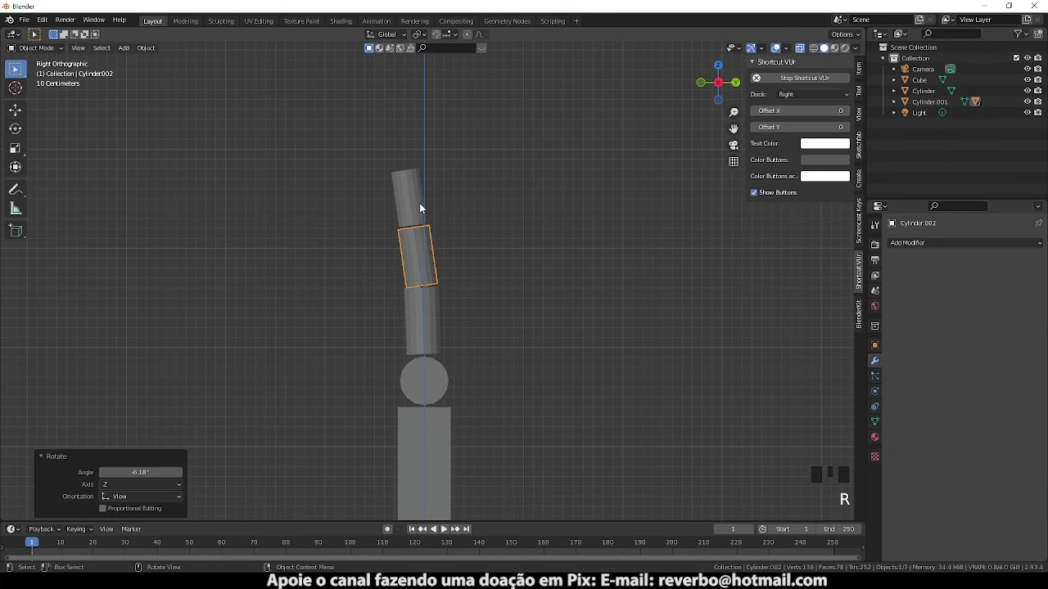
pyautogui.click(420, 206)
pyautogui.press('r')
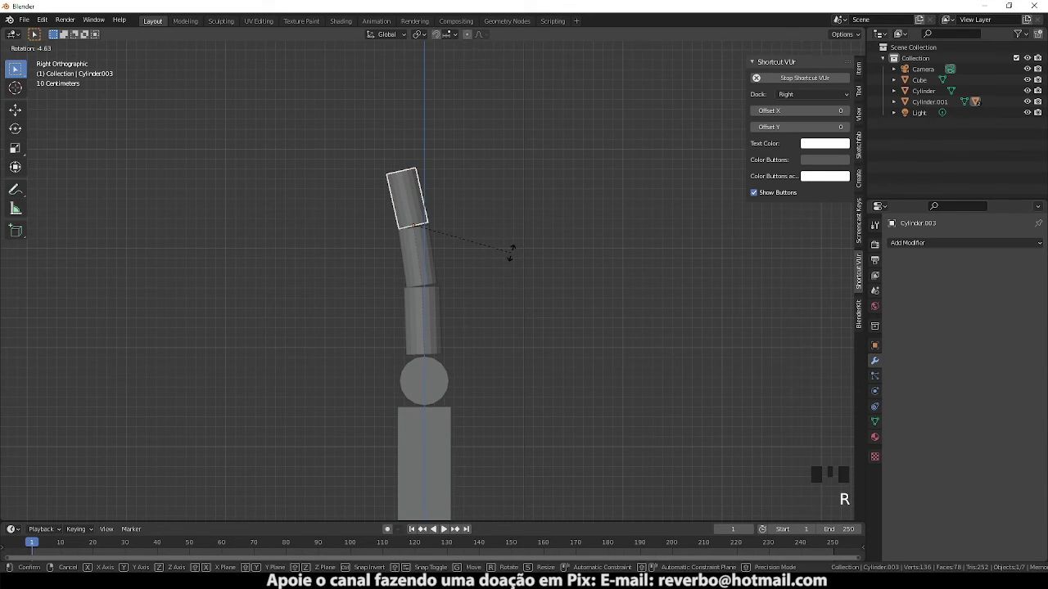
pyautogui.moveTo(411, 249); pyautogui.dragTo(540, 244)
pyautogui.moveTo(524, 246); pyautogui.dragTo(333, 204)
pyautogui.press('KP_3')
pyautogui.click(481, 272)
pyautogui.moveTo(482, 318); pyautogui.dragTo(507, 345)
pyautogui.press('KP_1')
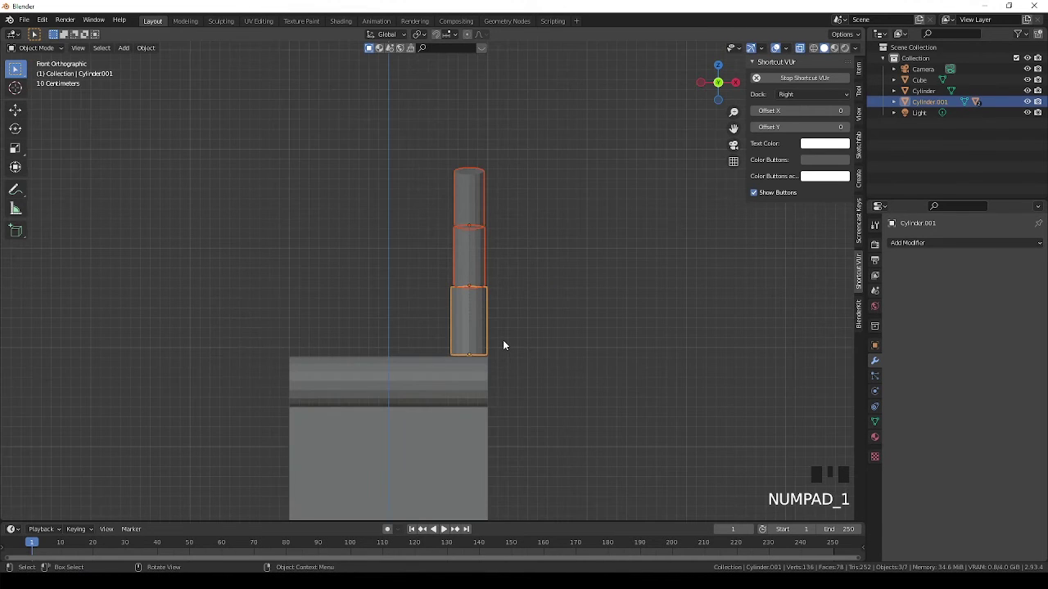
# - Duplicate the finger chain three times along the knuckle bar, the outer little finger smaller and pushed left
pyautogui.press('shift+d')
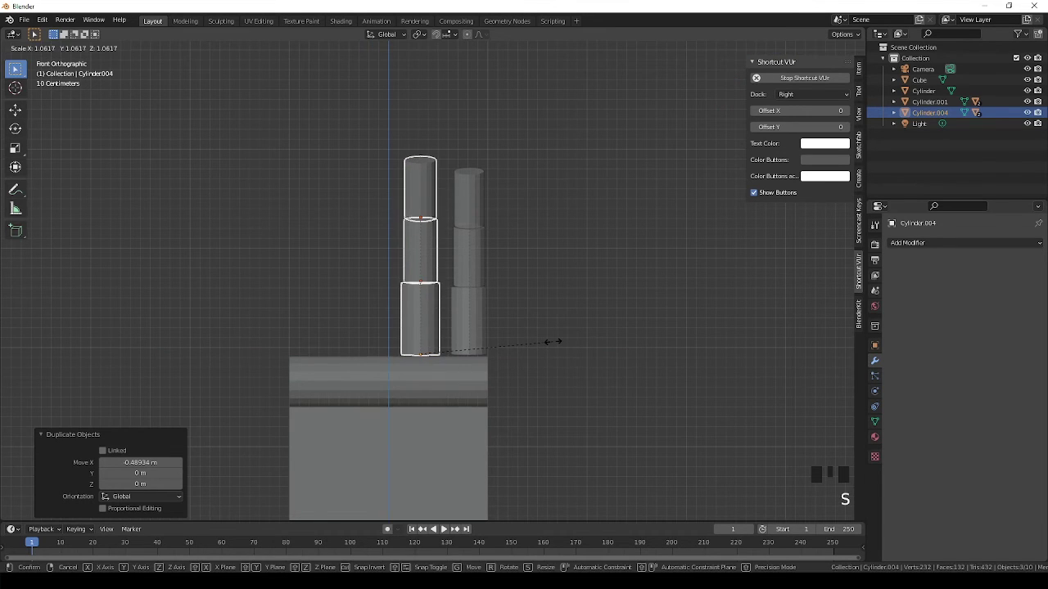
pyautogui.moveTo(485, 347); pyautogui.dragTo(593, 333)
pyautogui.press('shift+d')
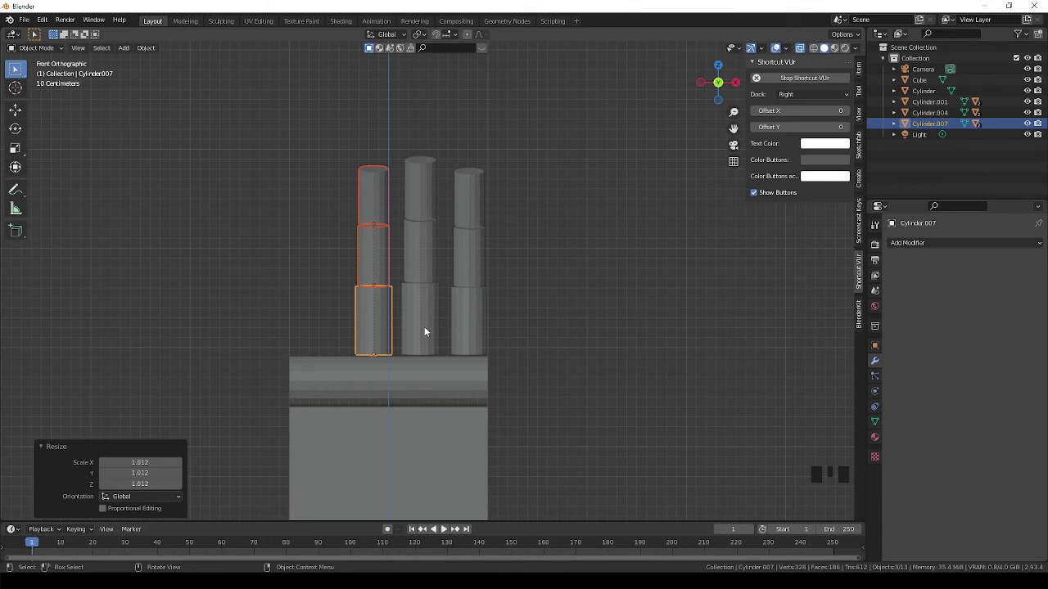
pyautogui.press('shift+d')
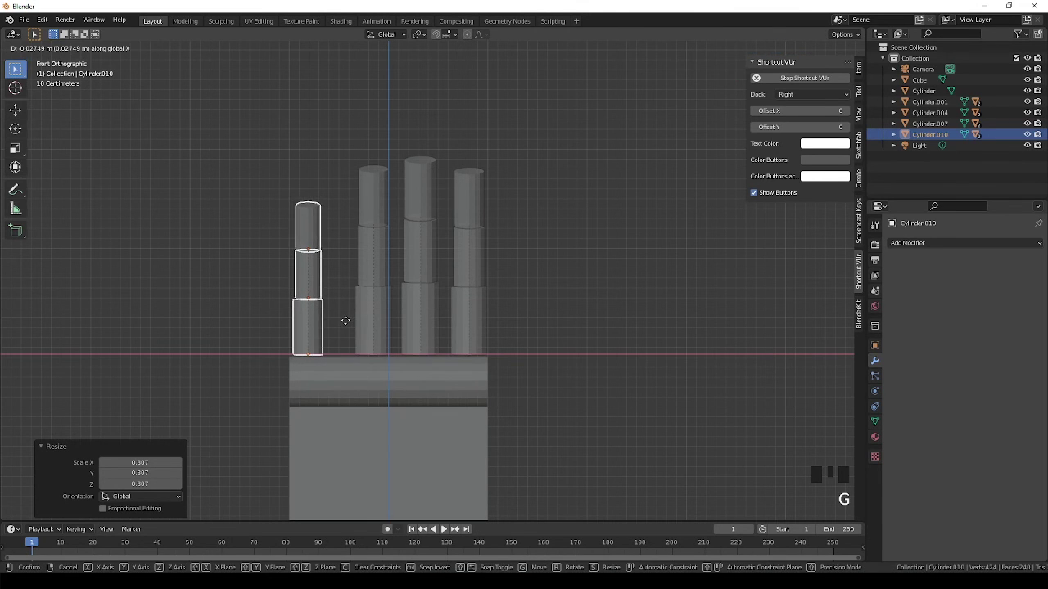
pyautogui.press('g')
pyautogui.press('g')
# - Check the fingers in perspective, return to front view and select one finger's three segments for the thumb copy
pyautogui.moveTo(435, 365); pyautogui.dragTo(465, 247)
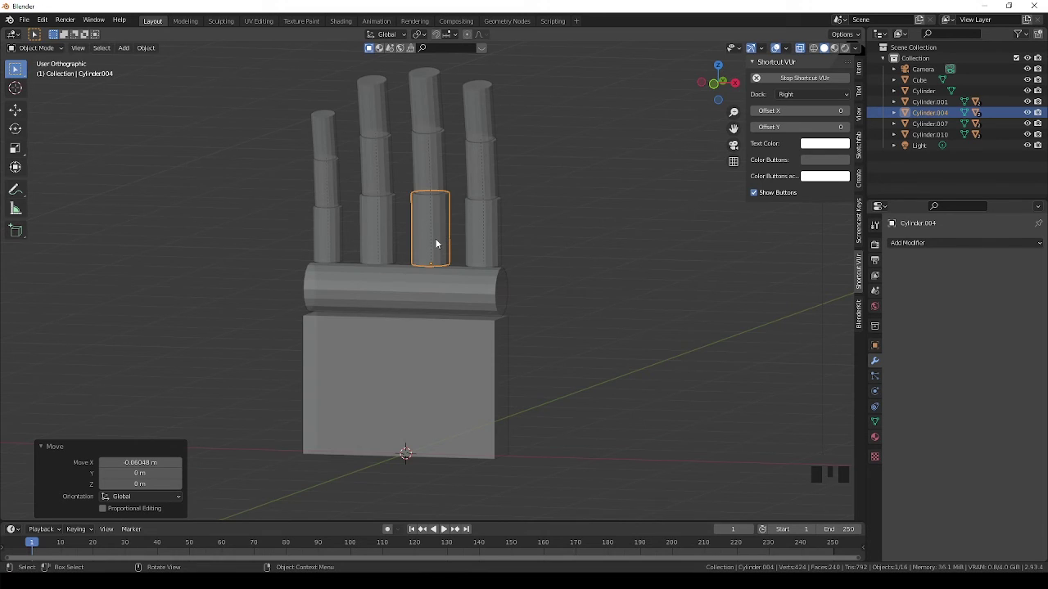
pyautogui.press('KP_1')
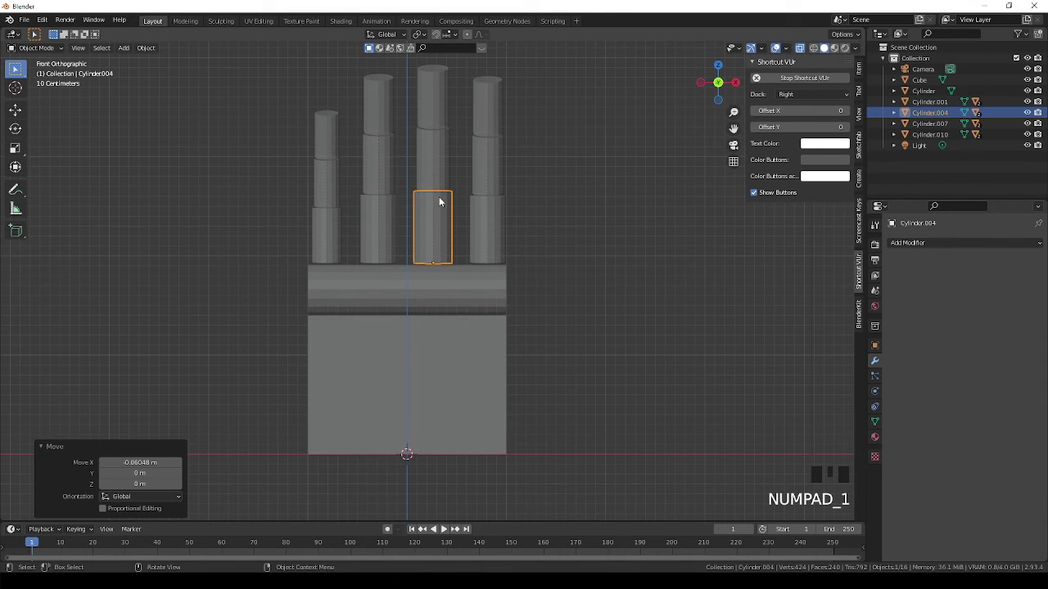
pyautogui.click(445, 182)
pyautogui.click(449, 171)
pyautogui.click(436, 117)
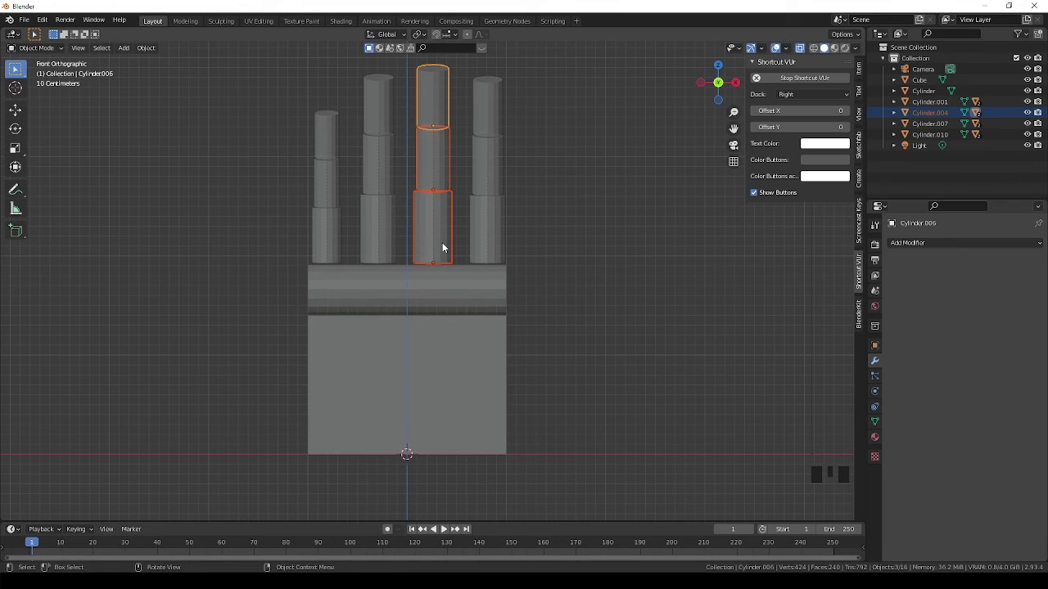
# - Duplicate the finger as a thumb, twist it diagonally from the palm and tilt it forward in side view
pyautogui.press('shift+d')
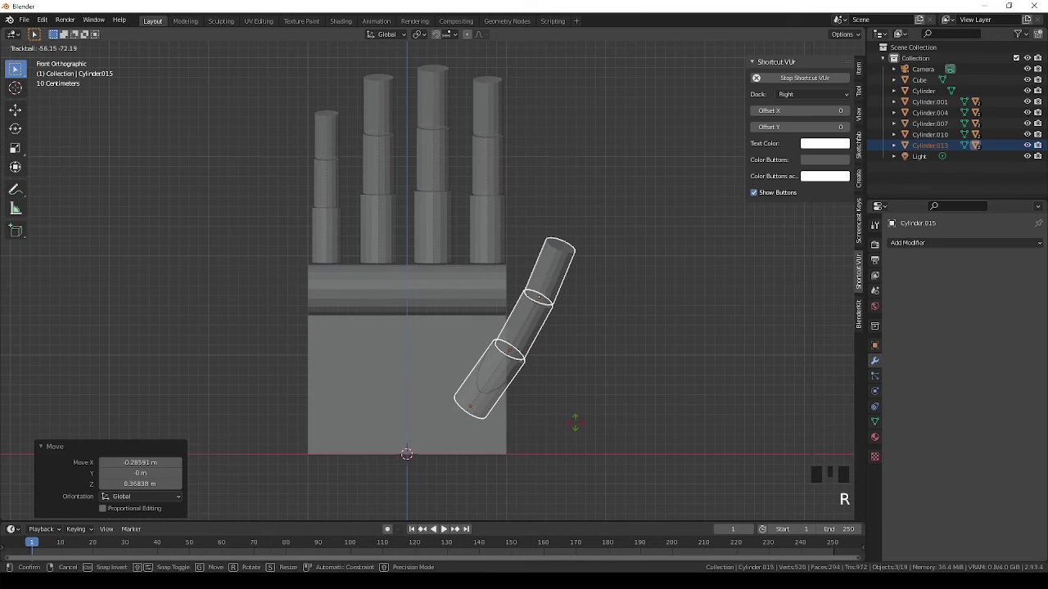
pyautogui.moveTo(544, 384); pyautogui.dragTo(430, 386)
pyautogui.press('KP_3')
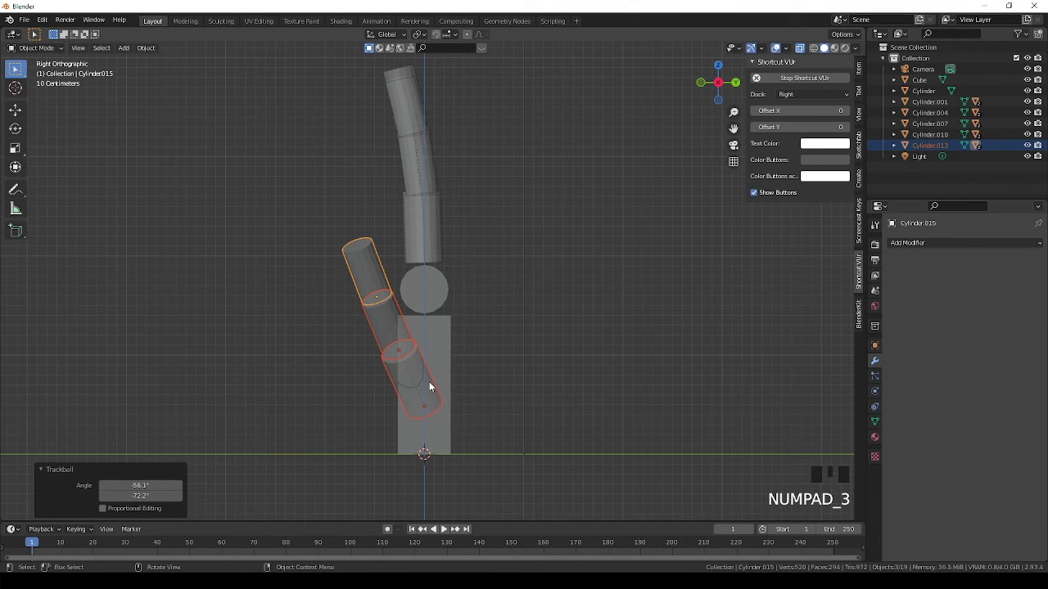
pyautogui.press('g')
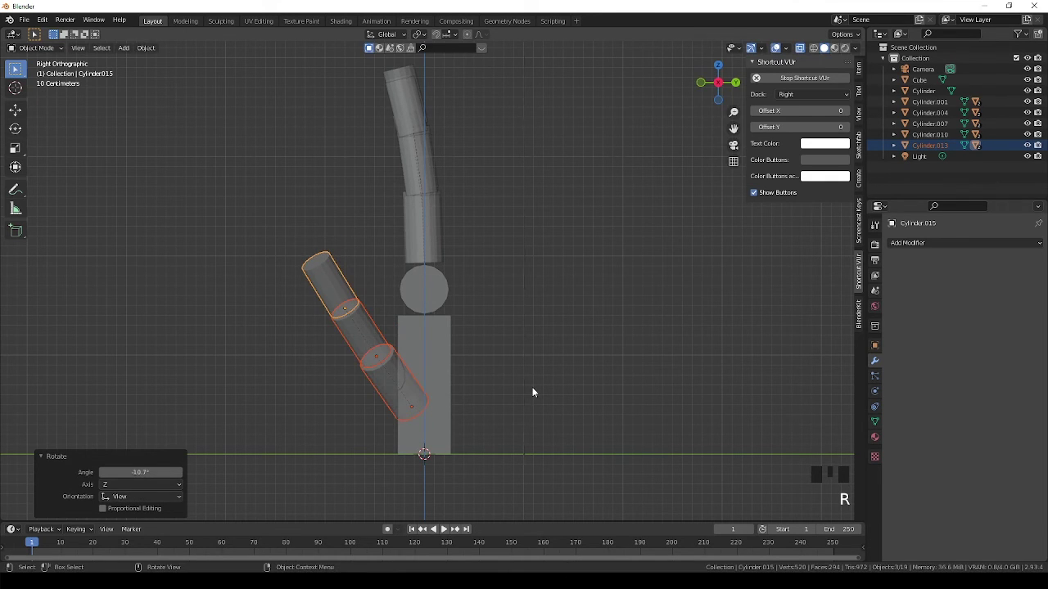
pyautogui.click(369, 351)
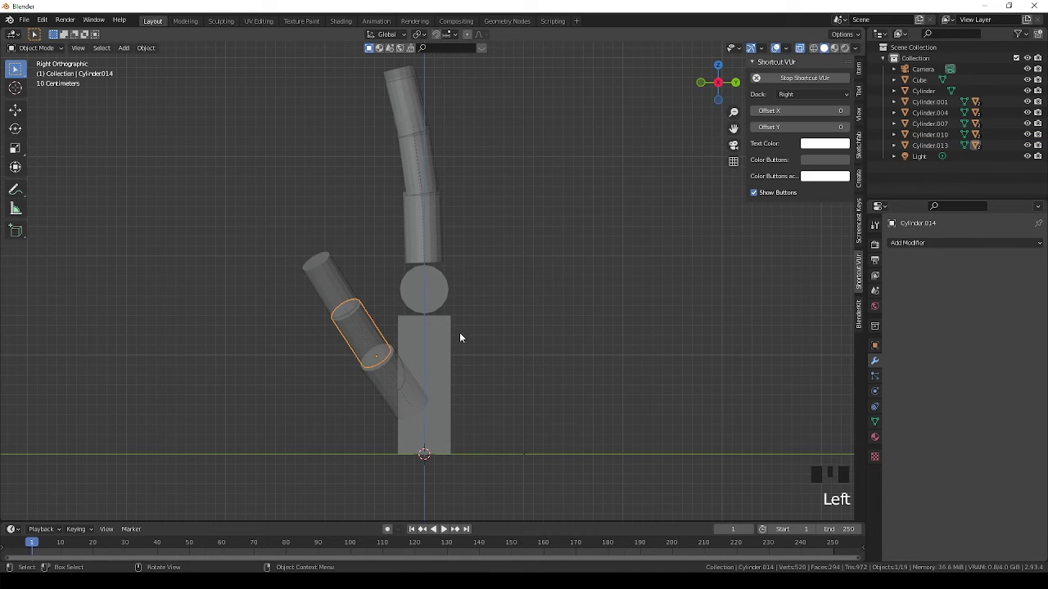
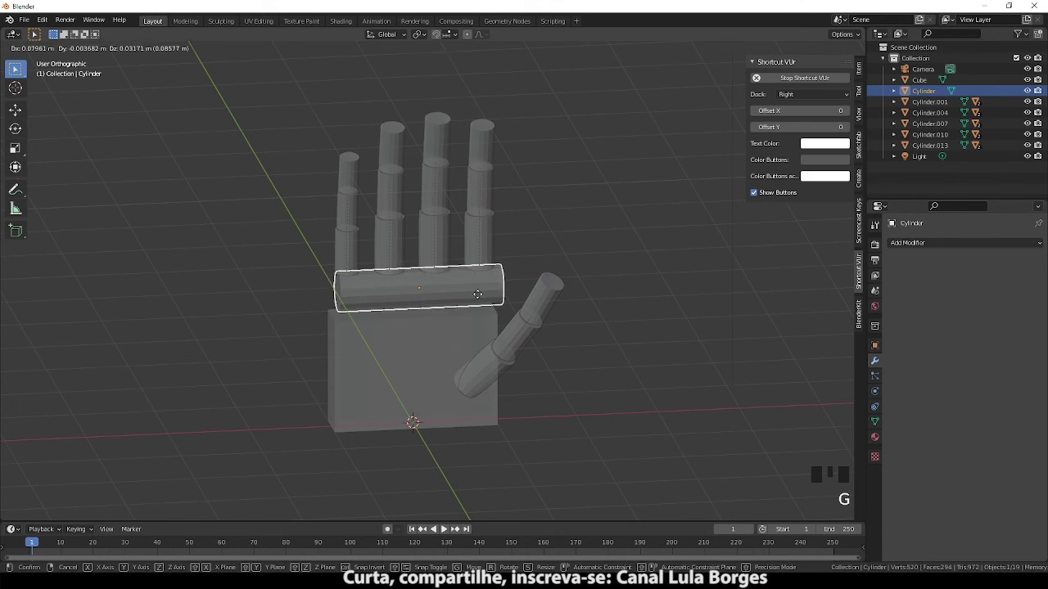
# - Settle the knuckle bar's position and parent the four finger bases to it with Ctrl+P
pyautogui.click(456, 357)
pyautogui.press('g')
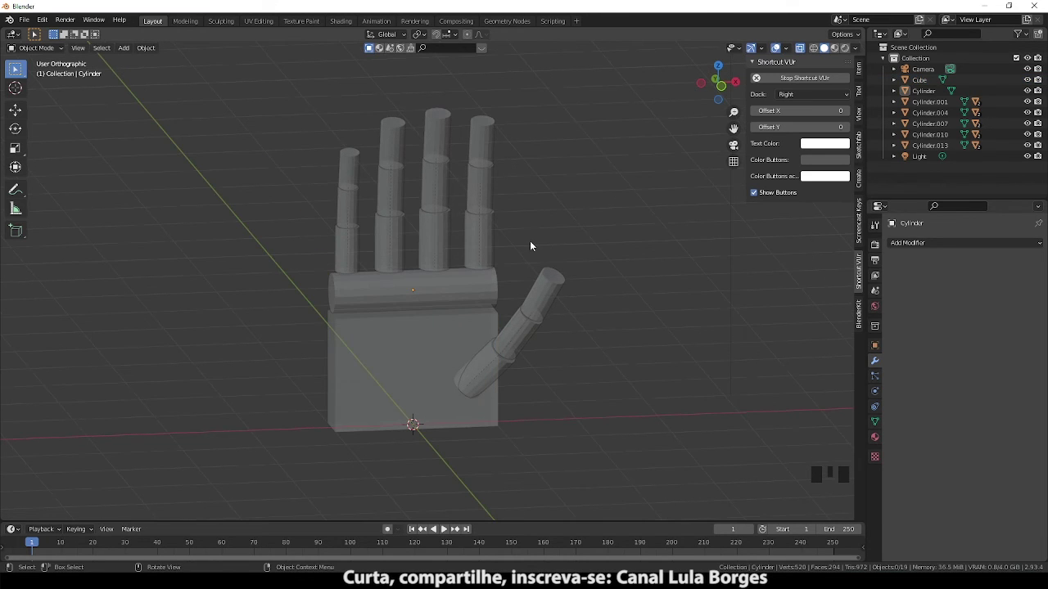
pyautogui.click(489, 264)
pyautogui.moveTo(404, 262); pyautogui.dragTo(351, 271)
pyautogui.click(366, 297)
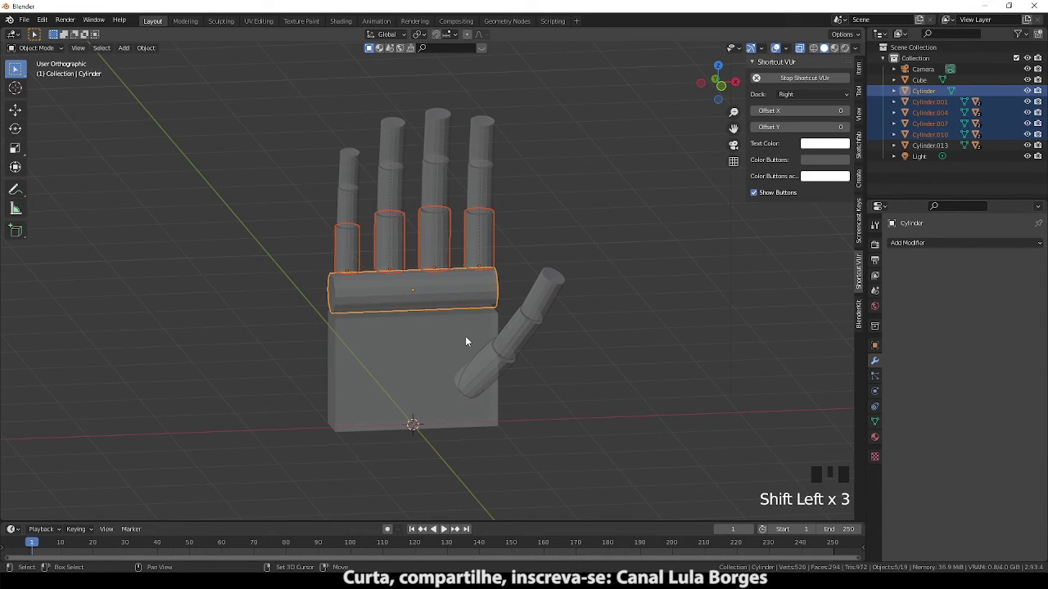
pyautogui.press('ctrl+p')
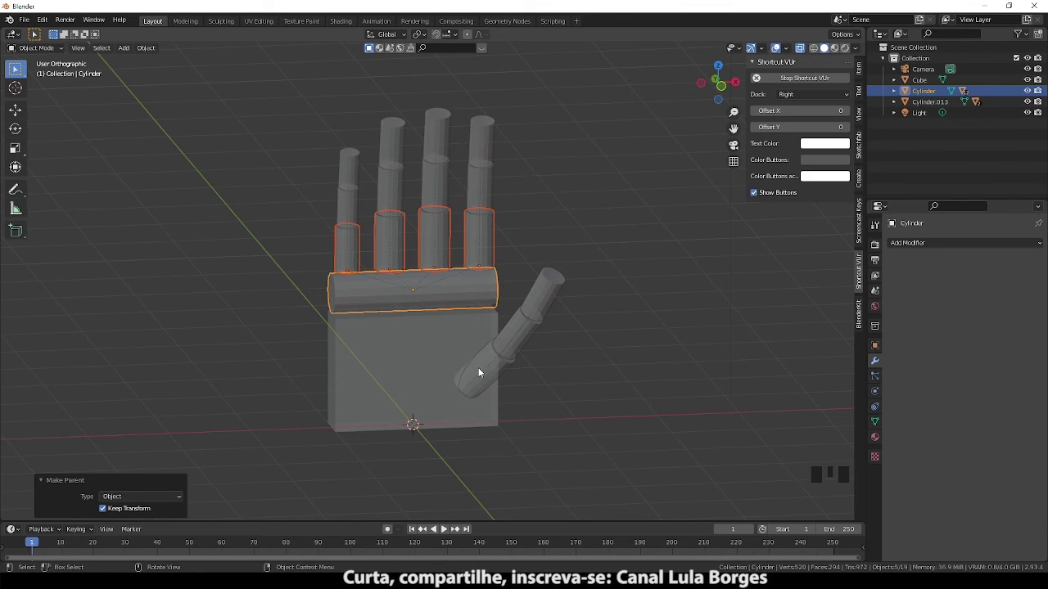
# - Parent the knuckle bar to the palm block, then pick the thumb's base segment
pyautogui.click(438, 298)
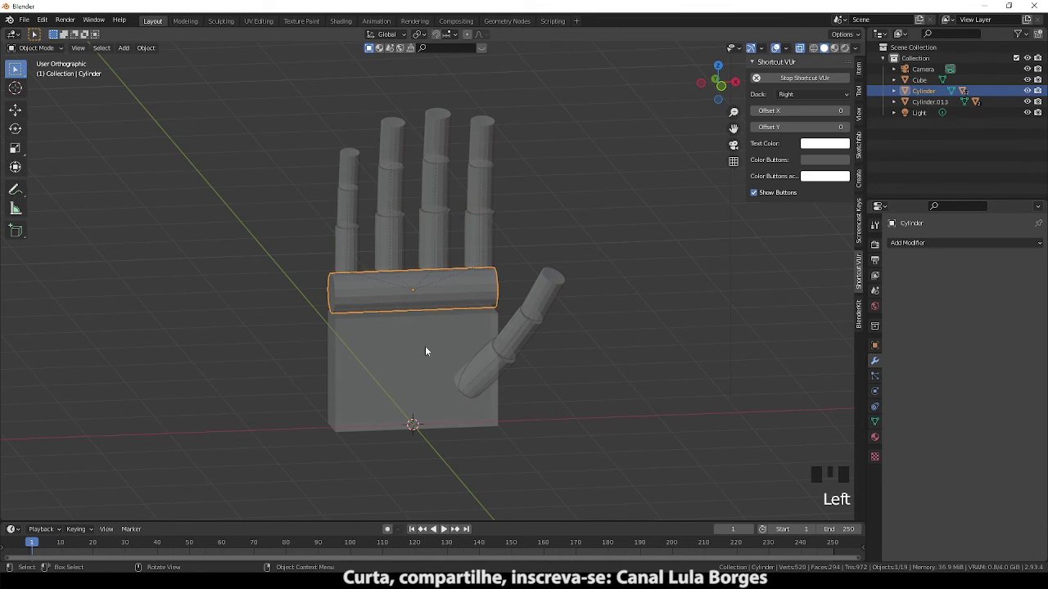
pyautogui.moveTo(431, 352); pyautogui.dragTo(473, 381)
pyautogui.press('ctrl+p')
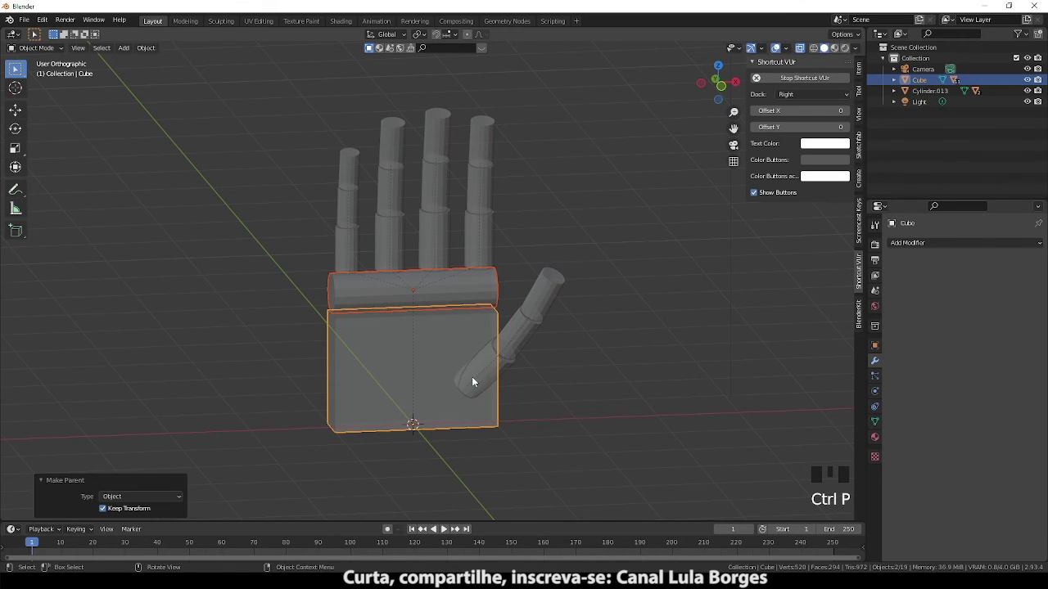
pyautogui.moveTo(515, 368); pyautogui.dragTo(510, 384)
# - Parent the thumb base to the palm block so the whole hand hangs from the palm, then orbit to a side view
pyautogui.press('ctrl+p')
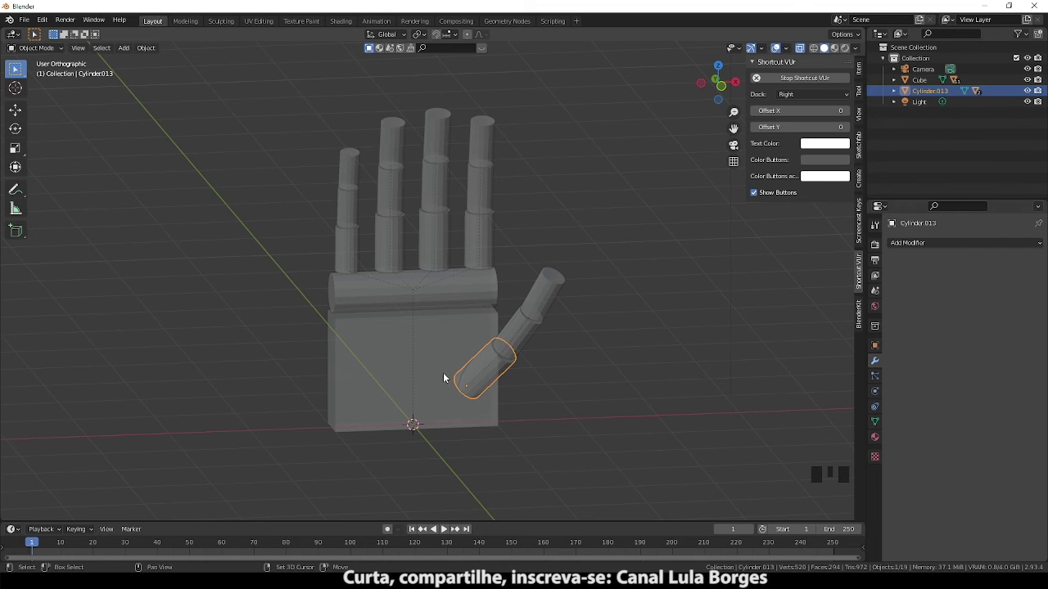
pyautogui.click(441, 373)
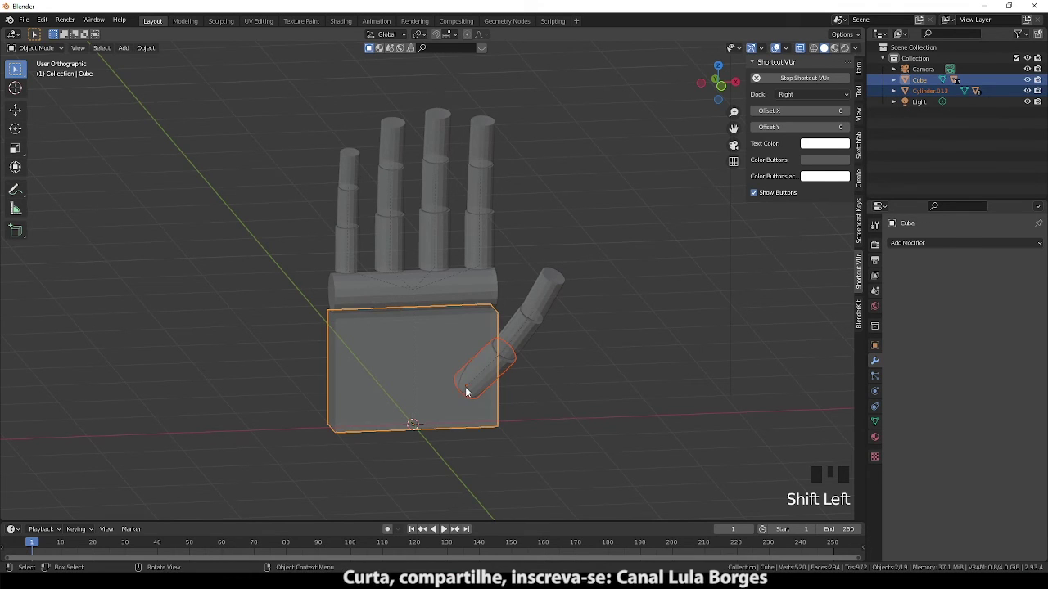
pyautogui.press('ctrl+p')
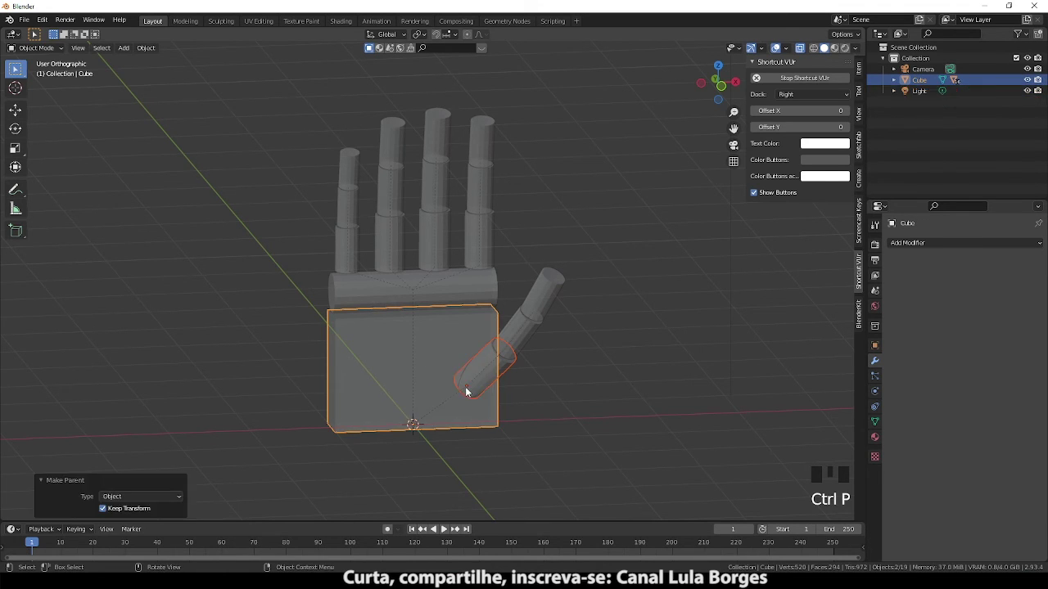
pyautogui.scroll(-3)
pyautogui.moveTo(443, 388); pyautogui.dragTo(461, 376)
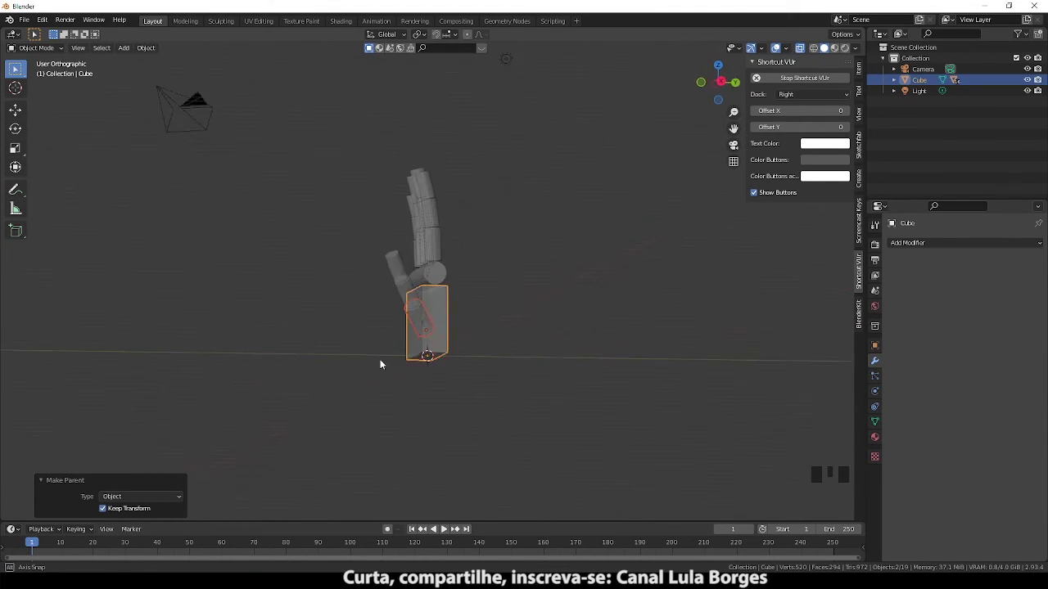
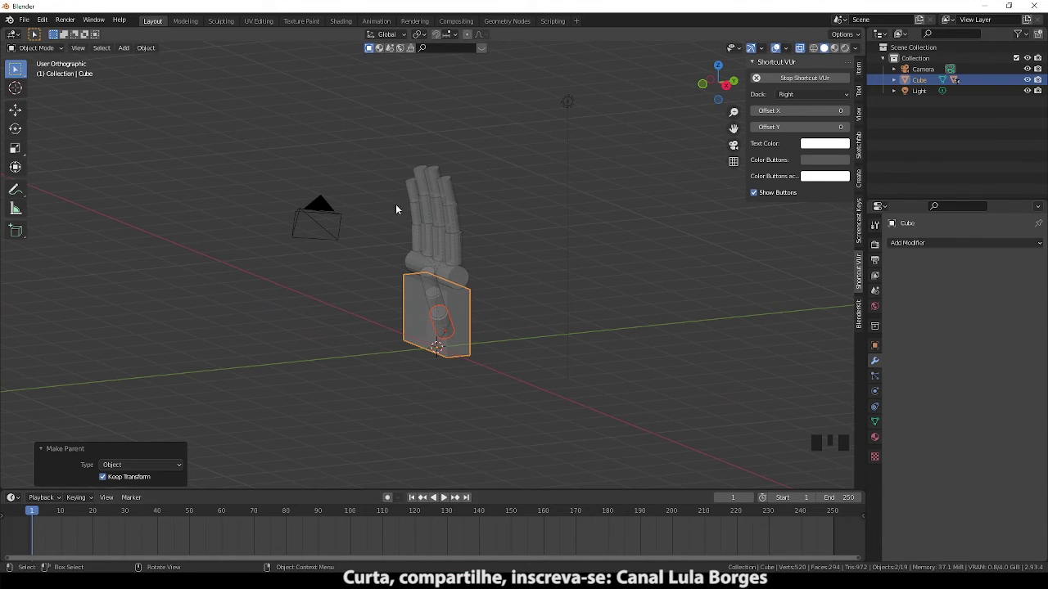
# - Keyframe the whole hand's starting pose at frame 1 and move to frame 10 with the knuckle bar selected
pyautogui.moveTo(387, 167); pyautogui.dragTo(482, 377)
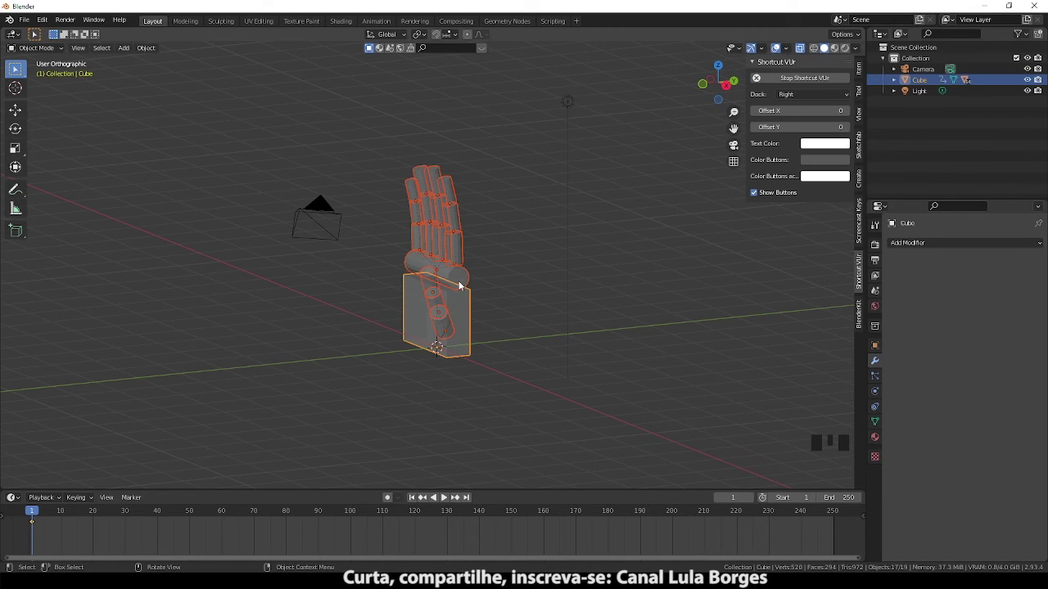
pyautogui.click(464, 284)
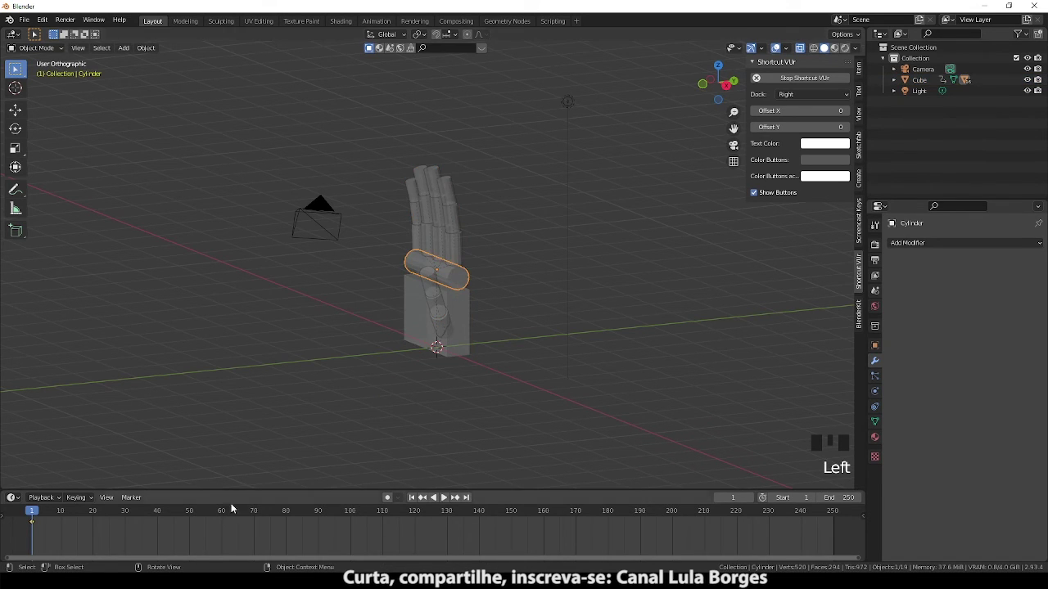
pyautogui.moveTo(36, 512); pyautogui.dragTo(539, 270)
# - Rotate the knuckle bar about 15° around X so all four fingers lean forward
pyautogui.moveTo(539, 270); pyautogui.dragTo(638, 307)
pyautogui.press('r')
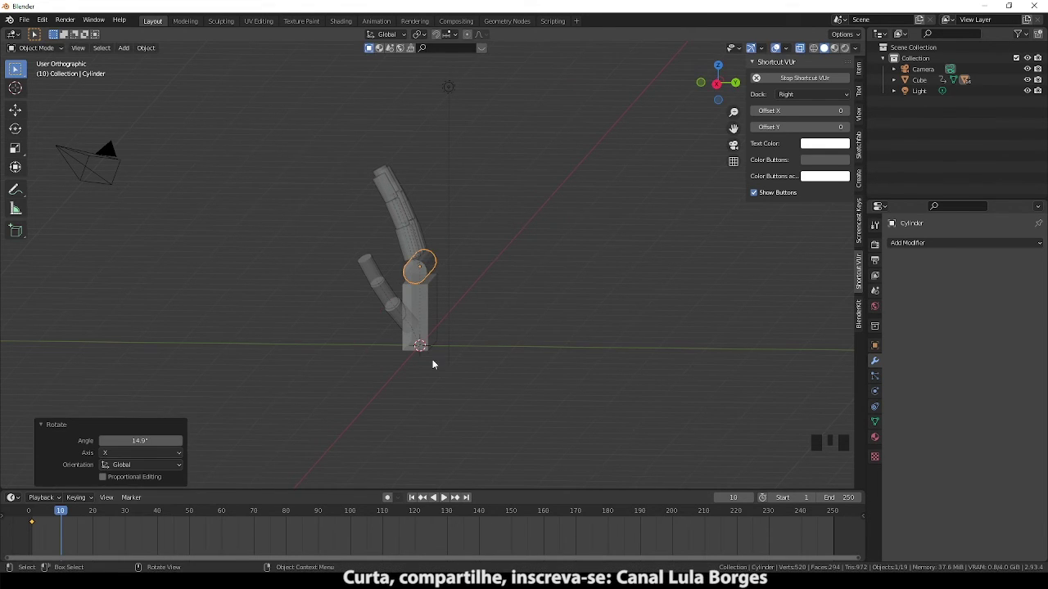
pyautogui.scroll(3)
pyautogui.moveTo(449, 210); pyautogui.dragTo(343, 208)
# - From side views, rotate a finger's middle segment a few degrees to start curling it
pyautogui.press('KP_3')
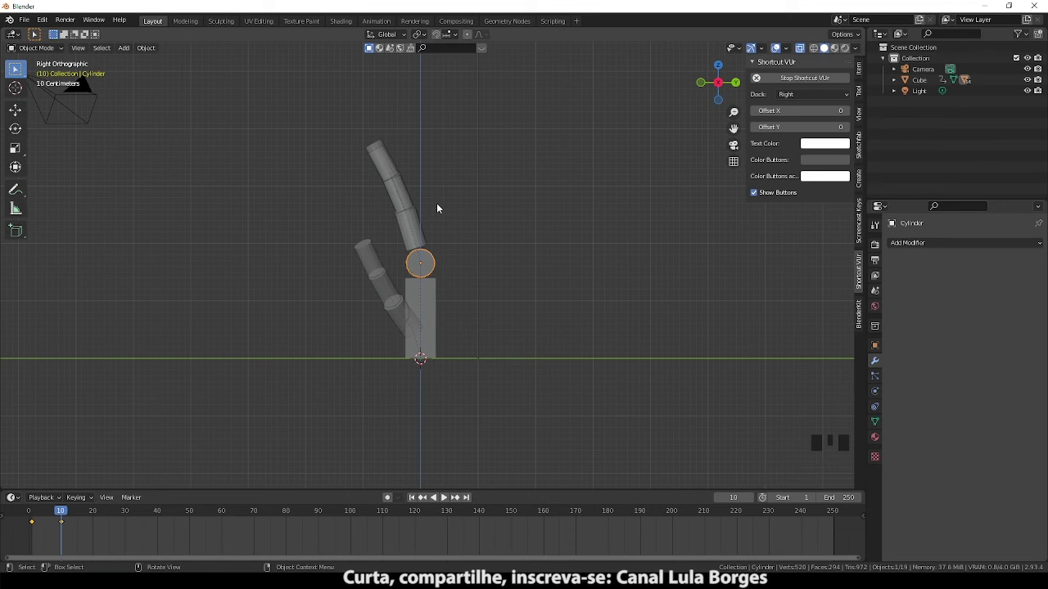
pyautogui.press('ctrl+KP_1')
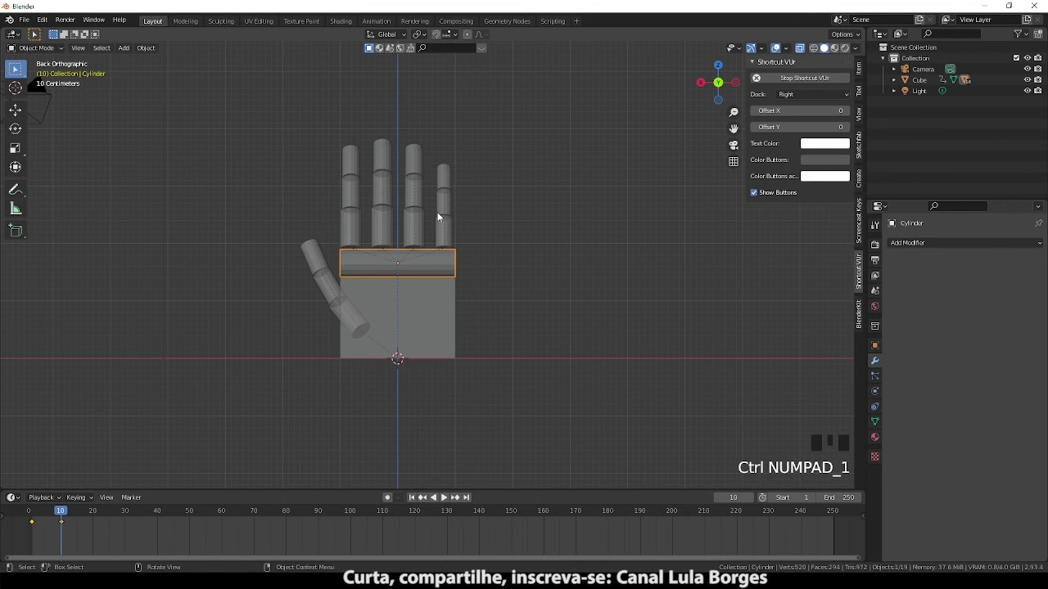
pyautogui.press('ctrl+KP_3')
pyautogui.click(456, 234)
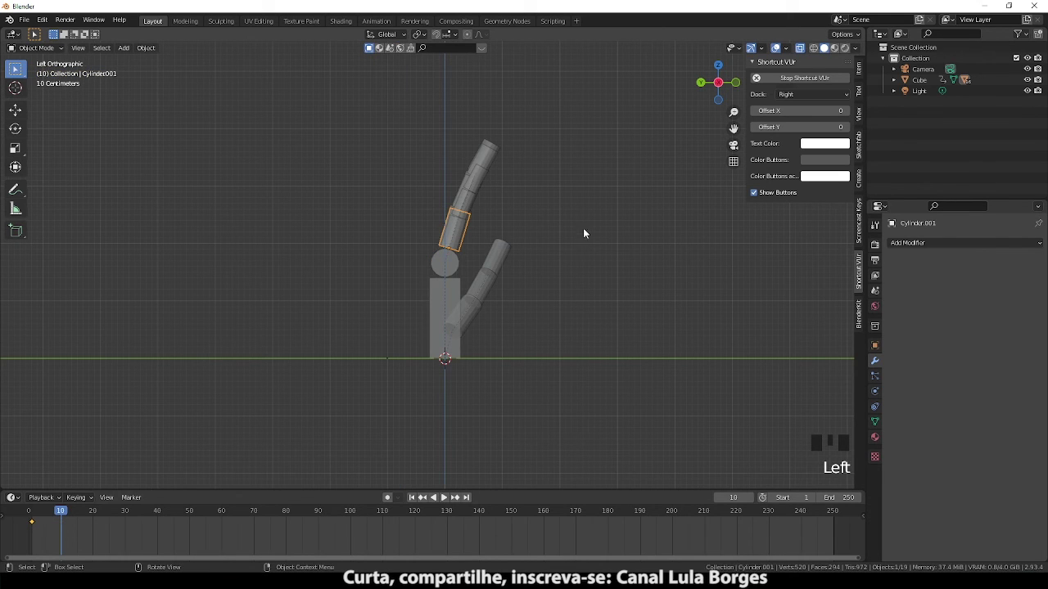
pyautogui.moveTo(461, 247); pyautogui.dragTo(451, 241)
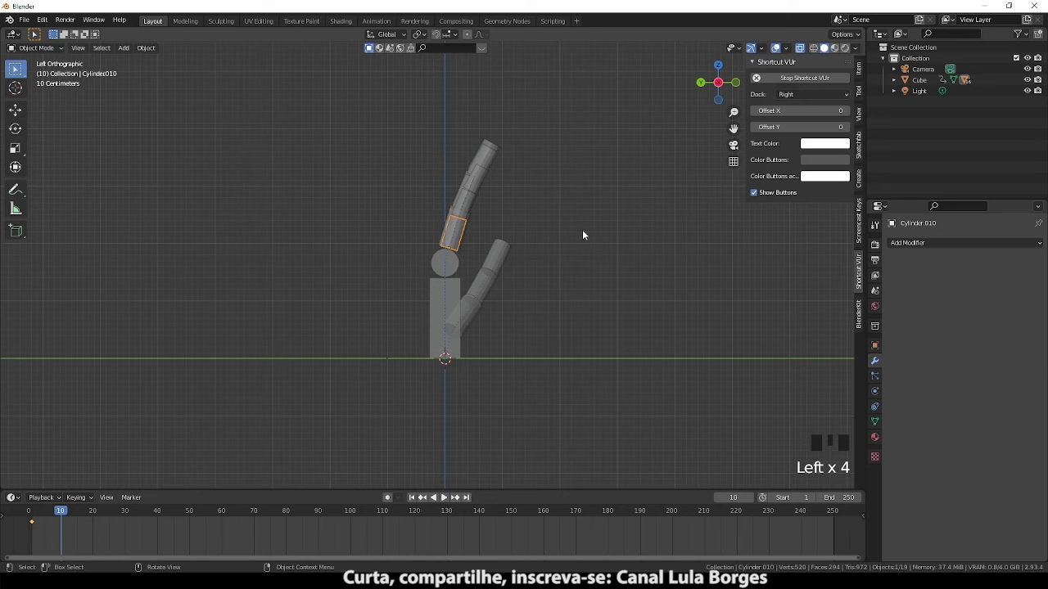
pyautogui.press('r')
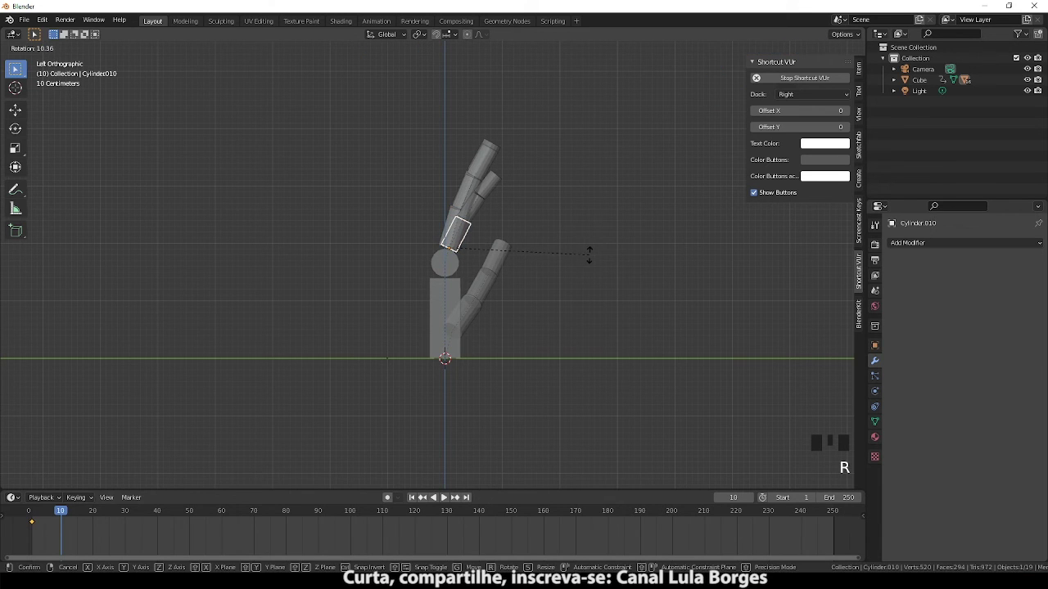
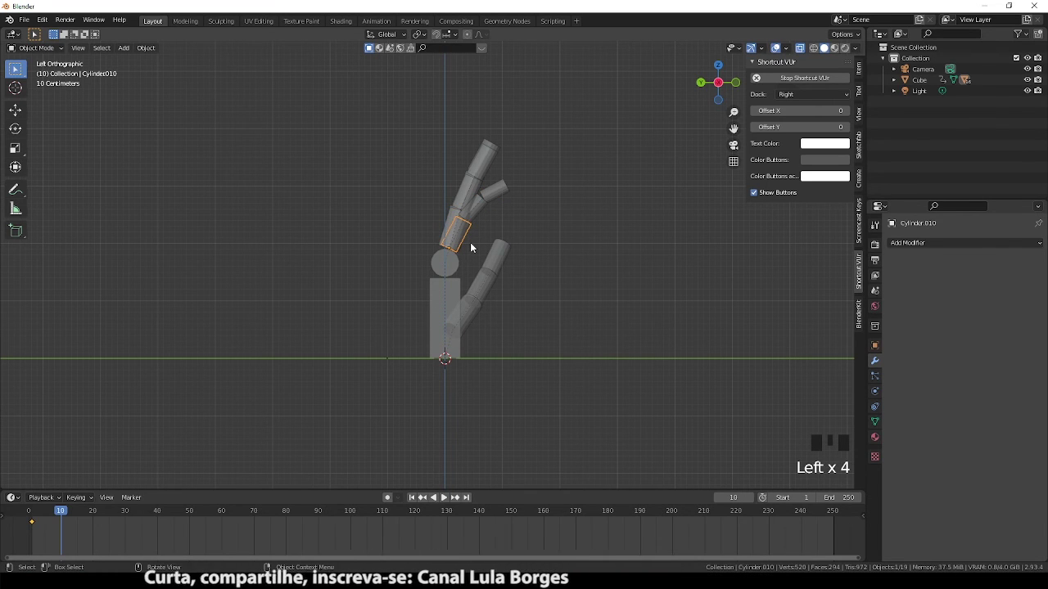
# - Bend the finger's tip segment as well, then select the palm with every finger piece for keying at frame 10
pyautogui.moveTo(474, 192); pyautogui.dragTo(494, 198)
pyautogui.moveTo(493, 198); pyautogui.dragTo(461, 181)
pyautogui.click(461, 181)
pyautogui.press('KP_3')
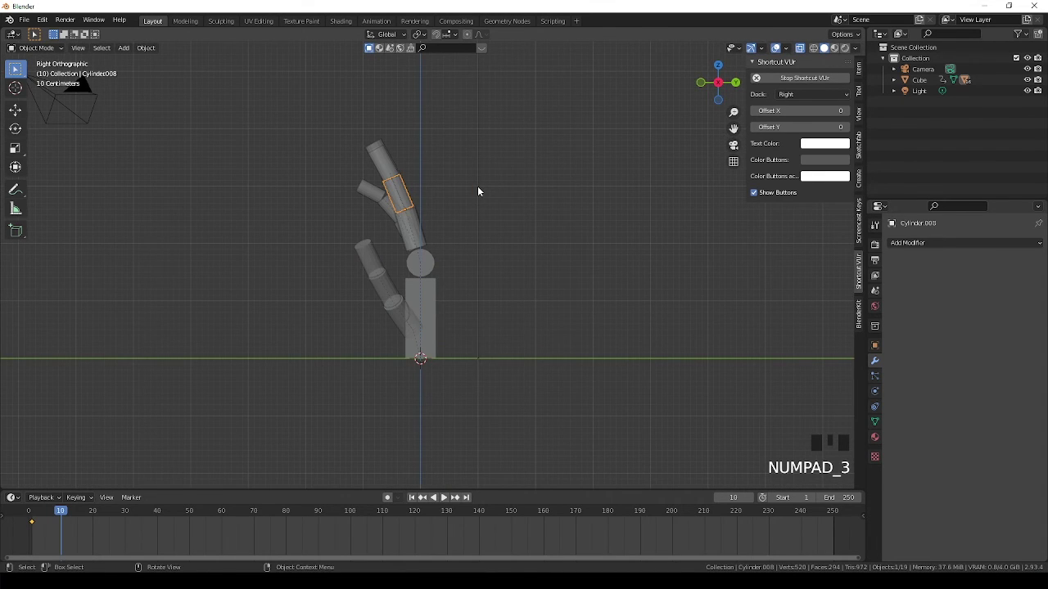
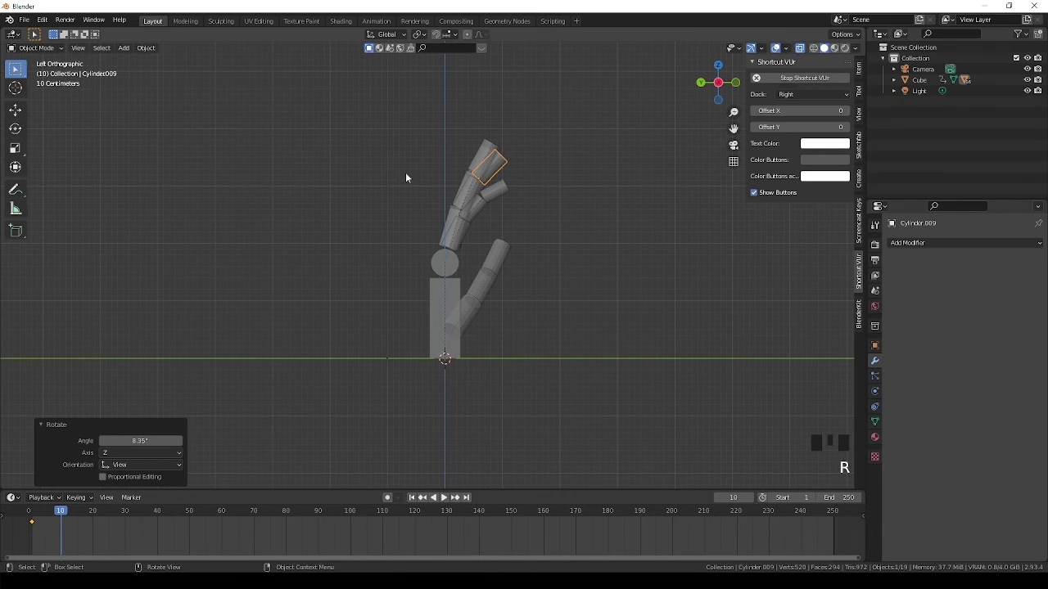
pyautogui.click(405, 185)
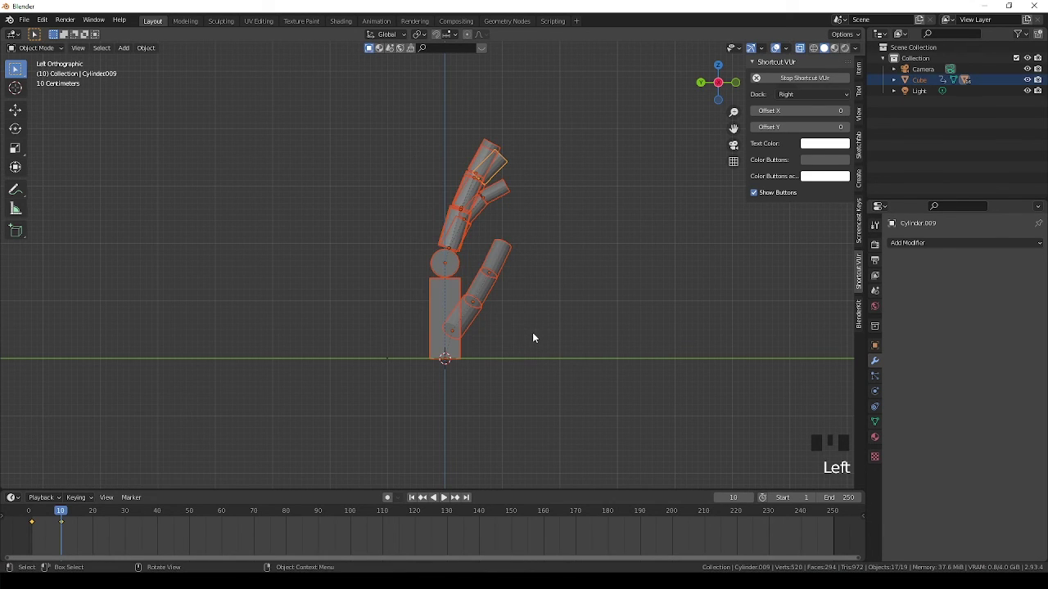
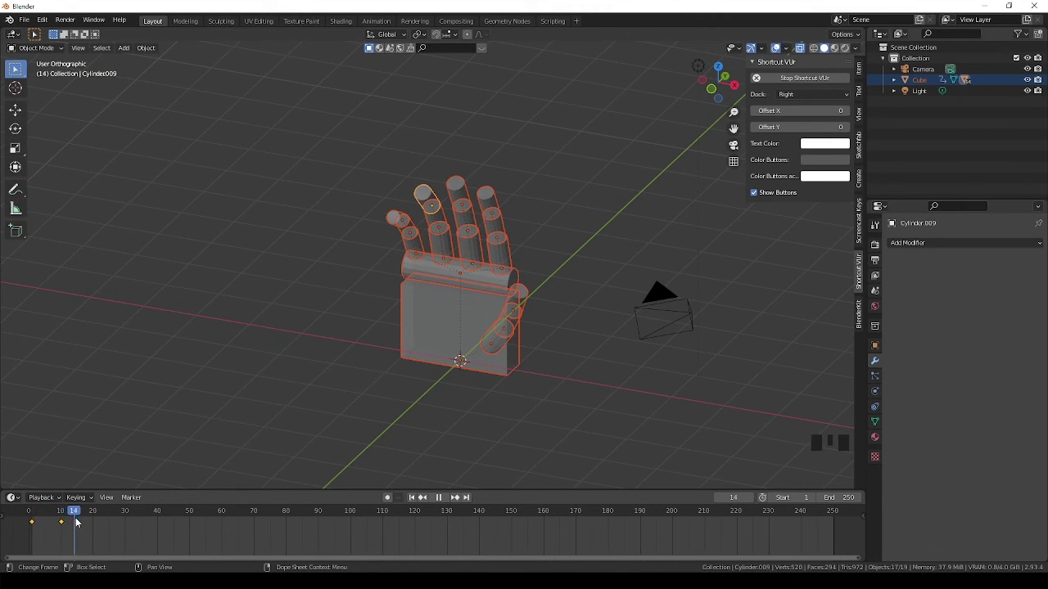
# - At frame 20 curl the thumb and finger segments further in right view and keyframe the whole hand
pyautogui.moveTo(72, 518); pyautogui.dragTo(498, 270)
pyautogui.moveTo(498, 270); pyautogui.dragTo(464, 220)
pyautogui.press('KP_3')
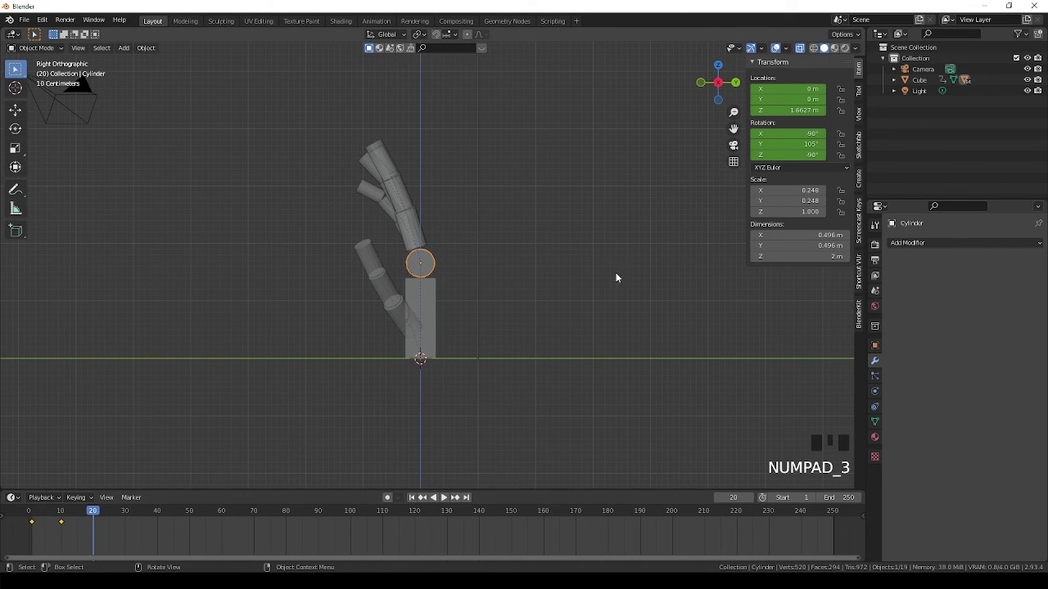
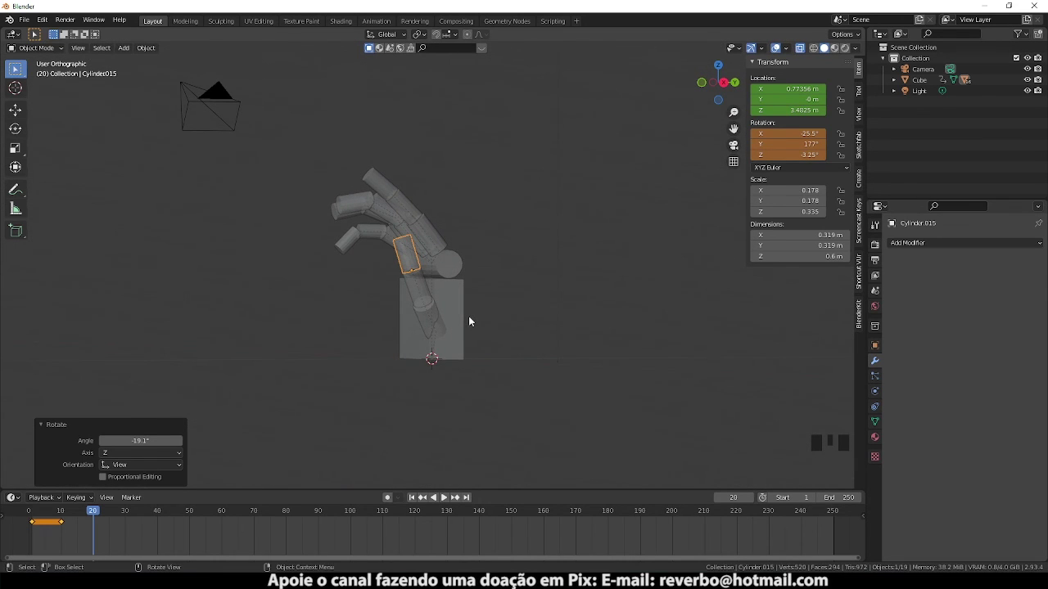
pyautogui.moveTo(320, 175); pyautogui.dragTo(490, 351)
pyautogui.press('i')
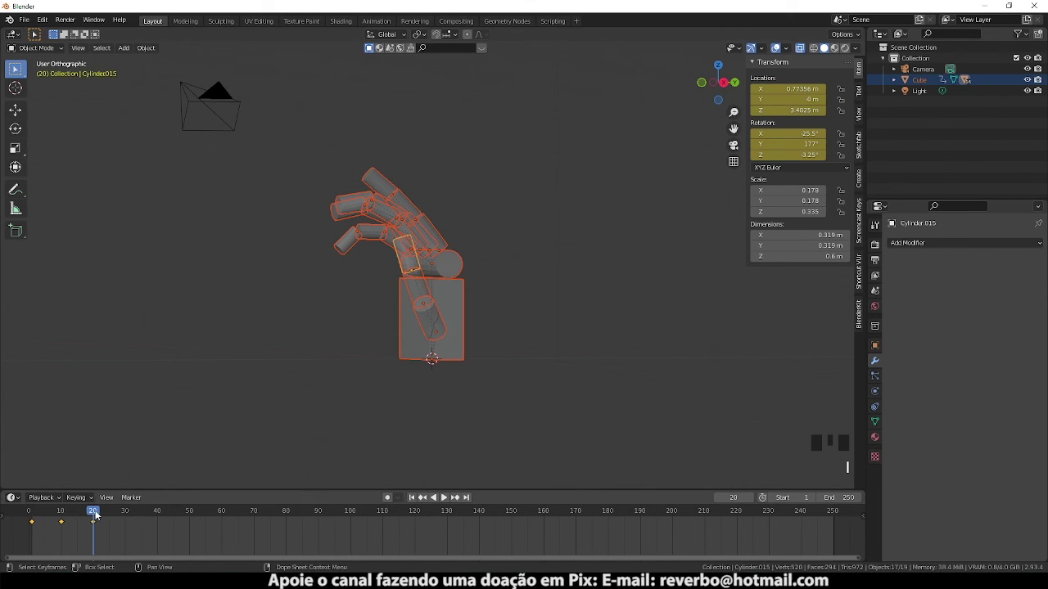
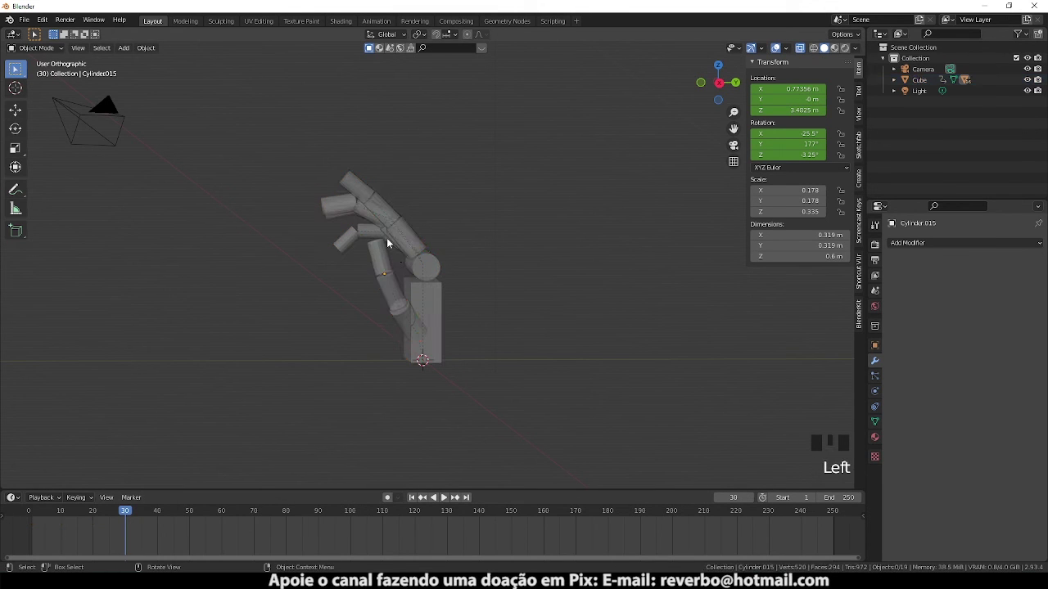
# - At frame 30 rotate fingers and thumb into a tight fist, keyframe the whole hand and scrub back to the start
pyautogui.click(387, 243)
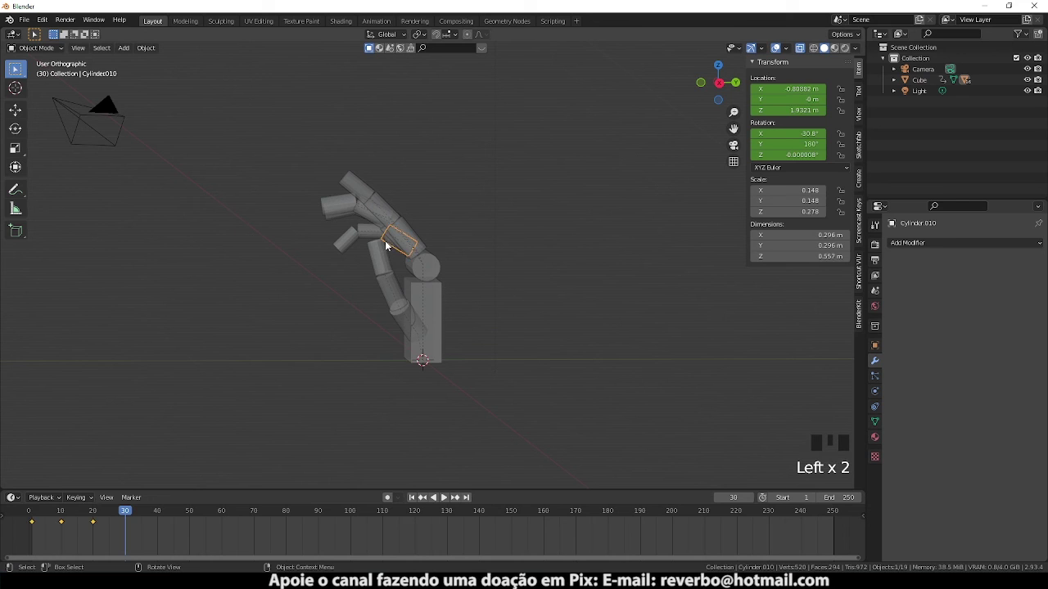
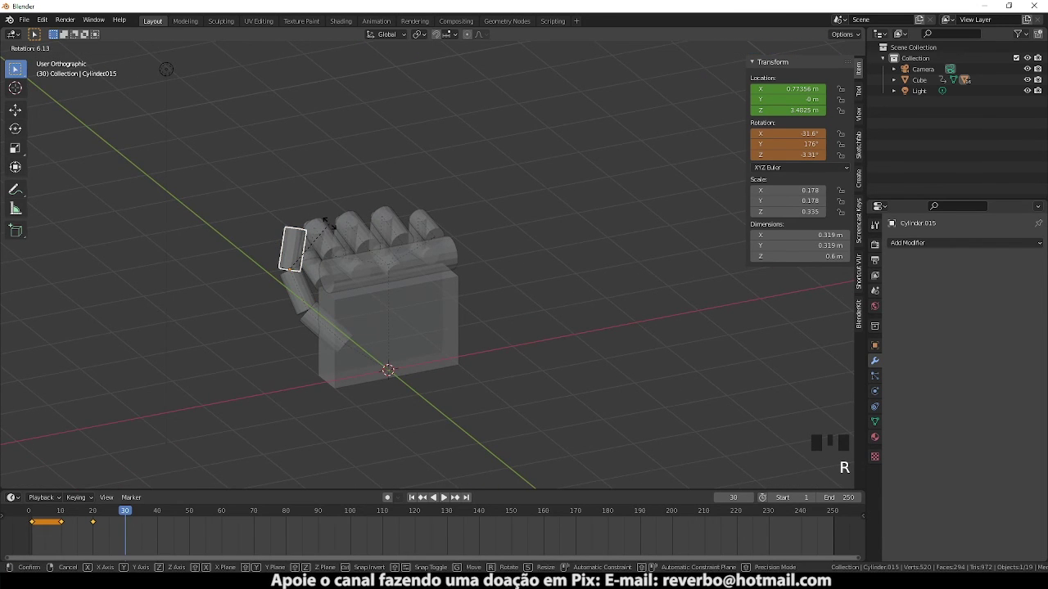
pyautogui.press('alt+z')
pyautogui.moveTo(374, 321); pyautogui.dragTo(468, 293)
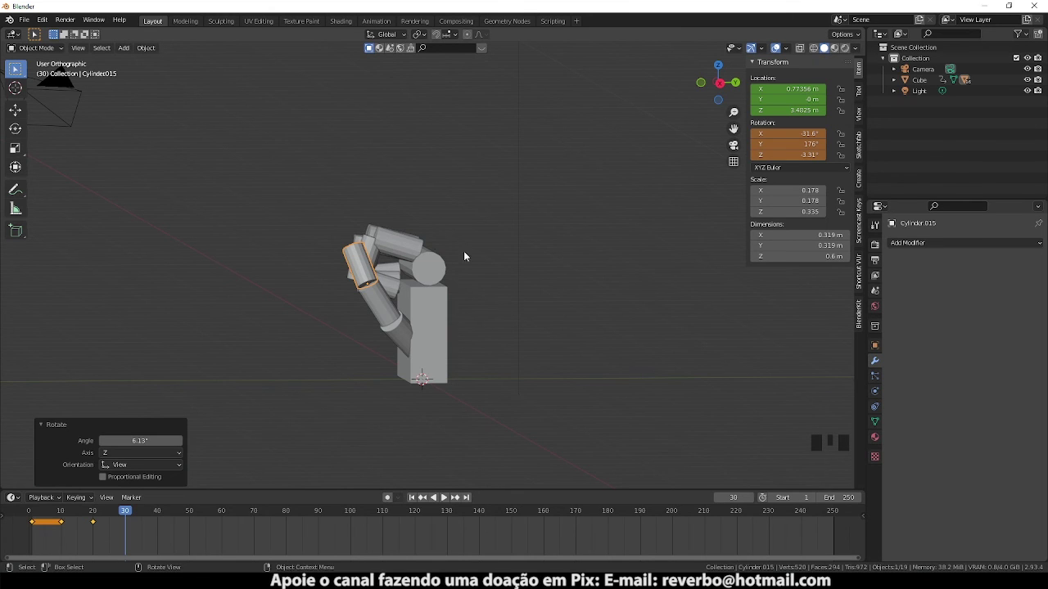
pyautogui.click(372, 269)
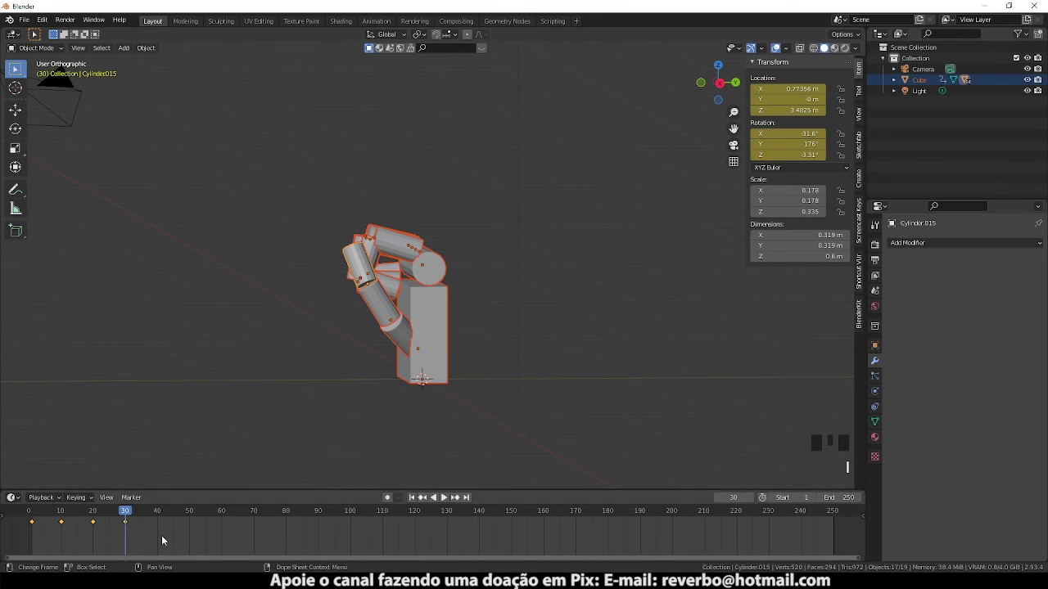
pyautogui.moveTo(125, 511); pyautogui.dragTo(63, 537)
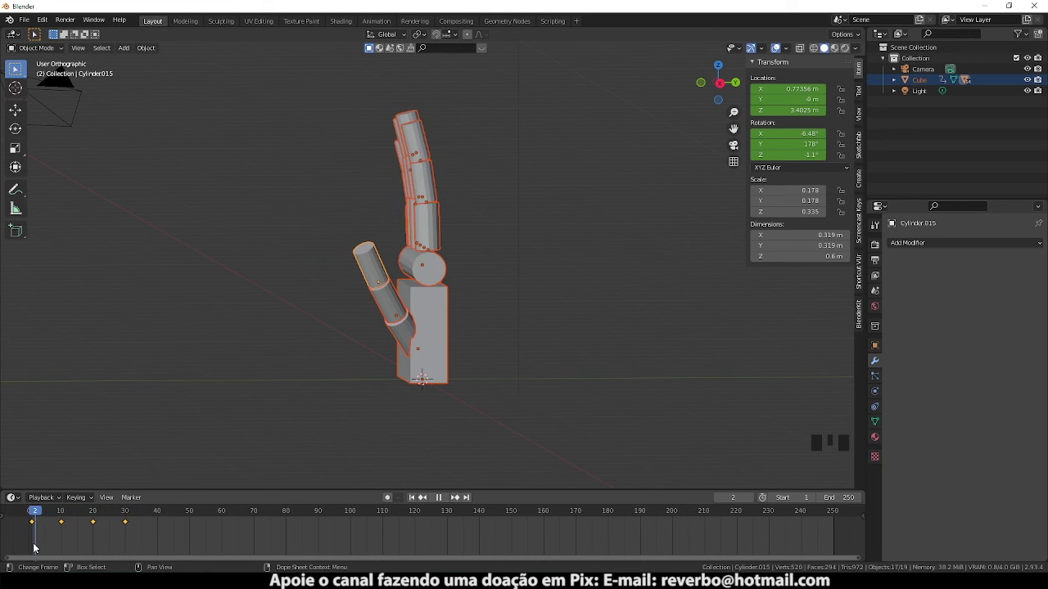
# - Raise and tilt the palm block about 10° at frame 20, keyframe it and step through frames to check
pyautogui.click(441, 374)
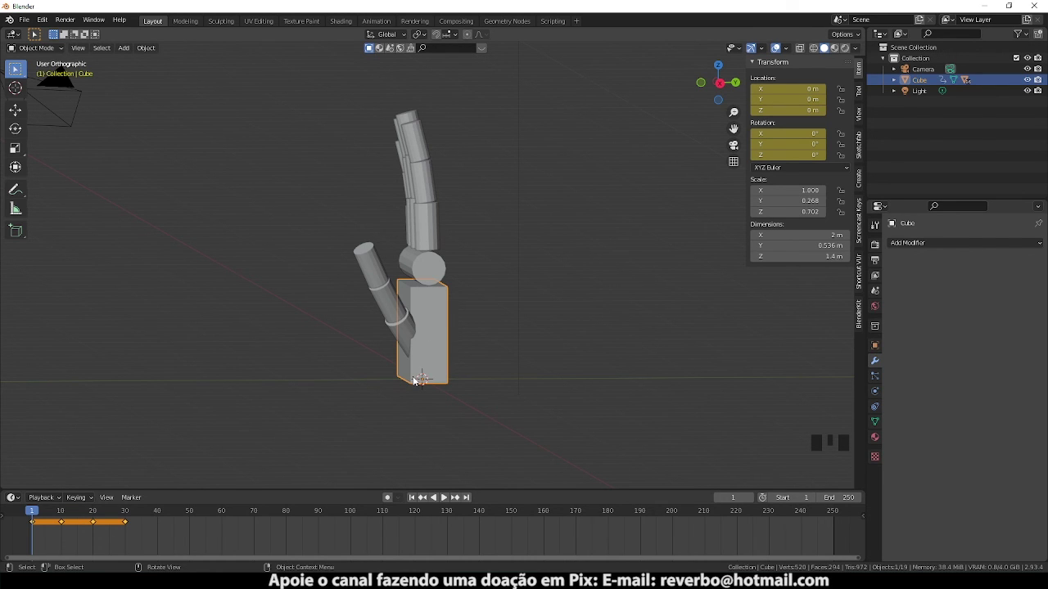
pyautogui.press('KP_3')
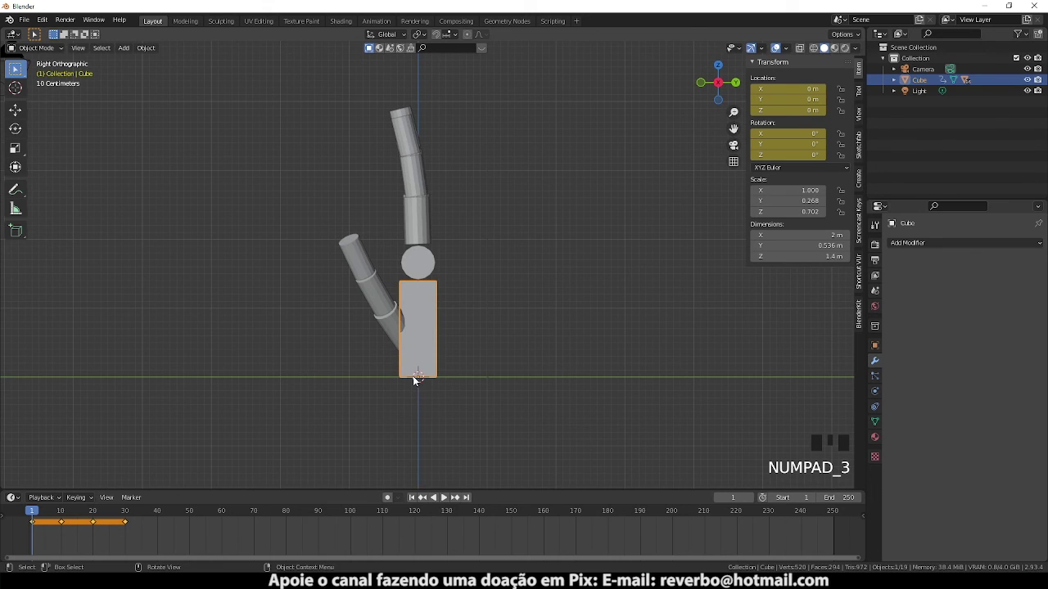
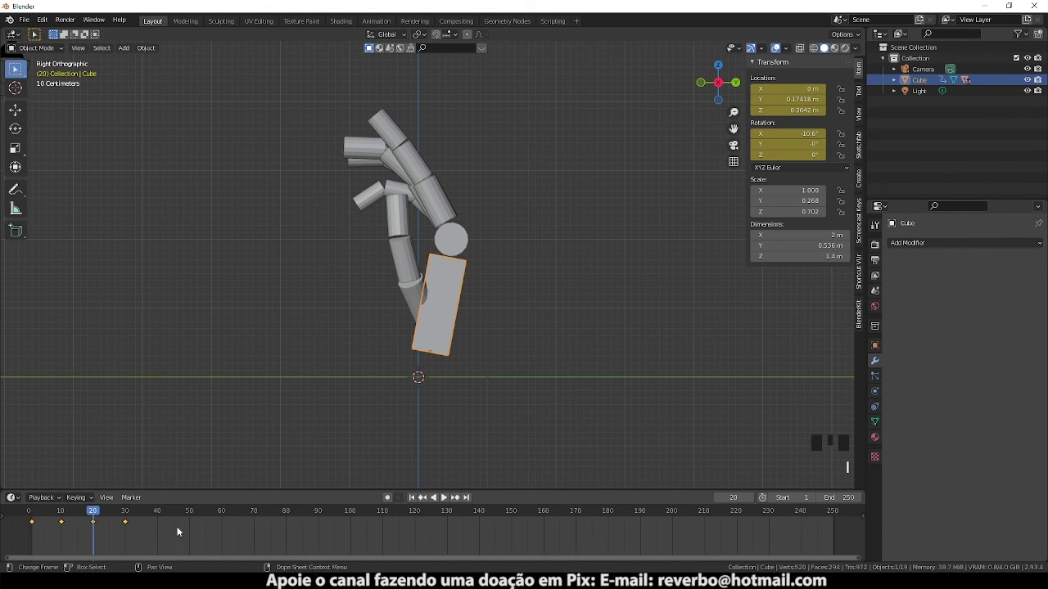
pyautogui.moveTo(104, 515); pyautogui.dragTo(74, 526)
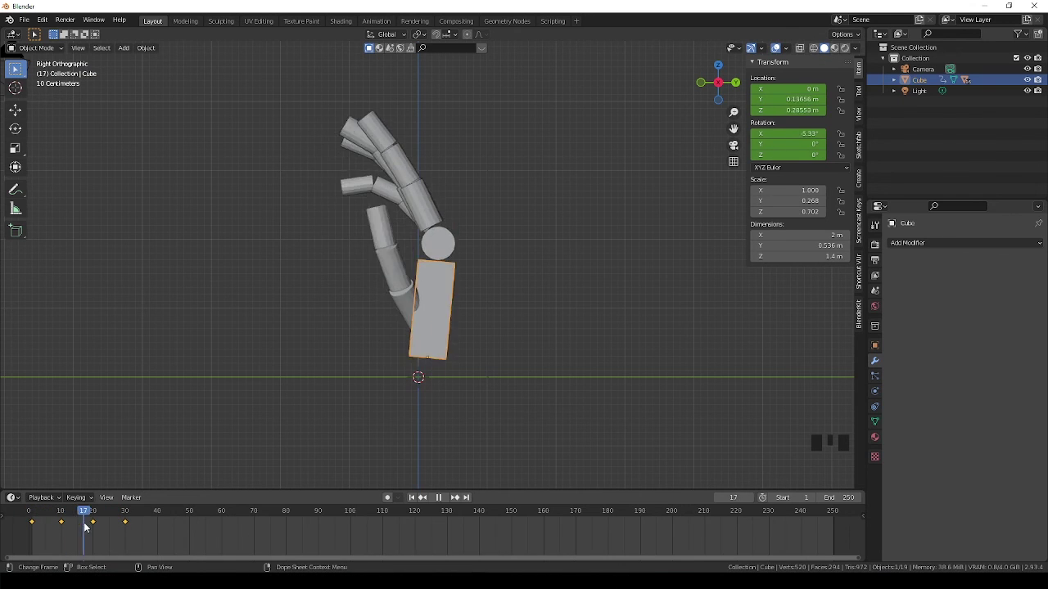
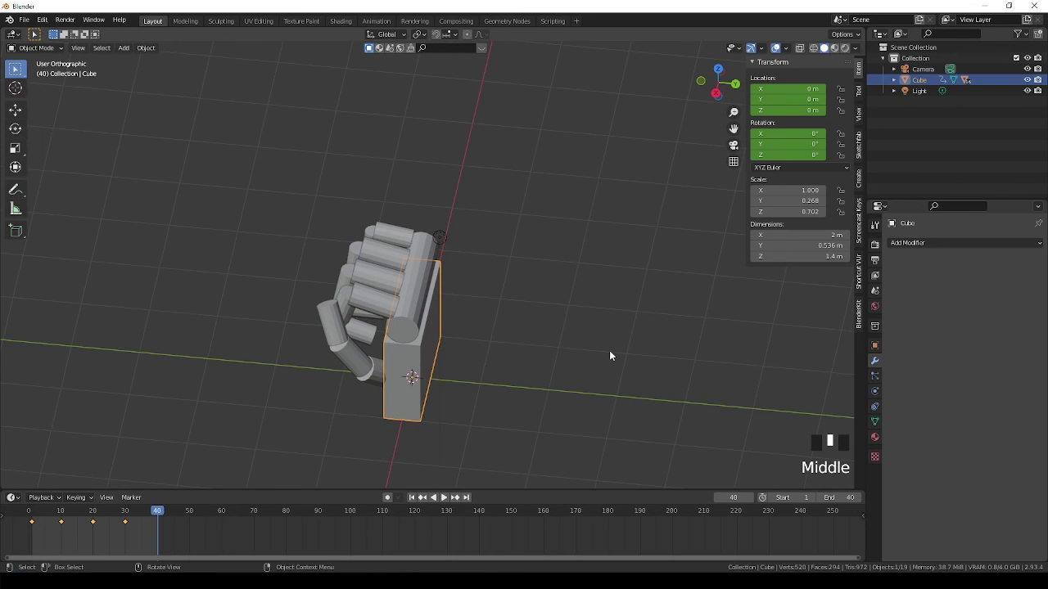
# - Play the looping animation and orbit around the hand to watch the fist close from several angles
pyautogui.press('space')
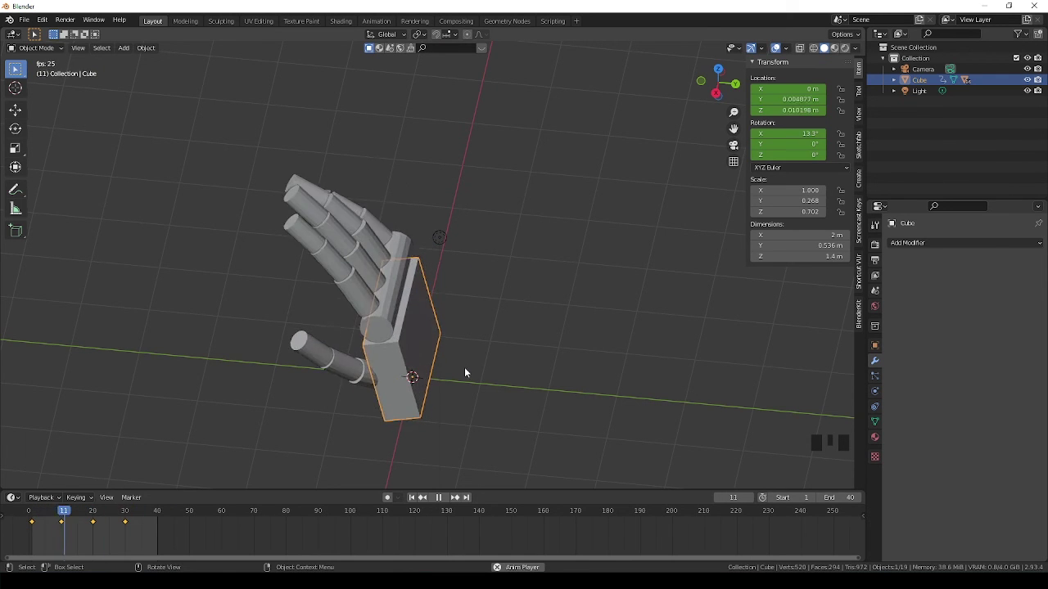
pyautogui.moveTo(481, 373); pyautogui.dragTo(523, 344)
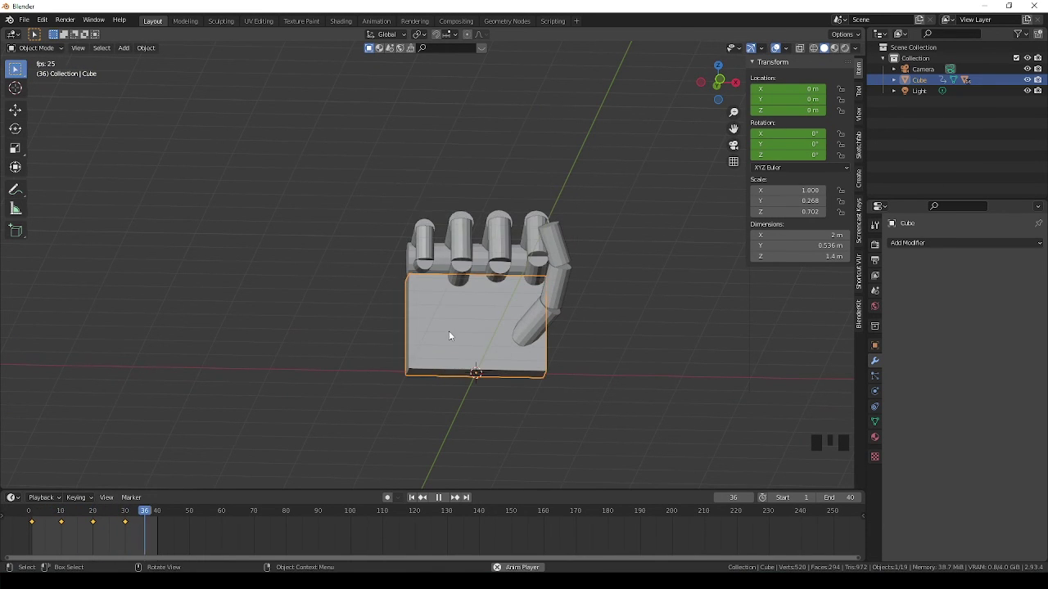
pyautogui.moveTo(451, 338); pyautogui.dragTo(500, 336)
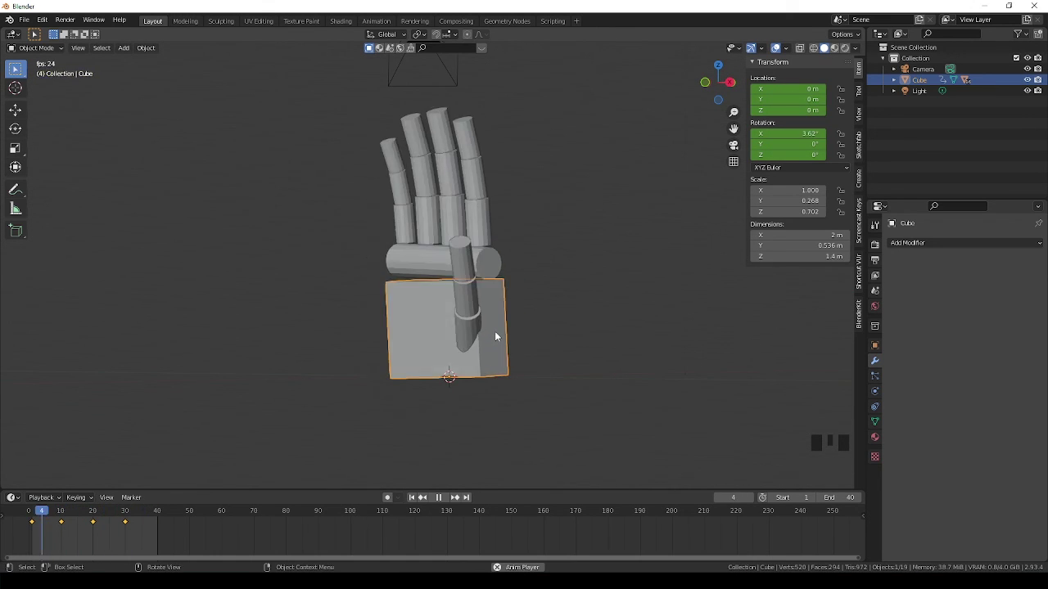